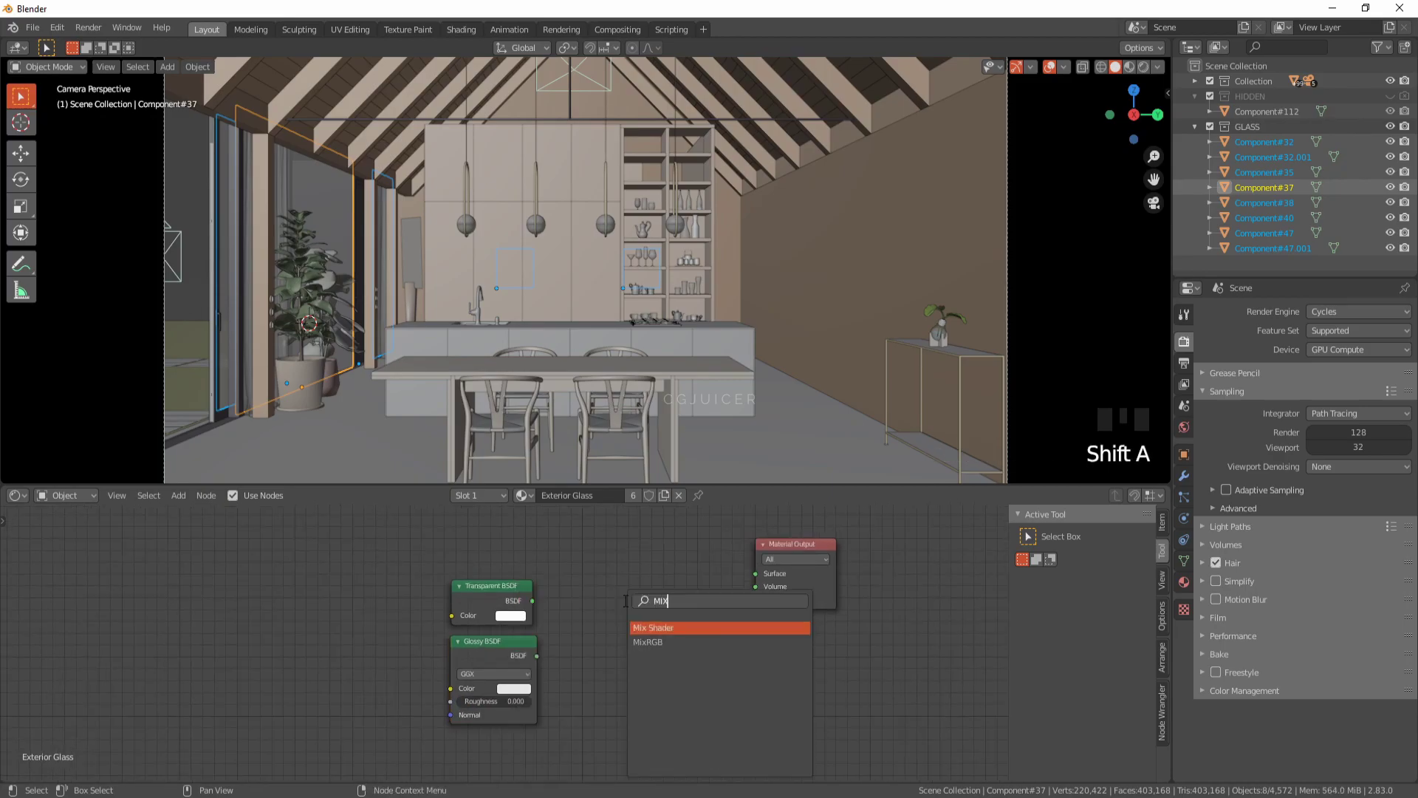
# Step: Mix the glossy and transparent shaders with a Mix Shader whose factor is driven by a Fresnel node
pyautogui.moveTo(543, 608); pyautogui.dragTo(560, 595)
pyautogui.moveTo(560, 596); pyautogui.dragTo(532, 576)
pyautogui.click(531, 576)
pyautogui.press('shift+a')
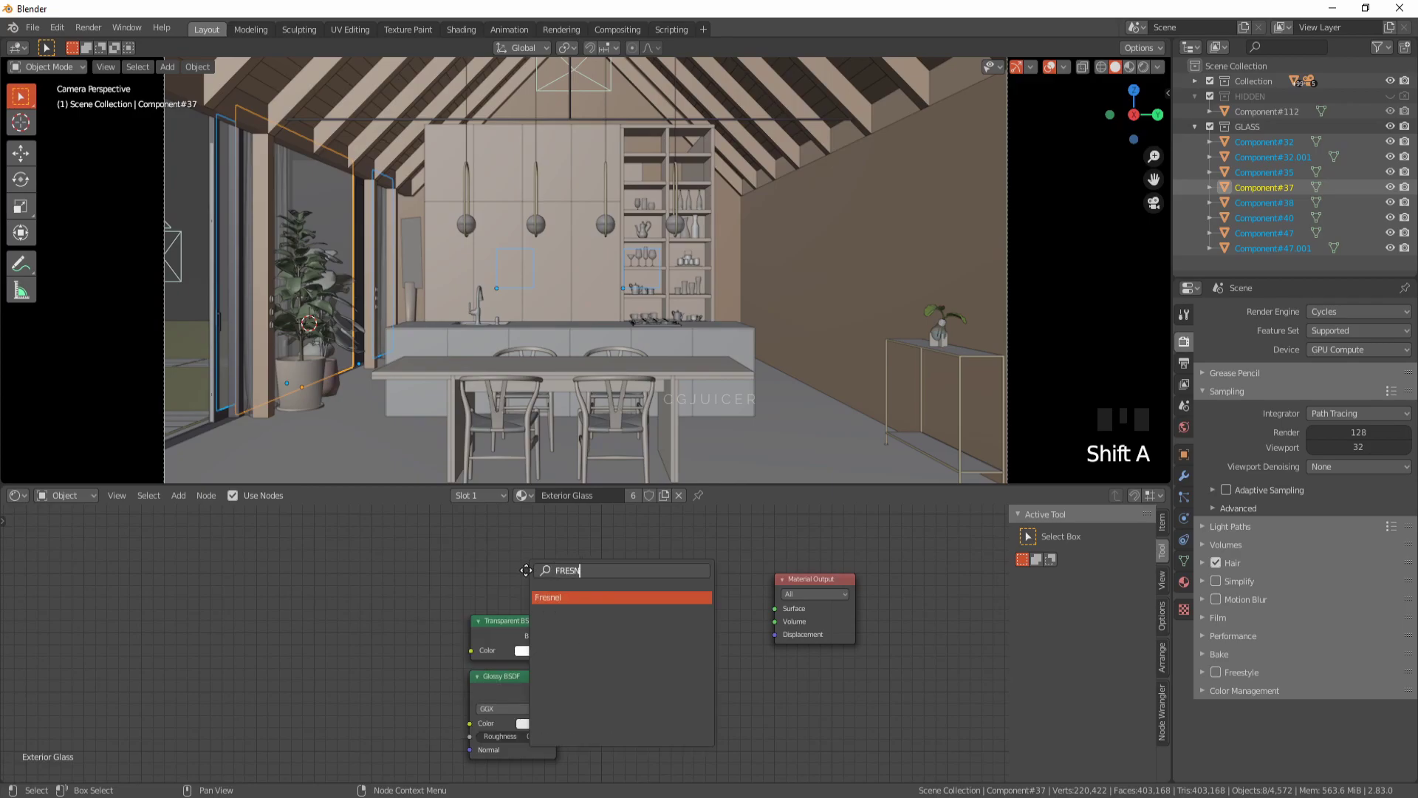
pyautogui.moveTo(561, 570); pyautogui.dragTo(658, 615)
pyautogui.moveTo(658, 615); pyautogui.dragTo(742, 587)
pyautogui.click(742, 586)
# Step: Add a Light Path node and feed its rays through Add math nodes into a second Mix Shader
pyautogui.middleClick(606, 611)
pyautogui.click(386, 620)
pyautogui.press('shift+d')
pyautogui.middleClick(436, 673)
pyautogui.click(293, 598)
pyautogui.moveTo(334, 758); pyautogui.dragTo(343, 757)
pyautogui.scroll(-3)
pyautogui.middleClick(494, 588)
pyautogui.click(361, 601)
pyautogui.middleClick(377, 562)
pyautogui.scroll(-3)
pyautogui.click(387, 569)
pyautogui.press('shift+a')
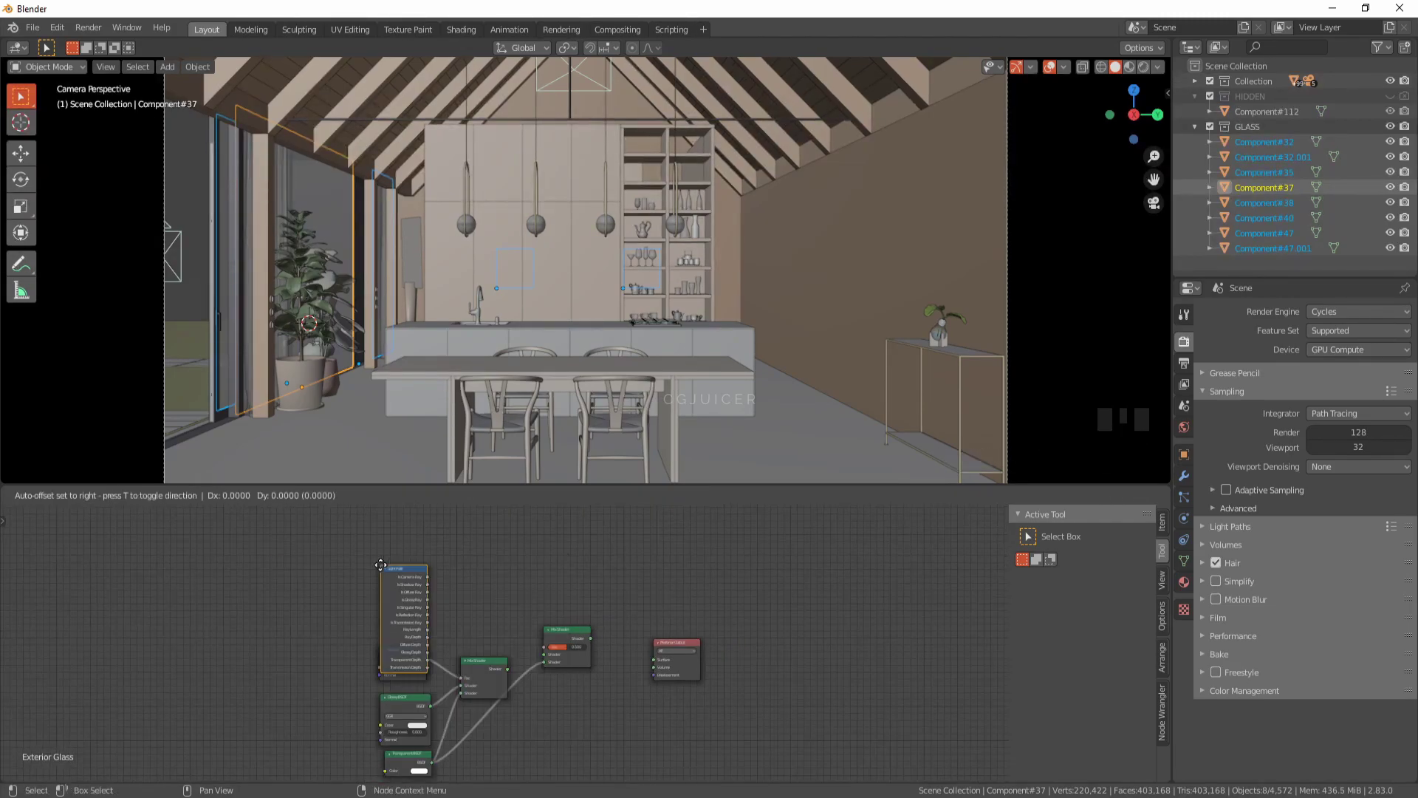
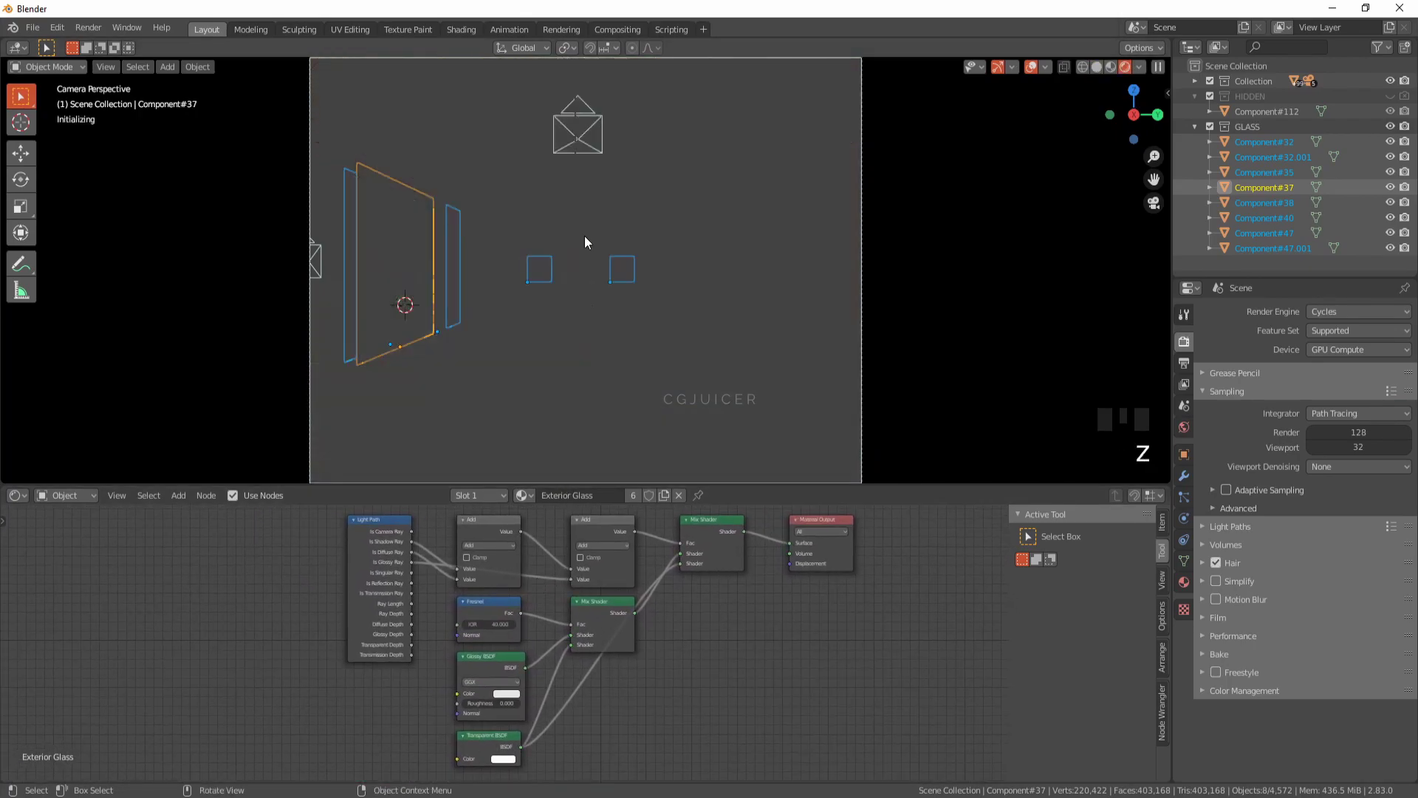
# Step: Switch the viewport to textured solid shading with Studio lighting so the kitchen shows its textures
pyautogui.moveTo(777, 247); pyautogui.dragTo(707, 318)
pyautogui.press('z')
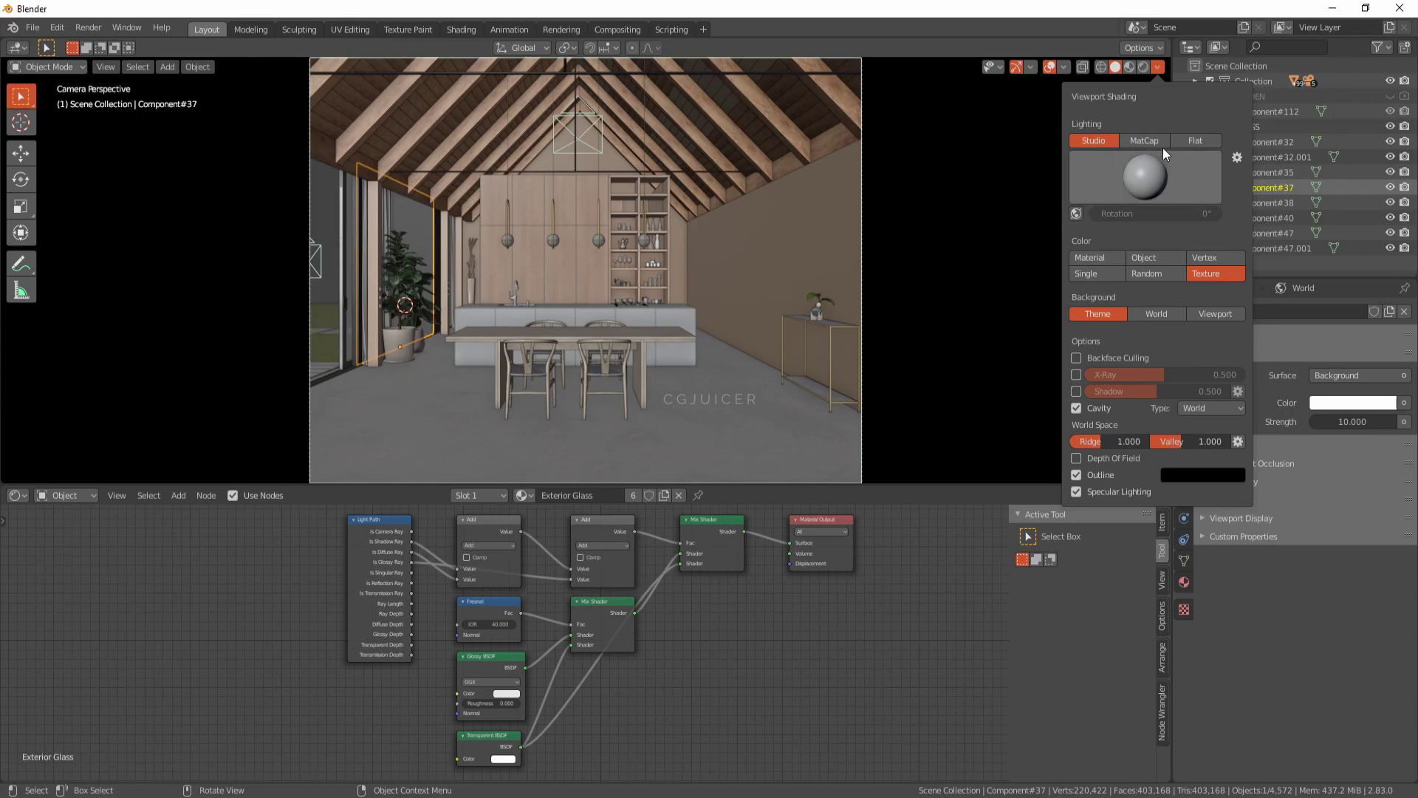
# Step: Select a roof beam and frame the view on the beams
pyautogui.click(407, 129)
pyautogui.press('KP_Decimal')
pyautogui.press('KP_Decimal')
pyautogui.scroll(-3)
pyautogui.scroll(3)
pyautogui.moveTo(539, 295); pyautogui.dragTo(491, 263)
pyautogui.scroll(-3)
pyautogui.scroll(3)
# Step: Select all objects sharing the beam's Wood_08 material and look down on the roof
pyautogui.click(555, 546)
pyautogui.press('0')
pyautogui.moveTo(672, 358); pyautogui.dragTo(707, 370)
pyautogui.scroll(-3)
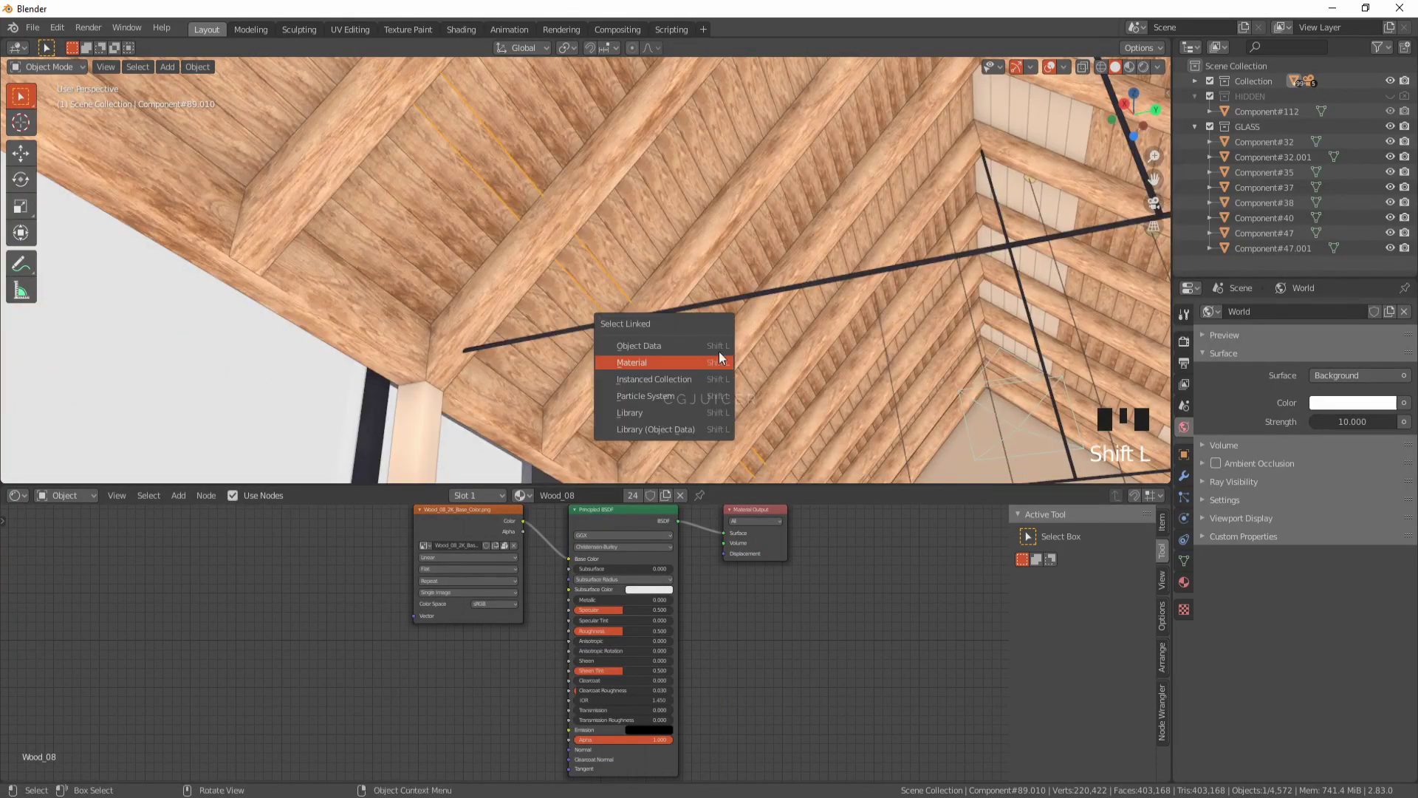
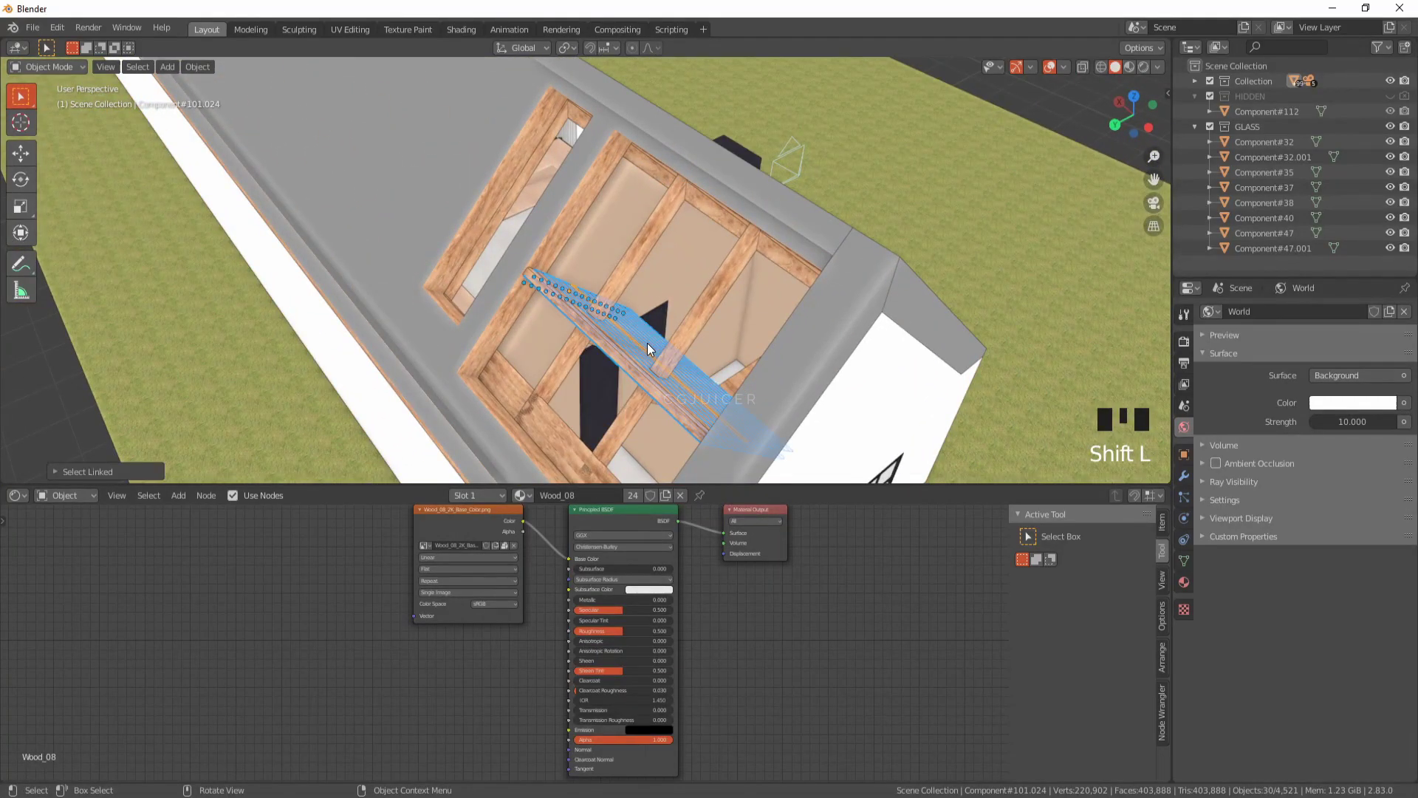
pyautogui.moveTo(664, 352); pyautogui.dragTo(836, 174)
pyautogui.click(835, 174)
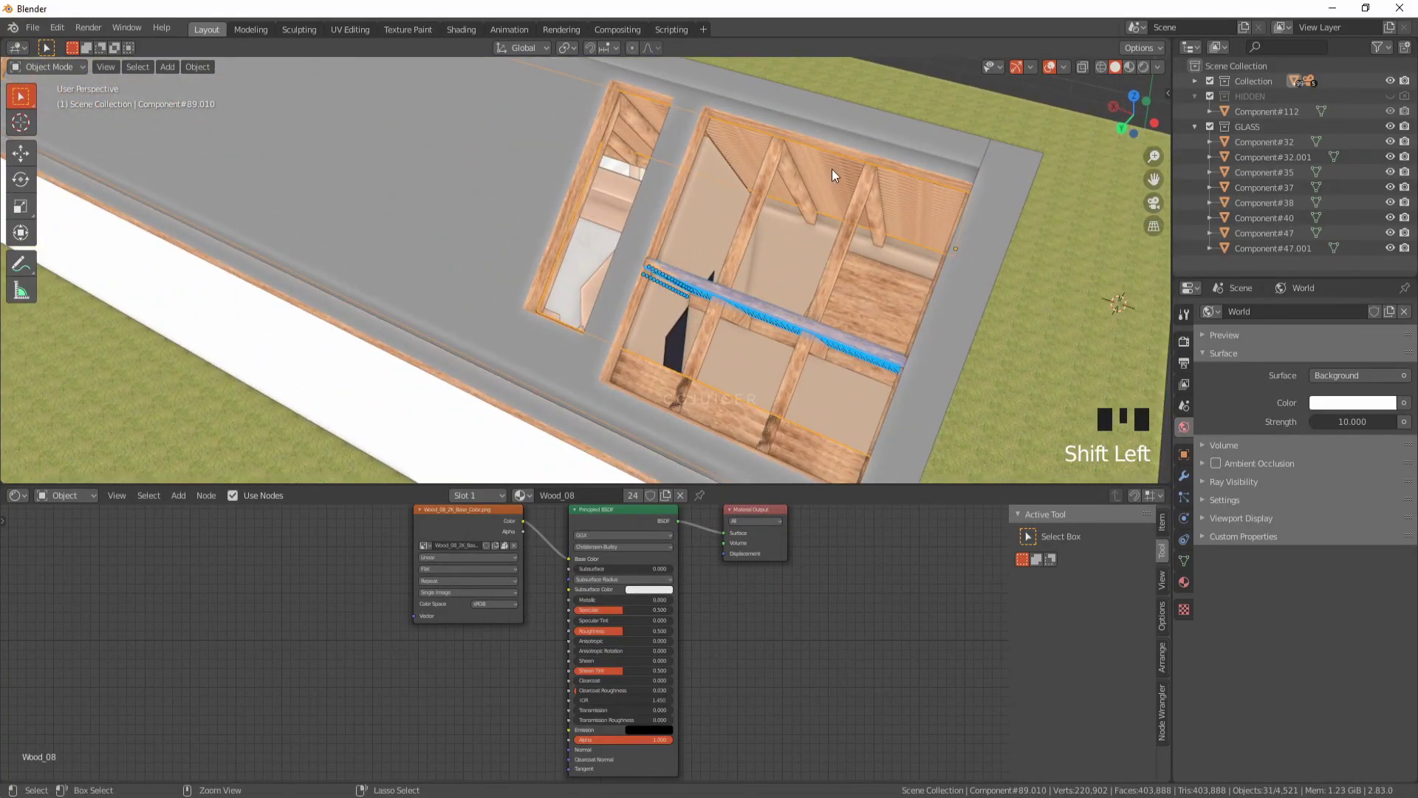
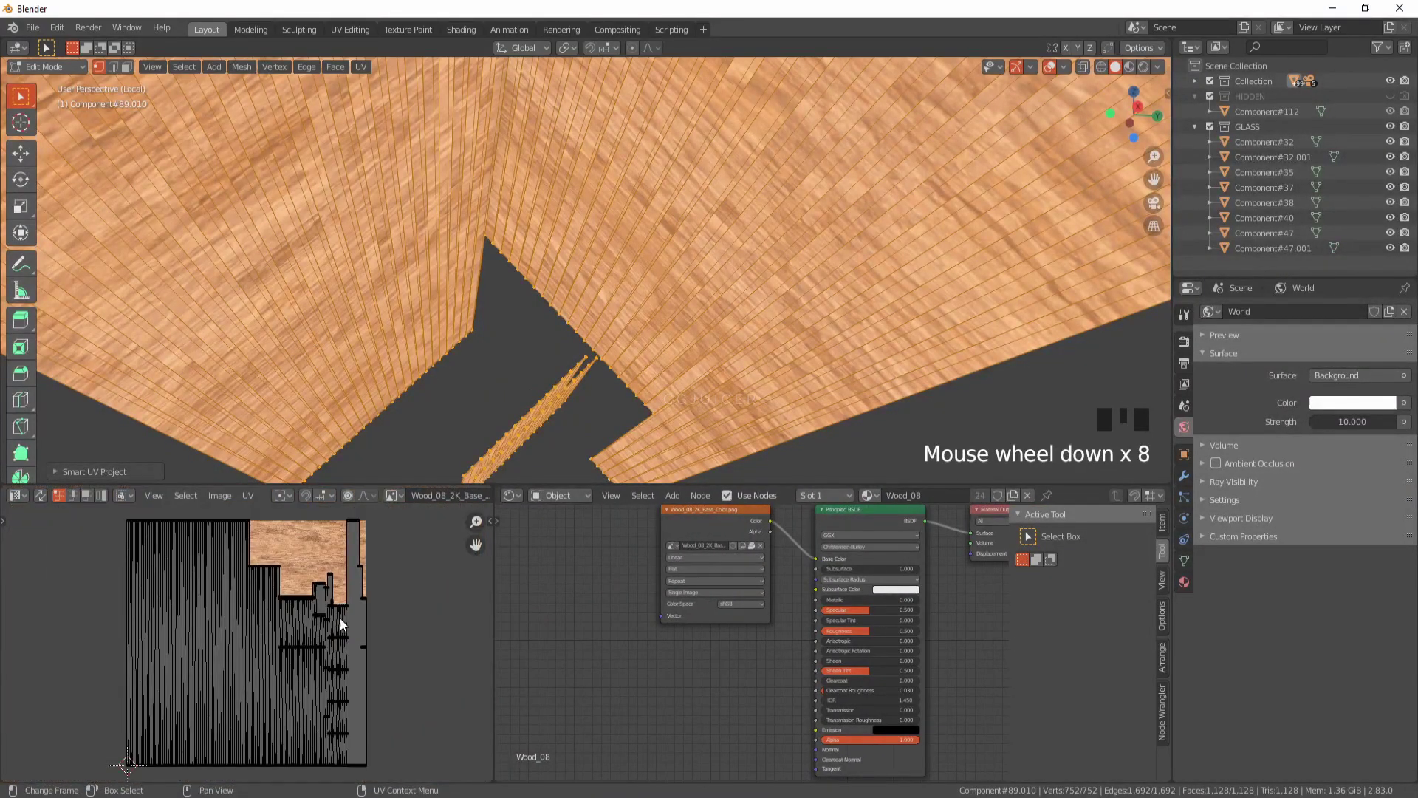
# Step: Select all beam UVs and enlarge them over the Wood_08 image for bigger grain, then leave Edit Mode
pyautogui.press('a')
pyautogui.press('r')
pyautogui.press('Tab')
pyautogui.moveTo(635, 319); pyautogui.dragTo(660, 354)
pyautogui.scroll(-3)
pyautogui.middleClick(670, 365)
pyautogui.press('KP_0')
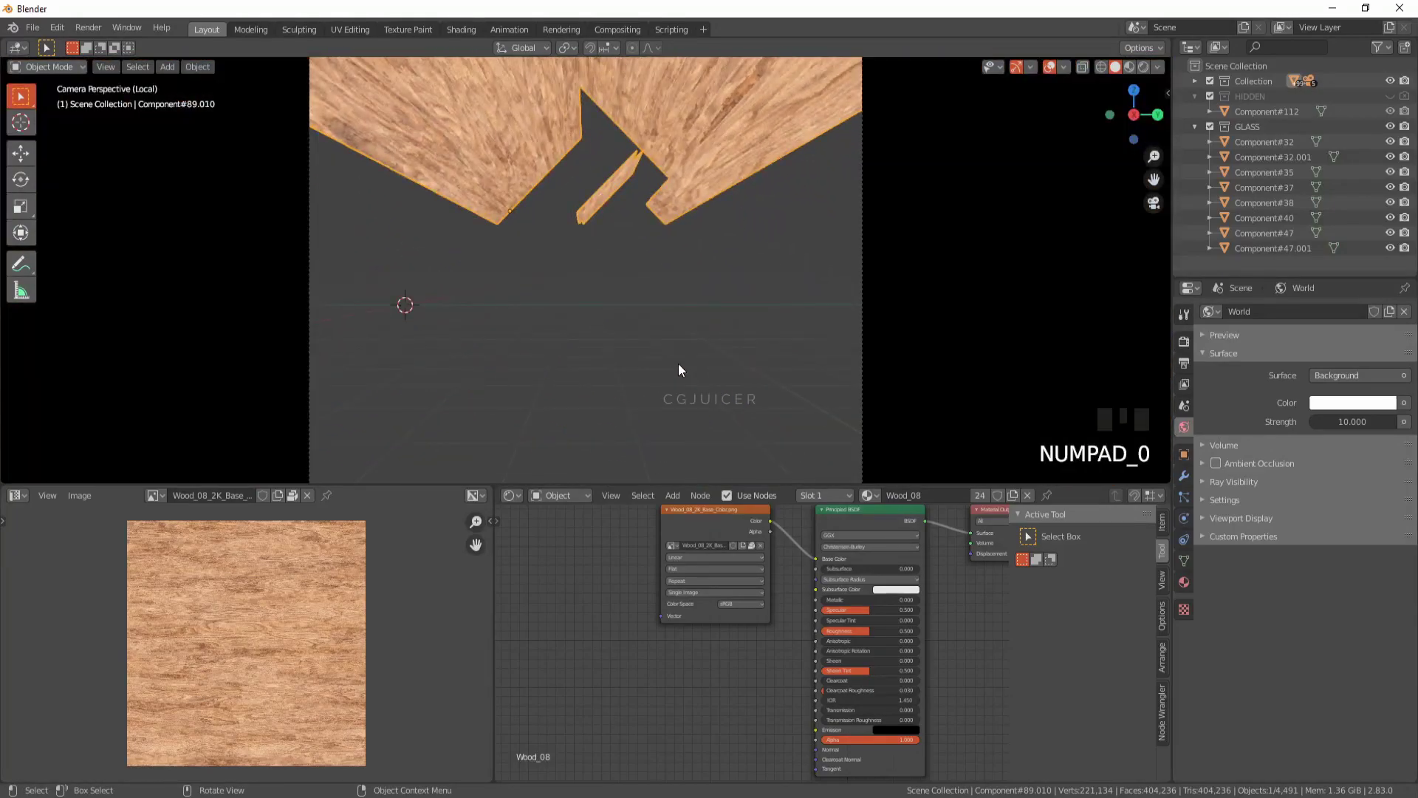
# Step: Select the side wall and enter Edit Mode with all its faces selected
pyautogui.click(683, 370)
pyautogui.press('KP_Divide')
pyautogui.press('KP_0')
pyautogui.moveTo(690, 385); pyautogui.dragTo(735, 273)
pyautogui.press('Tab')
# Step: Smart UV Project the wall, then rotate and scale its UV islands to a realistic brick size
pyautogui.press('a')
pyautogui.press('u')
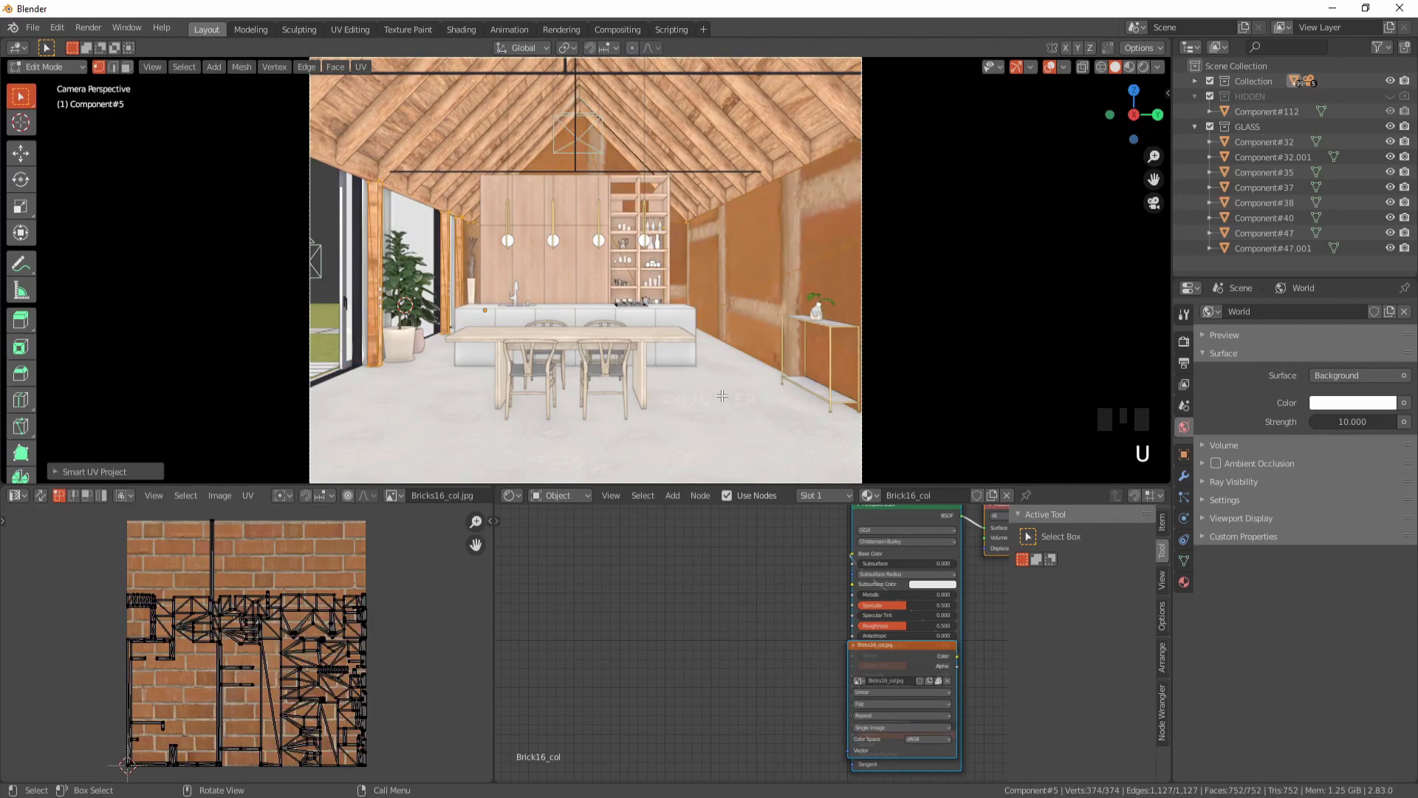
pyautogui.scroll(-3)
pyautogui.press('a')
pyautogui.press('r')
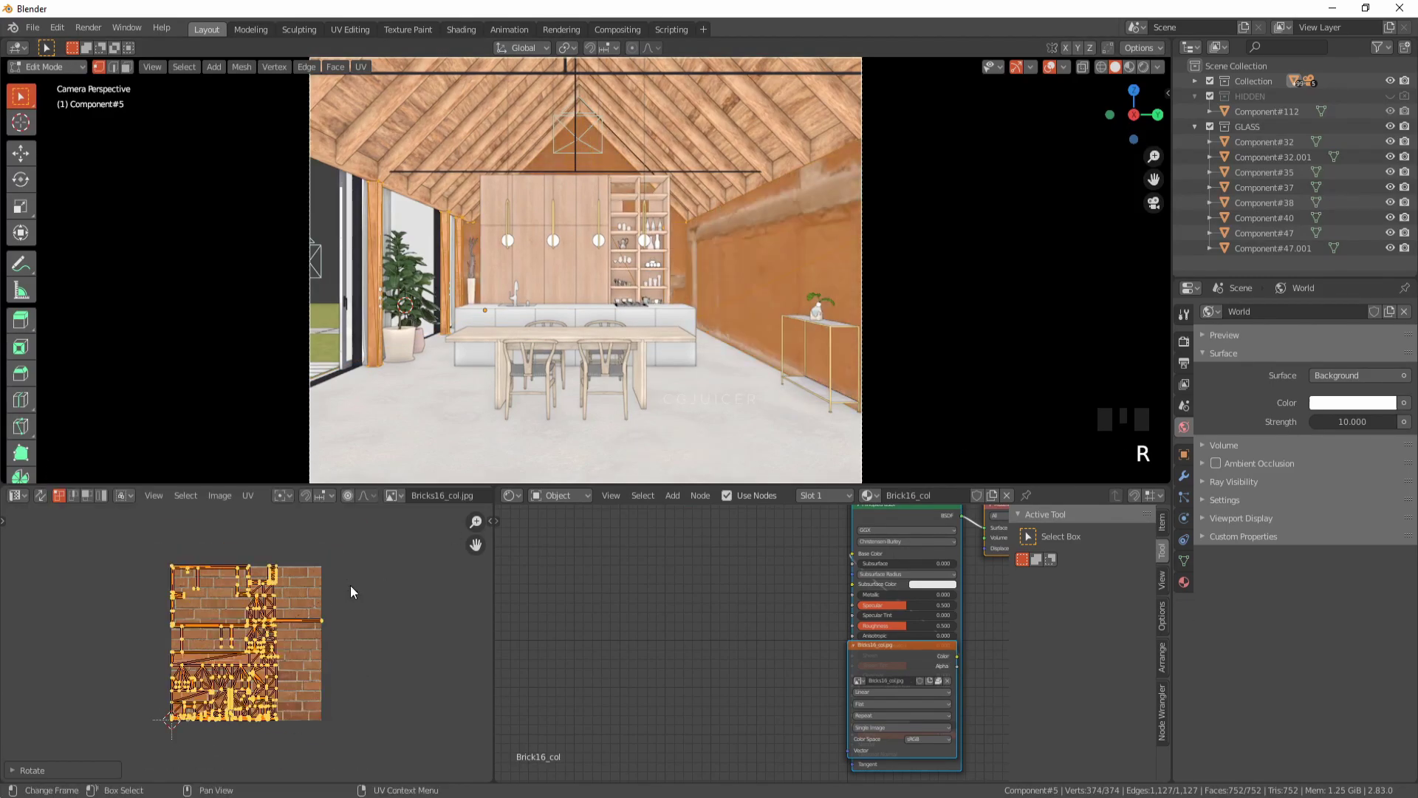
pyautogui.press('s')
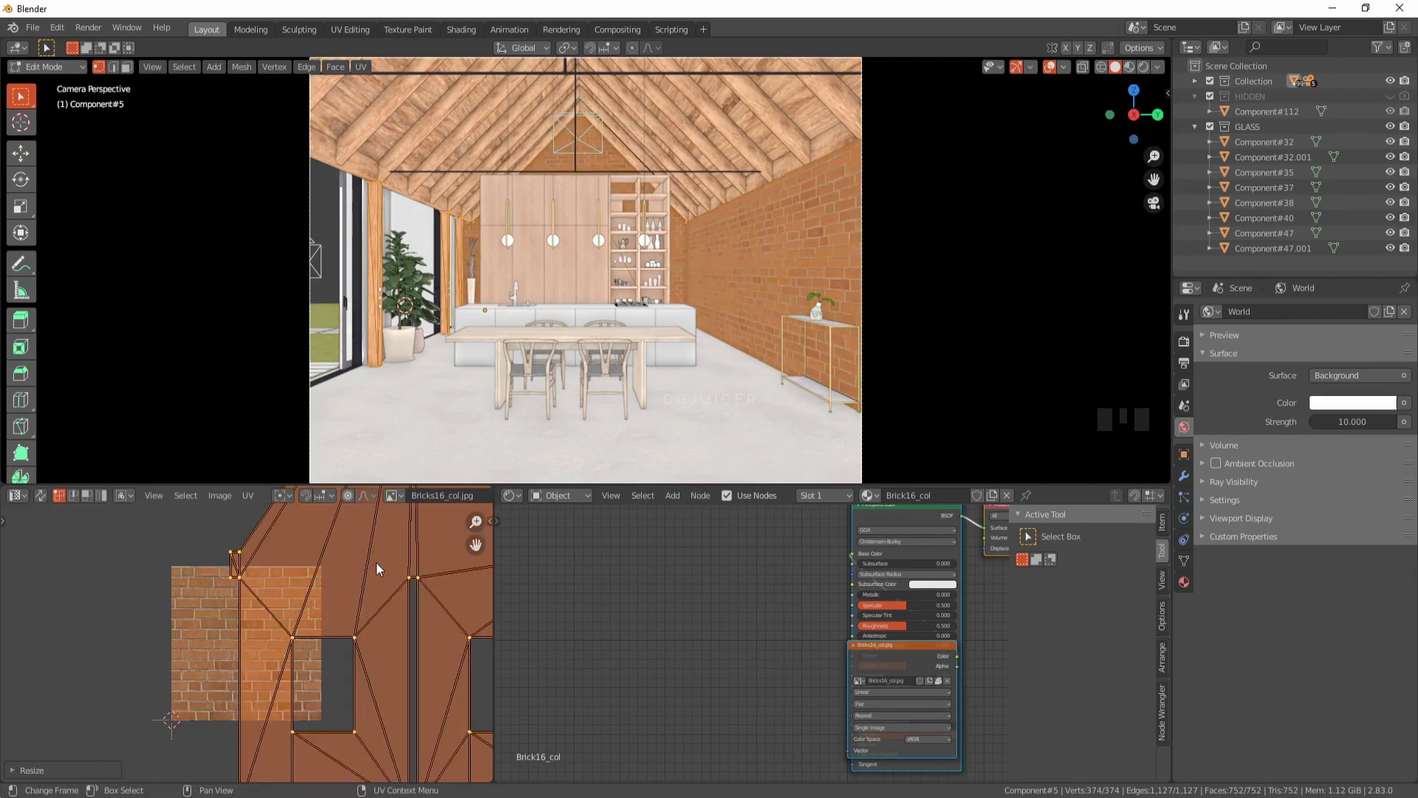
pyautogui.press('Tab')
# Step: Fine-tune the brick size on the wall while orbiting around to check it
pyautogui.scroll(3)
pyautogui.moveTo(758, 267); pyautogui.dragTo(796, 264)
pyautogui.scroll(-3)
pyautogui.moveTo(480, 297); pyautogui.dragTo(467, 344)
pyautogui.scroll(3)
pyautogui.moveTo(464, 352); pyautogui.dragTo(488, 231)
pyautogui.scroll(3)
pyautogui.moveTo(437, 234); pyautogui.dragTo(653, 224)
pyautogui.scroll(-3)
pyautogui.moveTo(812, 272); pyautogui.dragTo(765, 276)
pyautogui.click(766, 276)
# Step: Select the Wood_05 cabinet panels by linked material, join them, Smart UV unwrap and rotate their UVs
pyautogui.press('shift+l')
pyautogui.moveTo(840, 159); pyautogui.dragTo(750, 179)
pyautogui.press('ctrl+j')
pyautogui.press('Tab')
pyautogui.press('a')
pyautogui.press('alt+j')
pyautogui.press('u')
pyautogui.scroll(3)
pyautogui.press('a')
pyautogui.press('r')
pyautogui.press('Tab')
# Step: Walk through the kitchen toward the table to review the textures
pyautogui.moveTo(837, 236); pyautogui.dragTo(845, 243)
pyautogui.scroll(-3)
pyautogui.moveTo(740, 331); pyautogui.dragTo(741, 257)
pyautogui.press('shift+f')
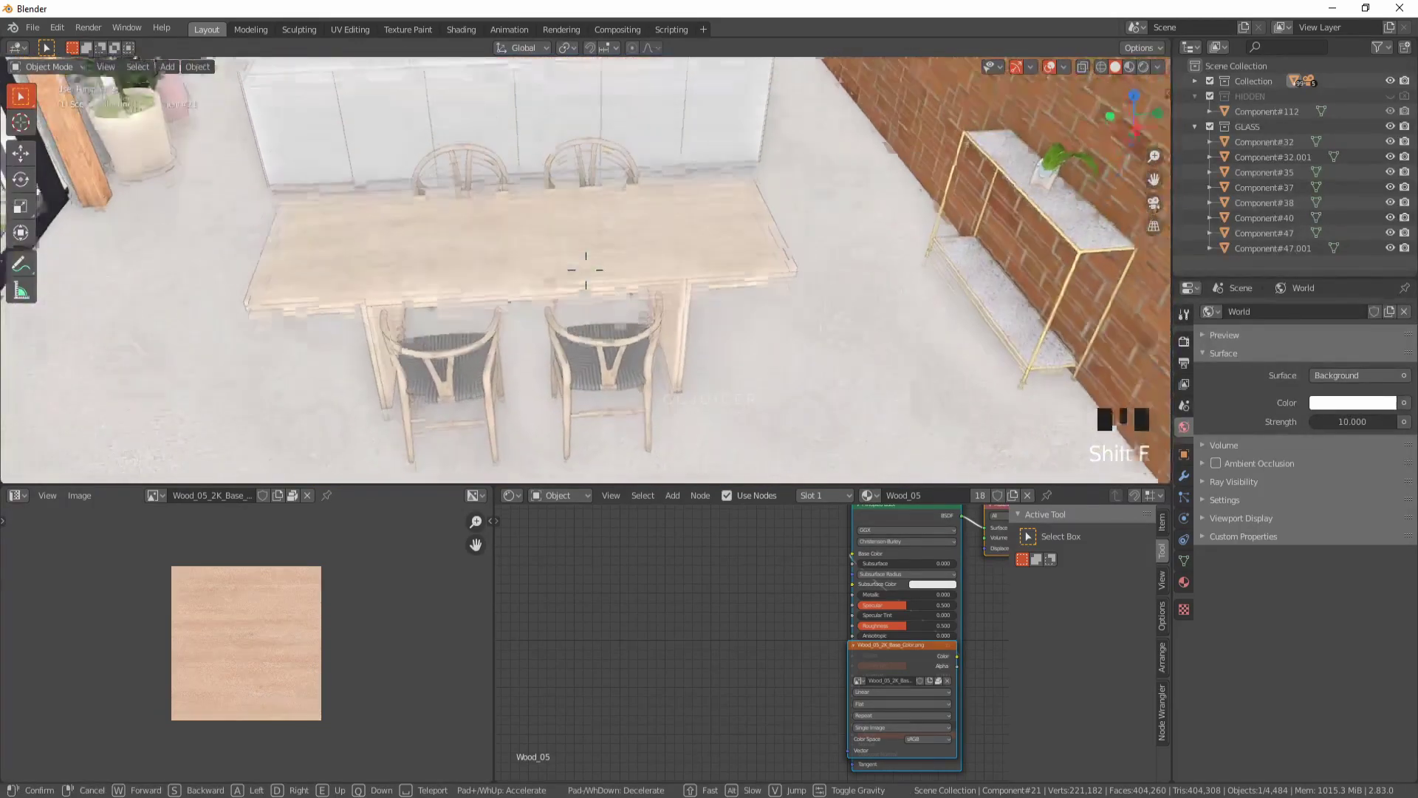
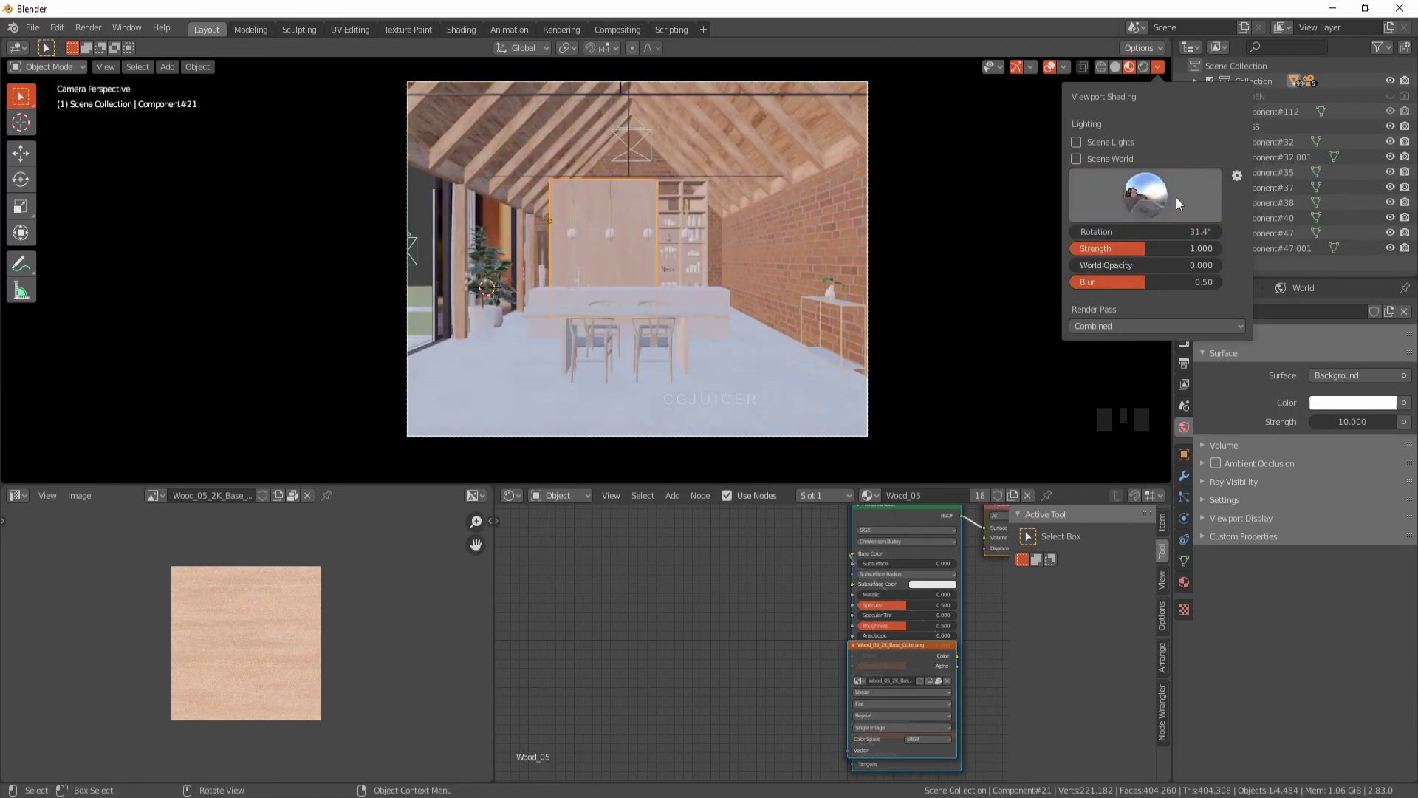
# Step: Rotate the preview HDRI lighting and close the Viewport Shading popover
pyautogui.scroll(3)
pyautogui.scroll(-3)
pyautogui.click(665, 277)
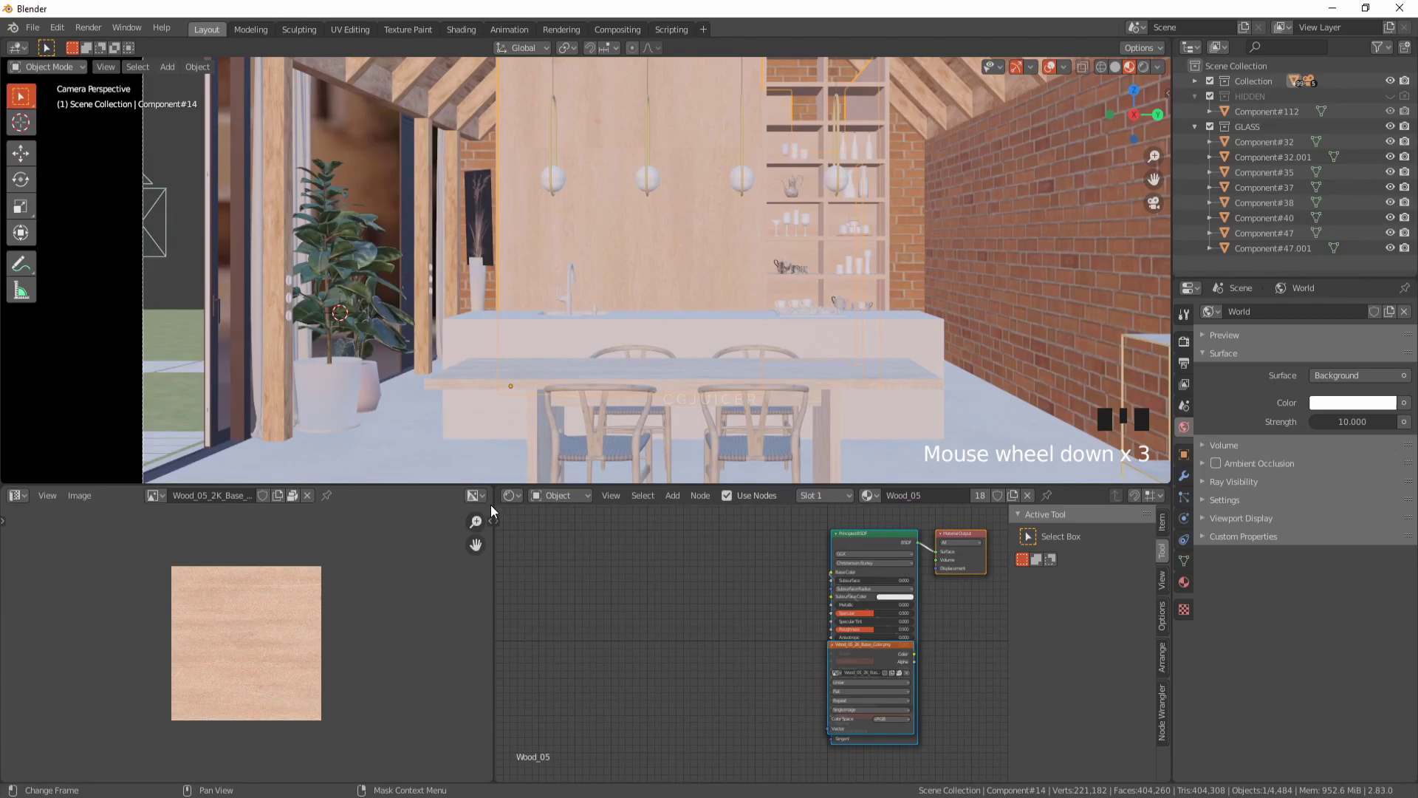
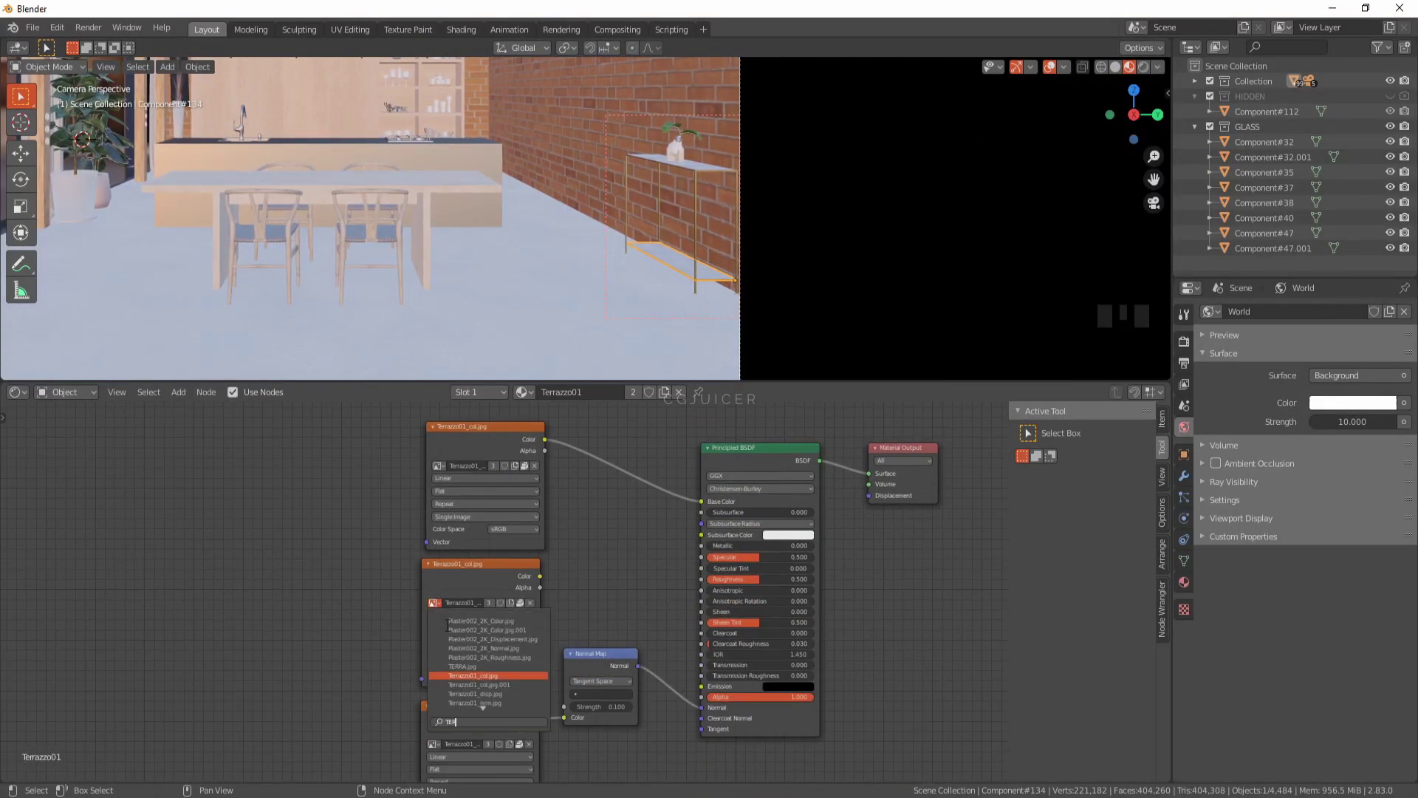
# Step: Assign Terrazzo_col.jpg to the Terrazzo01 image texture, then select a pendant lamp to show its Lamp material
pyautogui.moveTo(553, 583); pyautogui.dragTo(464, 251)
pyautogui.middleClick(464, 250)
pyautogui.scroll(-3)
pyautogui.middleClick(607, 225)
pyautogui.scroll(3)
pyautogui.click(515, 164)
pyautogui.scroll(-3)
pyautogui.press('a')
pyautogui.doubleClick(532, 205)
pyautogui.scroll(3)
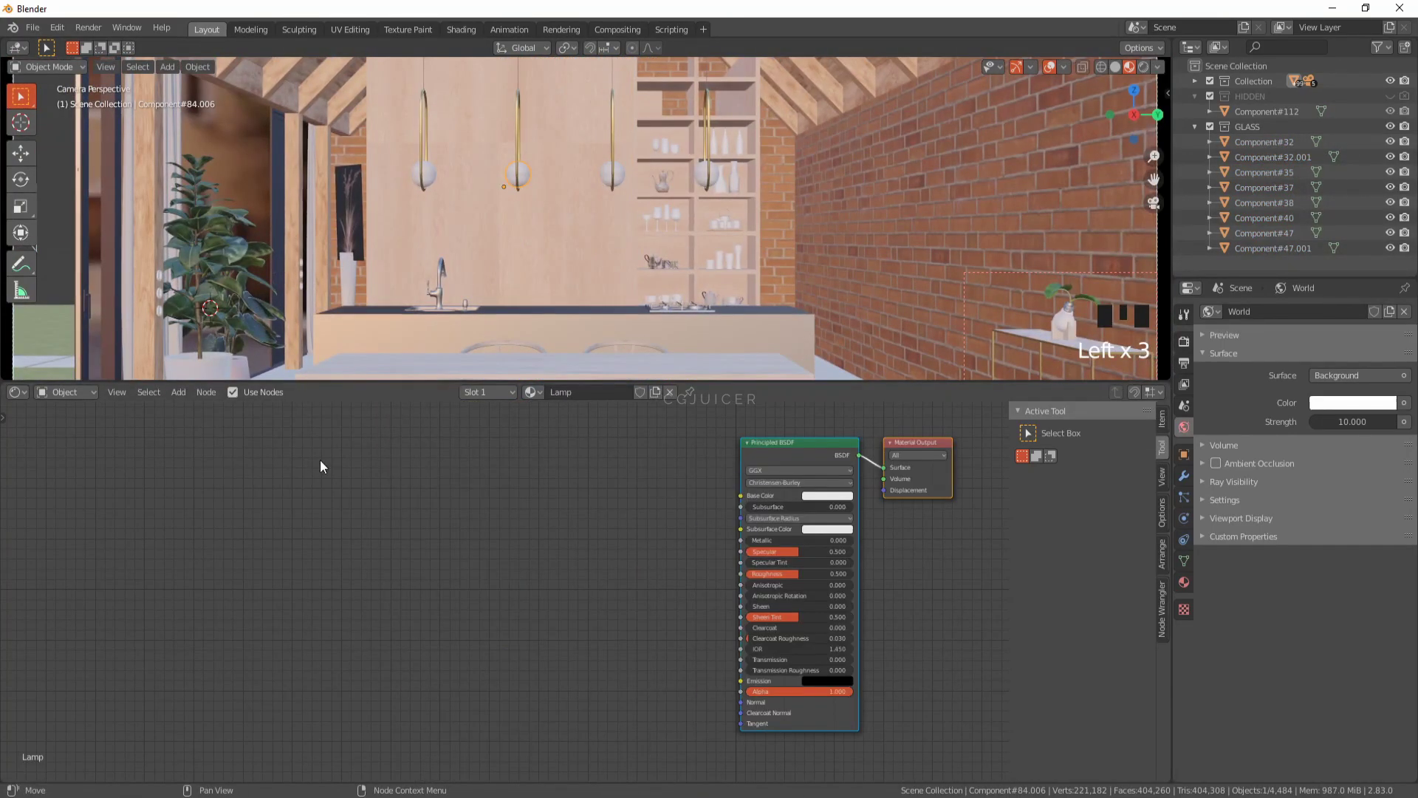
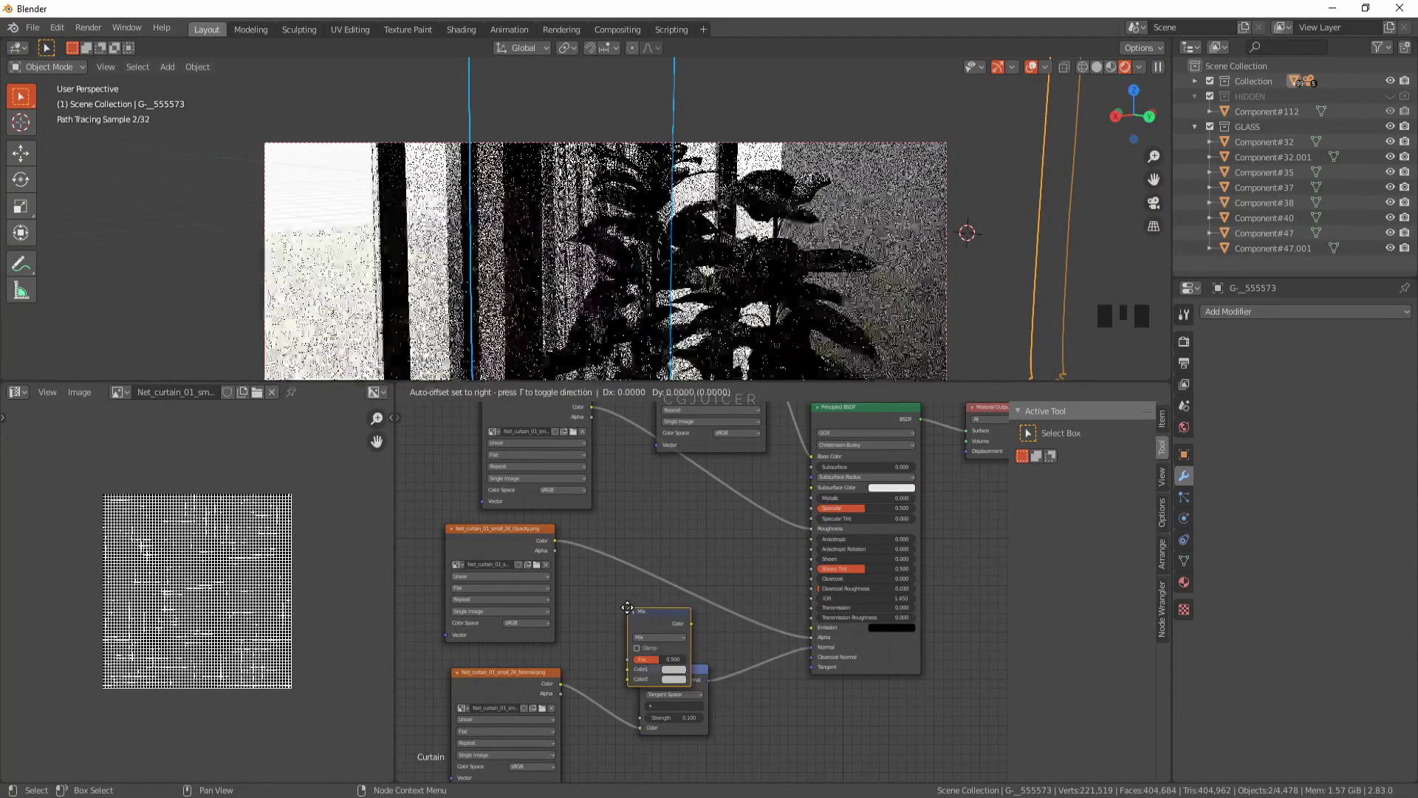
# Step: Place the MixRGB node between the curtain's opacity texture and its Principled BSDF
pyautogui.scroll(3)
pyautogui.click(693, 533)
pyautogui.scroll(3)
pyautogui.scroll(-3)
pyautogui.press('s')
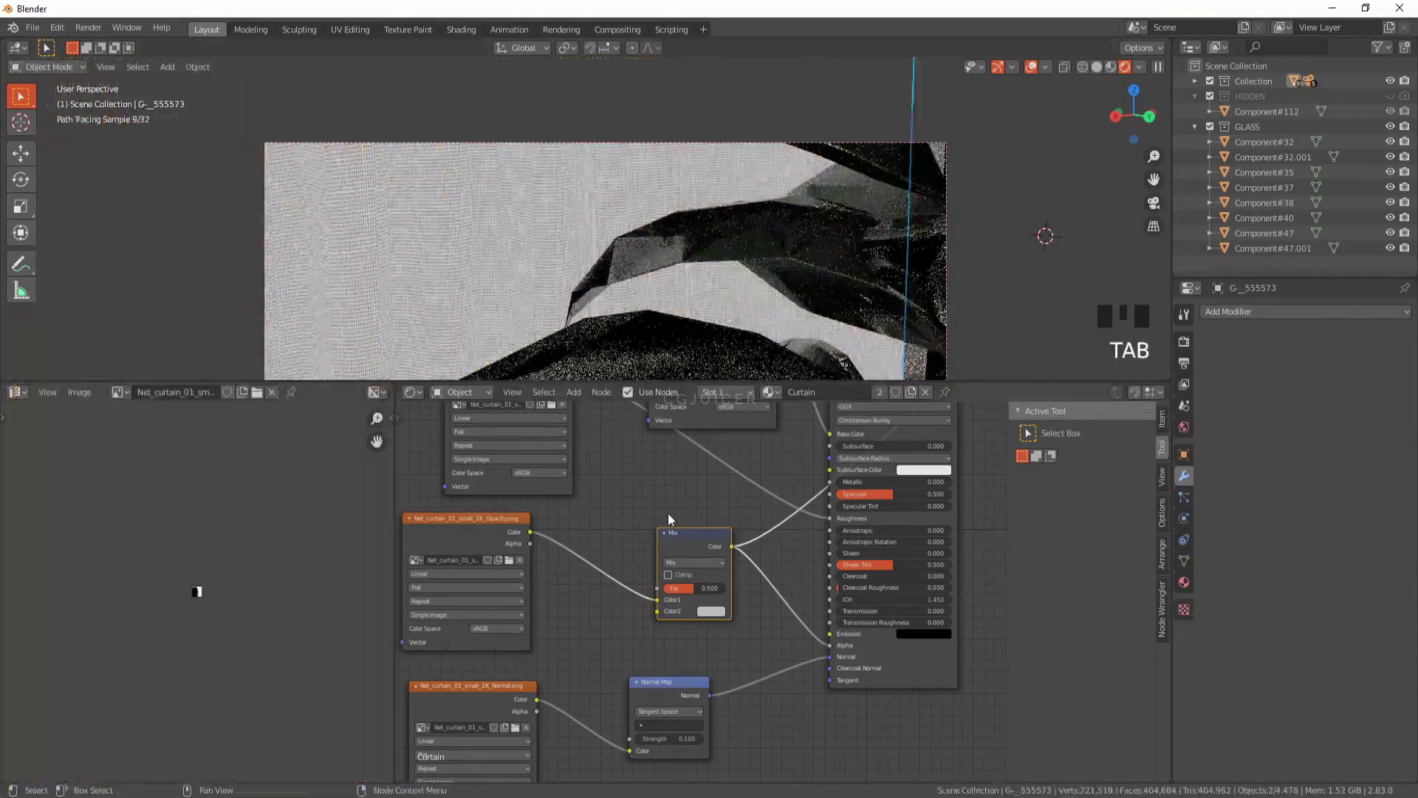
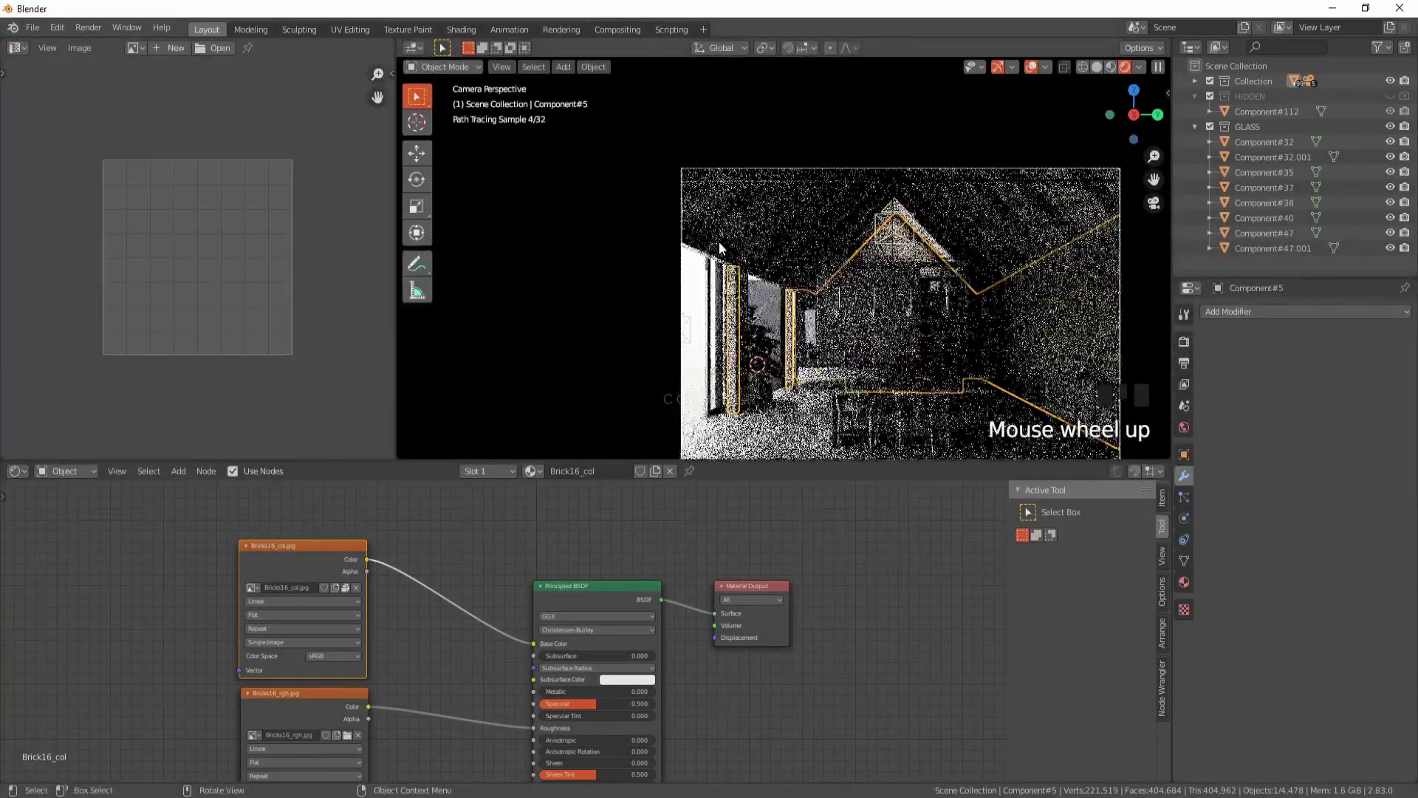
# Step: Add a ColorRamp fed by Brick16_col and a Mix Shader before the brick material's output
pyautogui.press('Home')
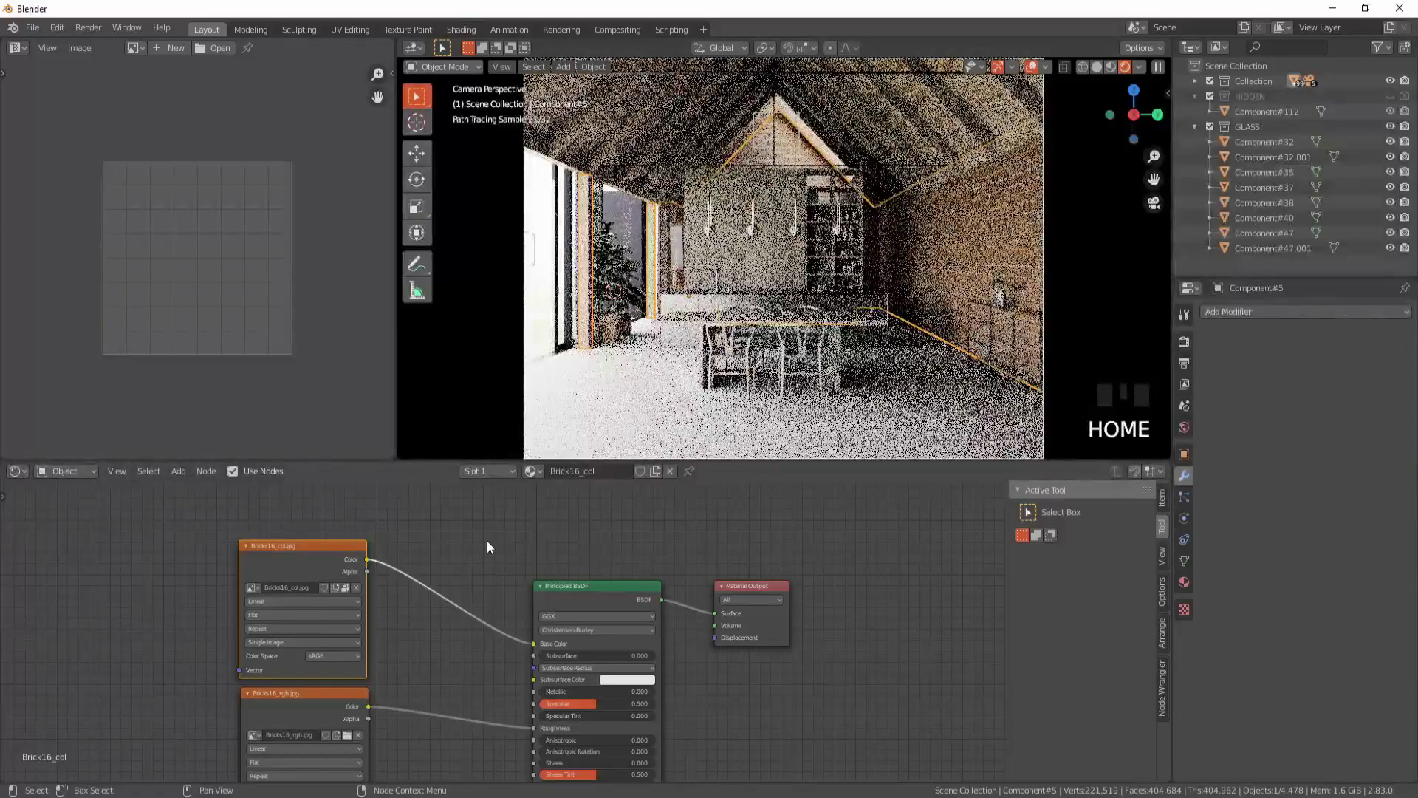
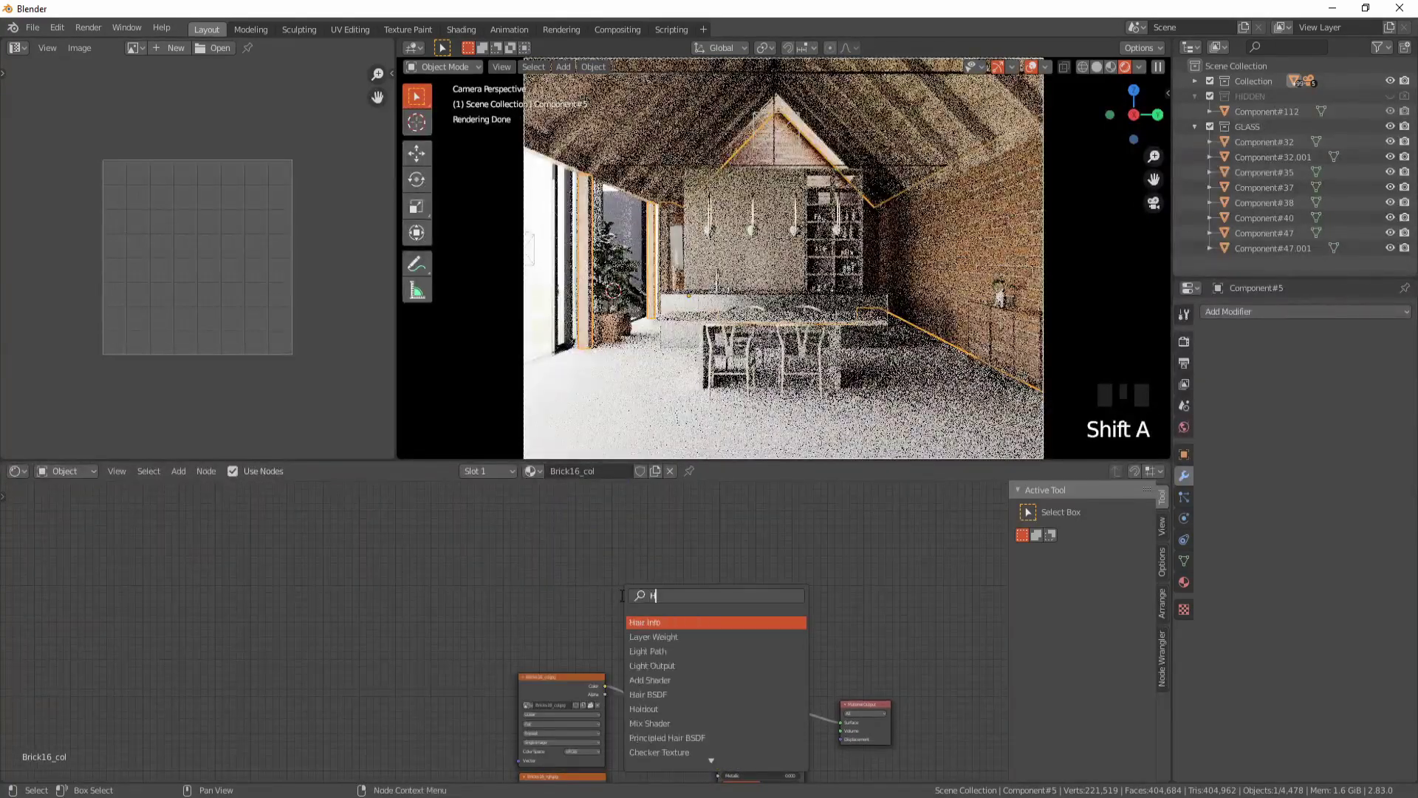
pyautogui.scroll(3)
pyautogui.click(691, 603)
pyautogui.press('x')
pyautogui.click(691, 602)
pyautogui.press('shift+a')
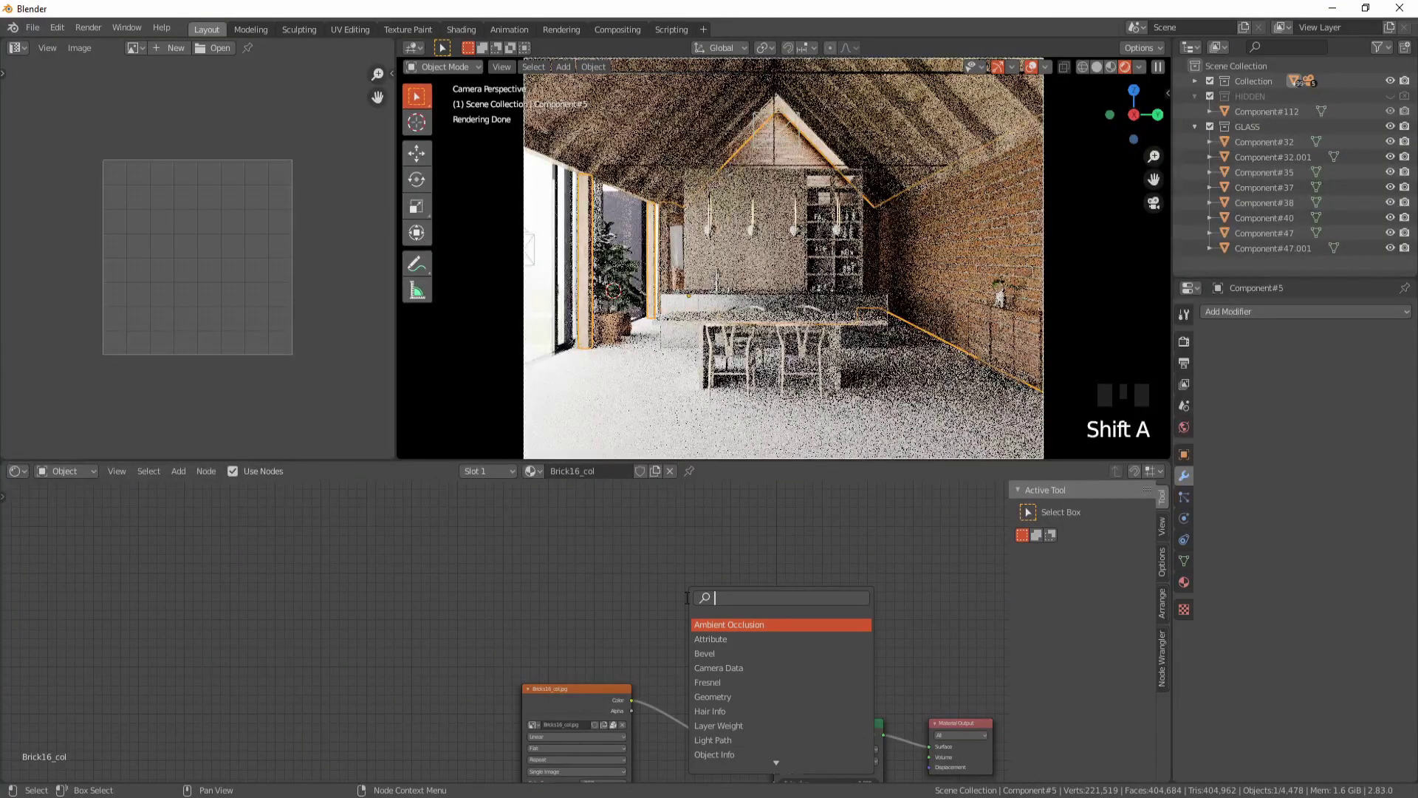
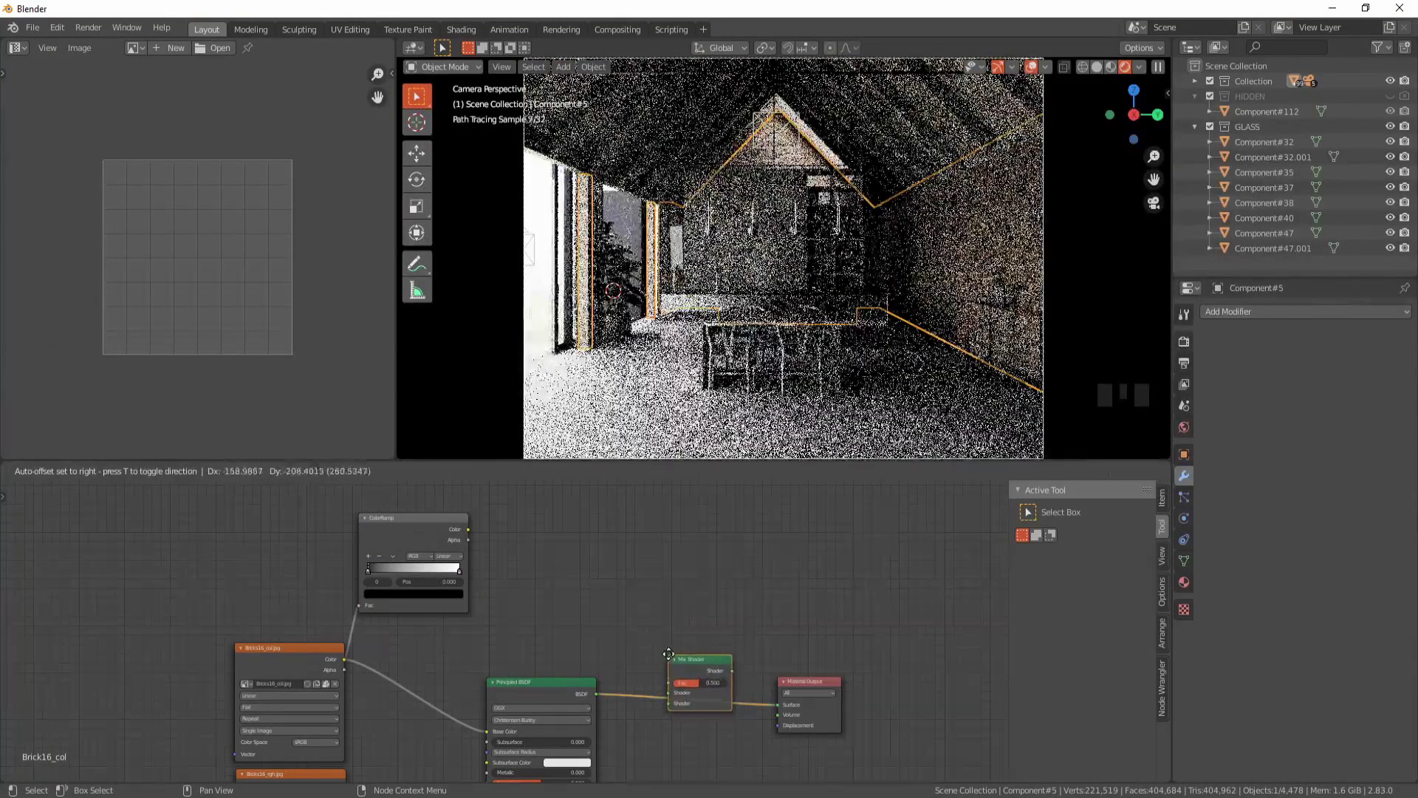
# Step: Add a Diffuse BSDF coloured by the colour ramp and feed it into the brick Mix Shader
pyautogui.click(696, 665)
pyautogui.press('shift+a')
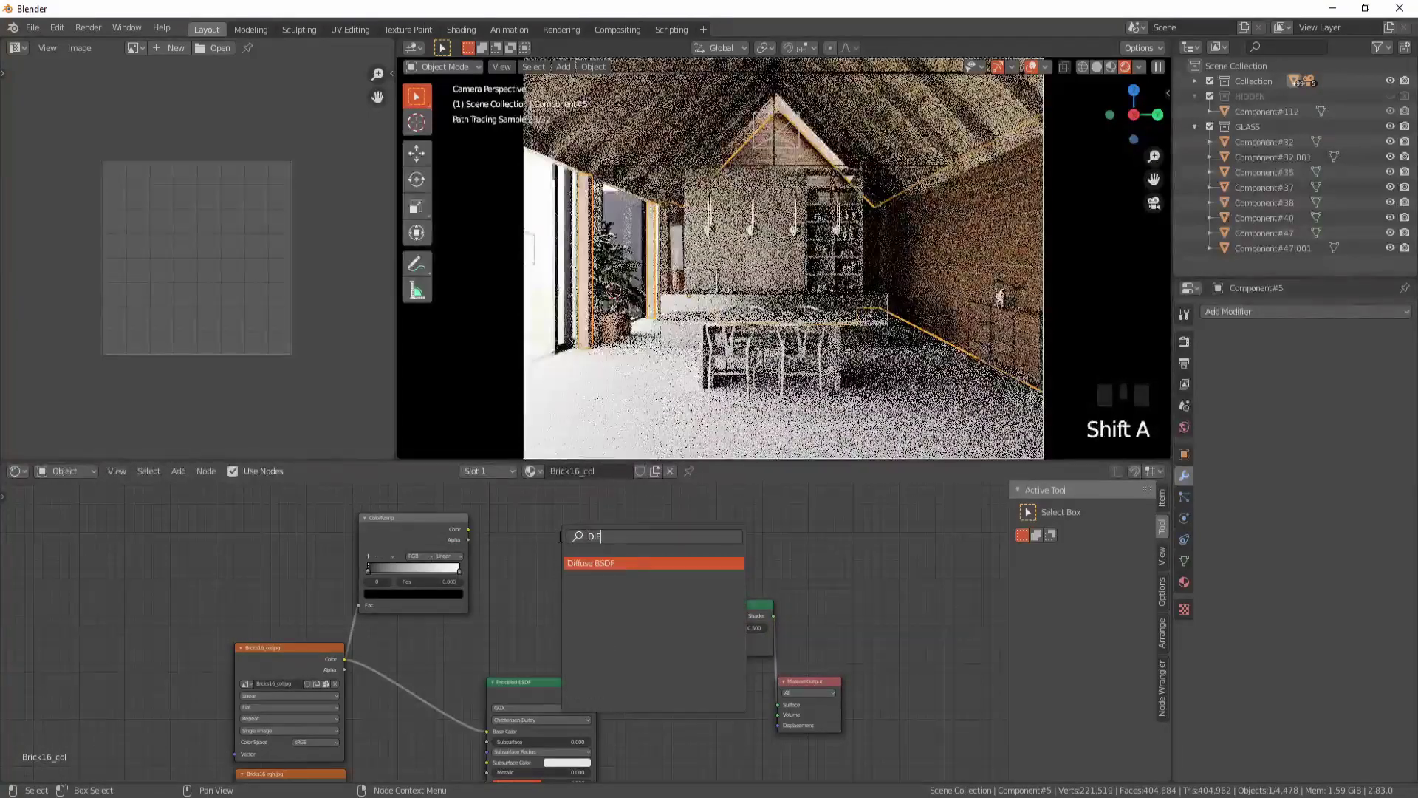
pyautogui.moveTo(475, 536); pyautogui.dragTo(711, 651)
pyautogui.click(604, 551)
pyautogui.scroll(-3)
pyautogui.moveTo(513, 570); pyautogui.dragTo(478, 562)
pyautogui.moveTo(478, 562); pyautogui.dragTo(480, 588)
# Step: Rewire the Principled BSDF into the Mix Shader and duplicate the colour ramp for a second one
pyautogui.scroll(3)
pyautogui.moveTo(521, 594); pyautogui.dragTo(726, 589)
pyautogui.moveTo(726, 589); pyautogui.dragTo(453, 556)
pyautogui.scroll(-3)
pyautogui.middleClick(452, 554)
pyautogui.click(467, 618)
pyautogui.press('shift+d')
pyautogui.click(408, 728)
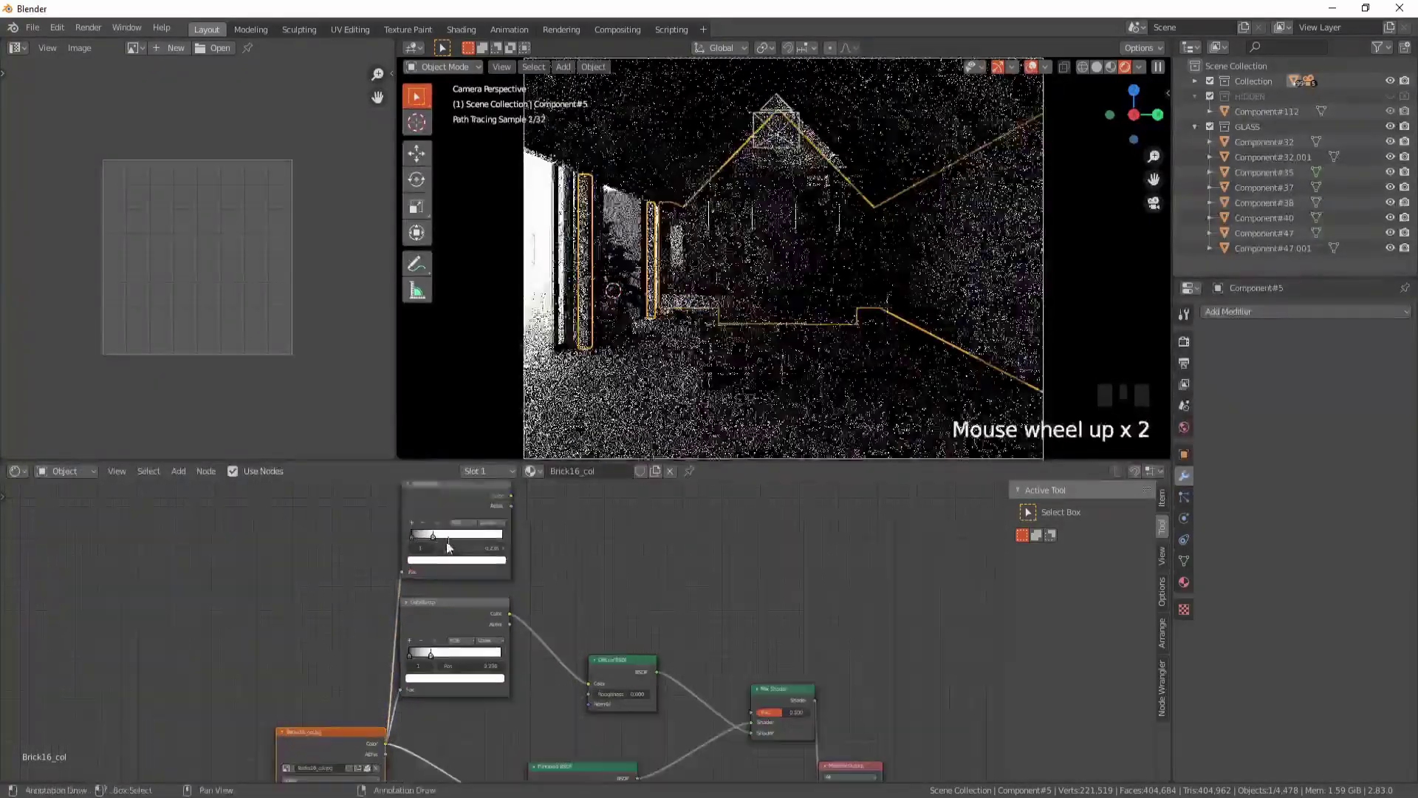
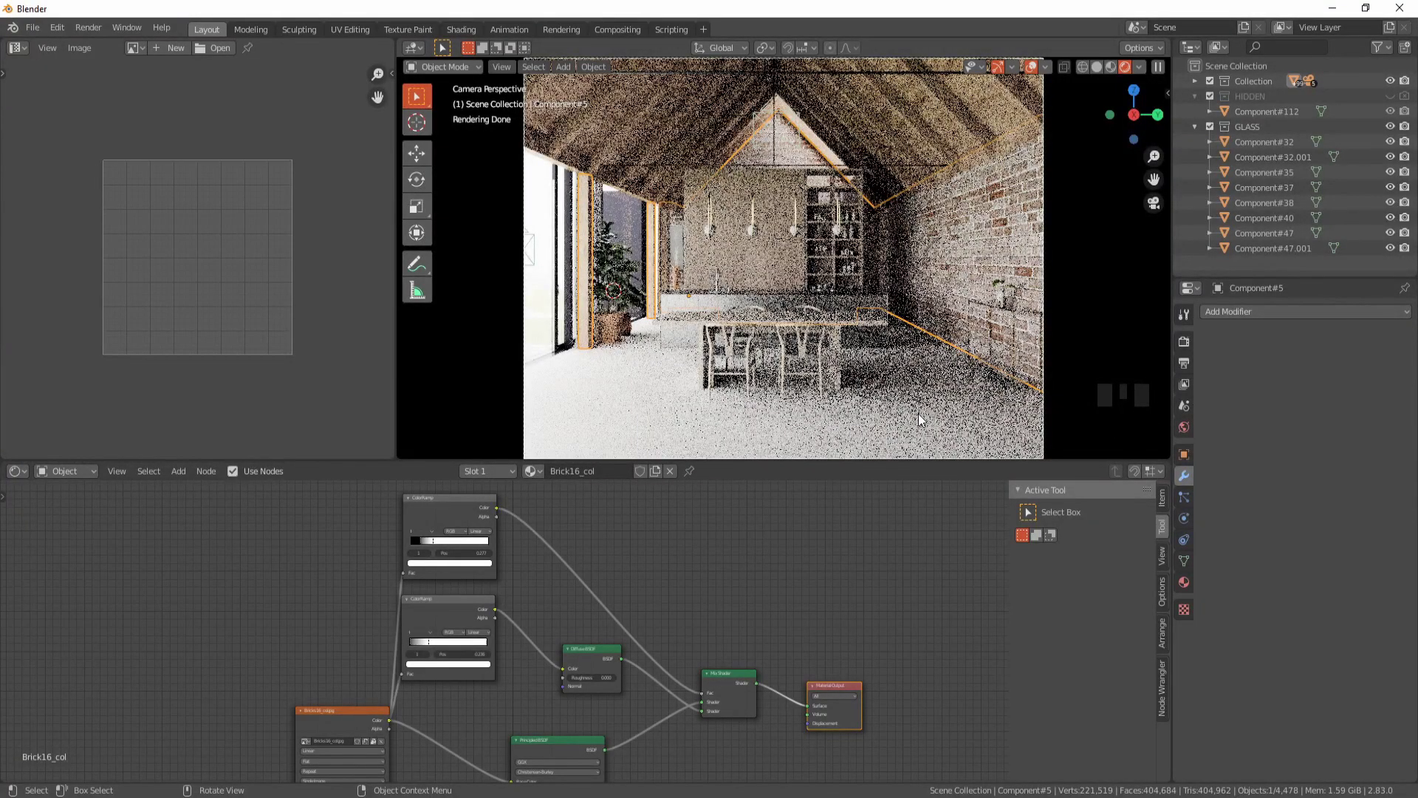
# Step: Add a Noise Texture and colour ramp, feeding both colour ramps into a new MixRGB node
pyautogui.click(708, 528)
pyautogui.press('shift+a')
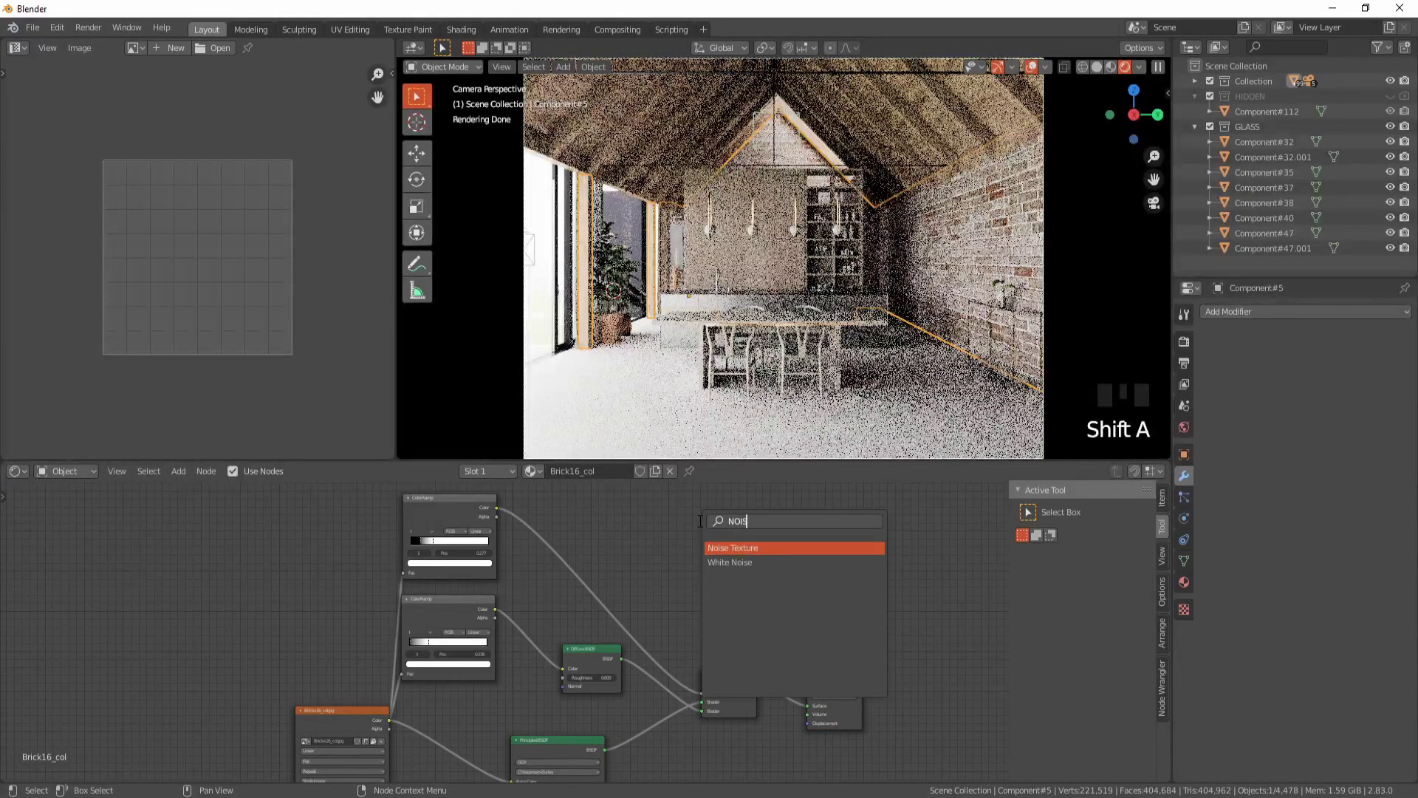
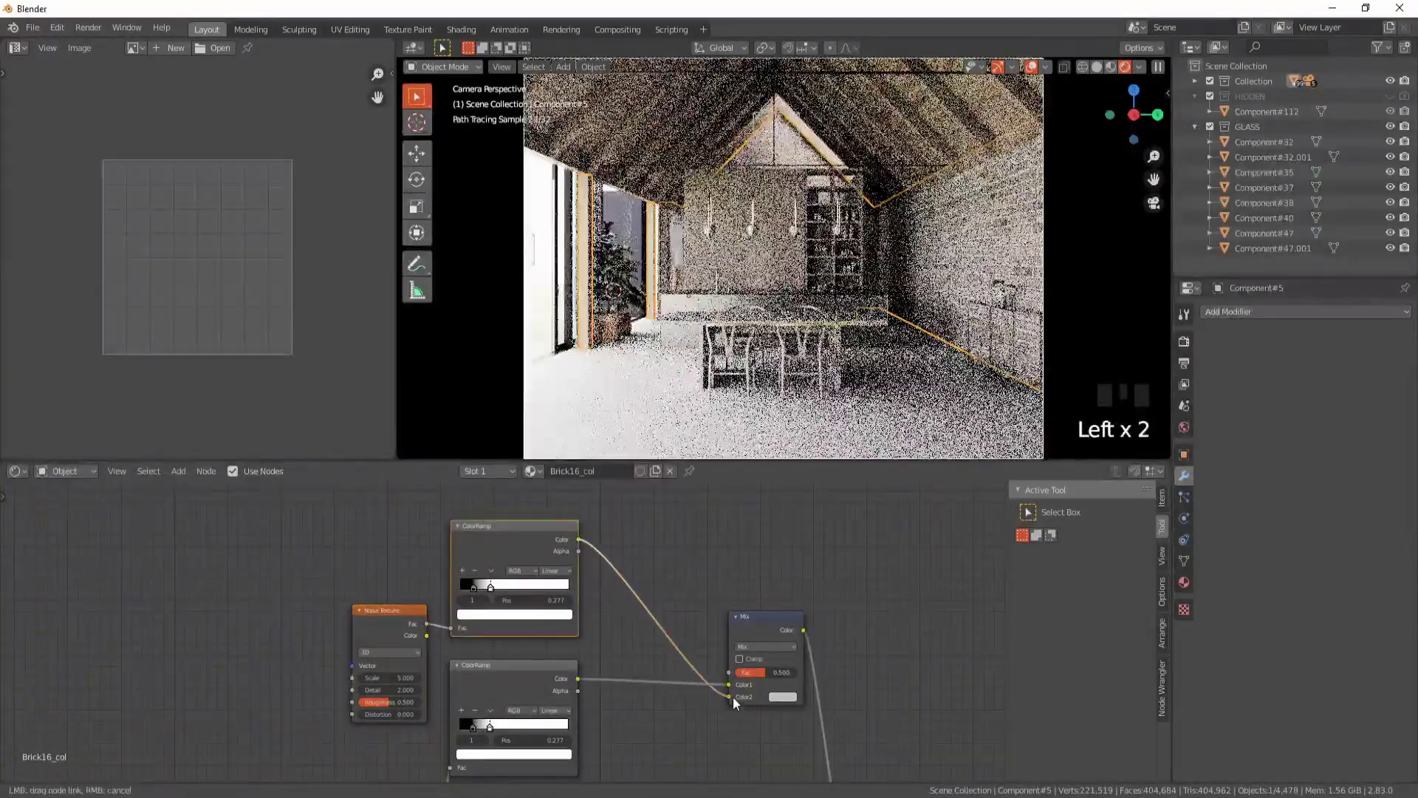
pyautogui.moveTo(518, 547); pyautogui.dragTo(564, 719)
pyautogui.moveTo(564, 719); pyautogui.dragTo(723, 560)
pyautogui.click(724, 560)
# Step: Connect the MixRGB colour output to the Mix Shader's Fac input
pyautogui.scroll(-3)
pyautogui.moveTo(623, 651); pyautogui.dragTo(725, 683)
pyautogui.click(724, 683)
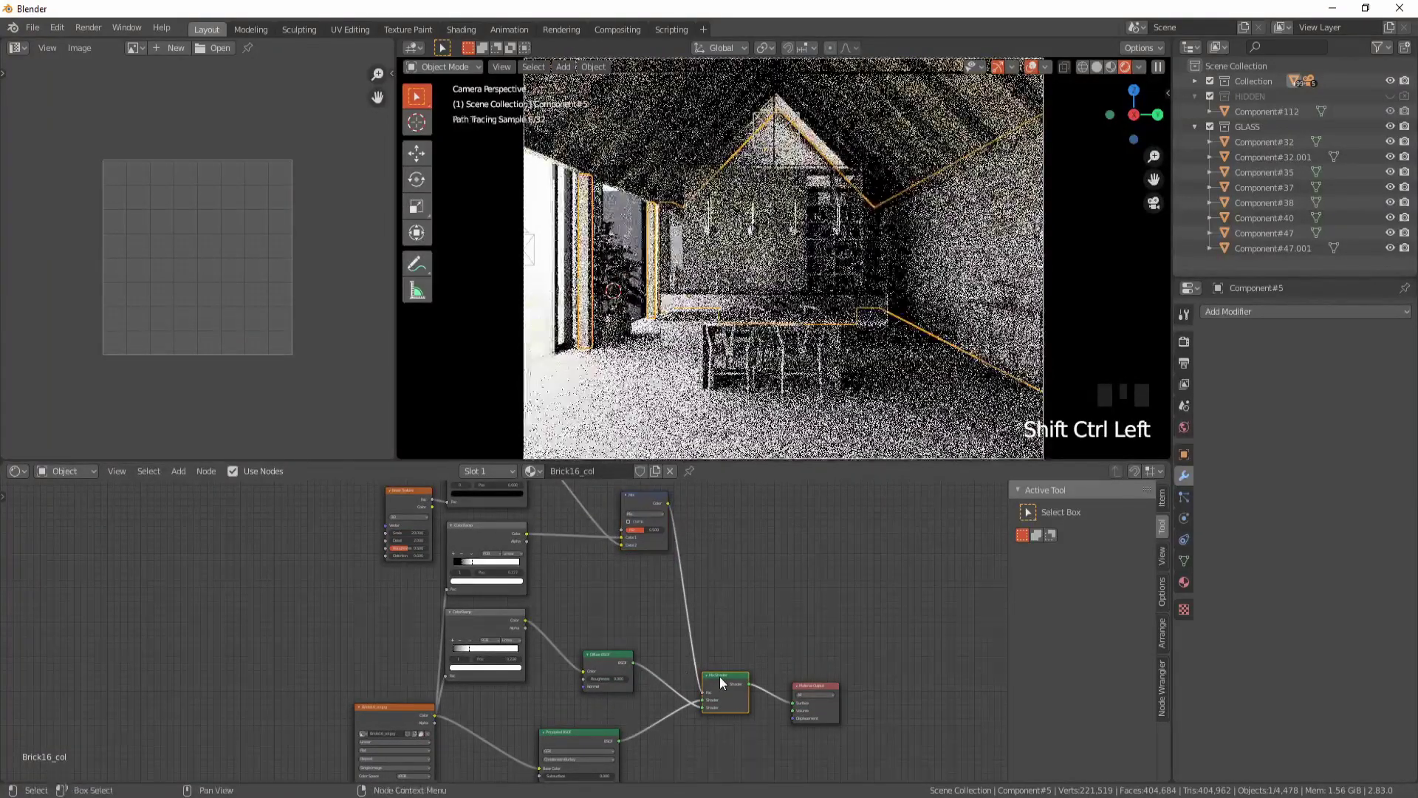
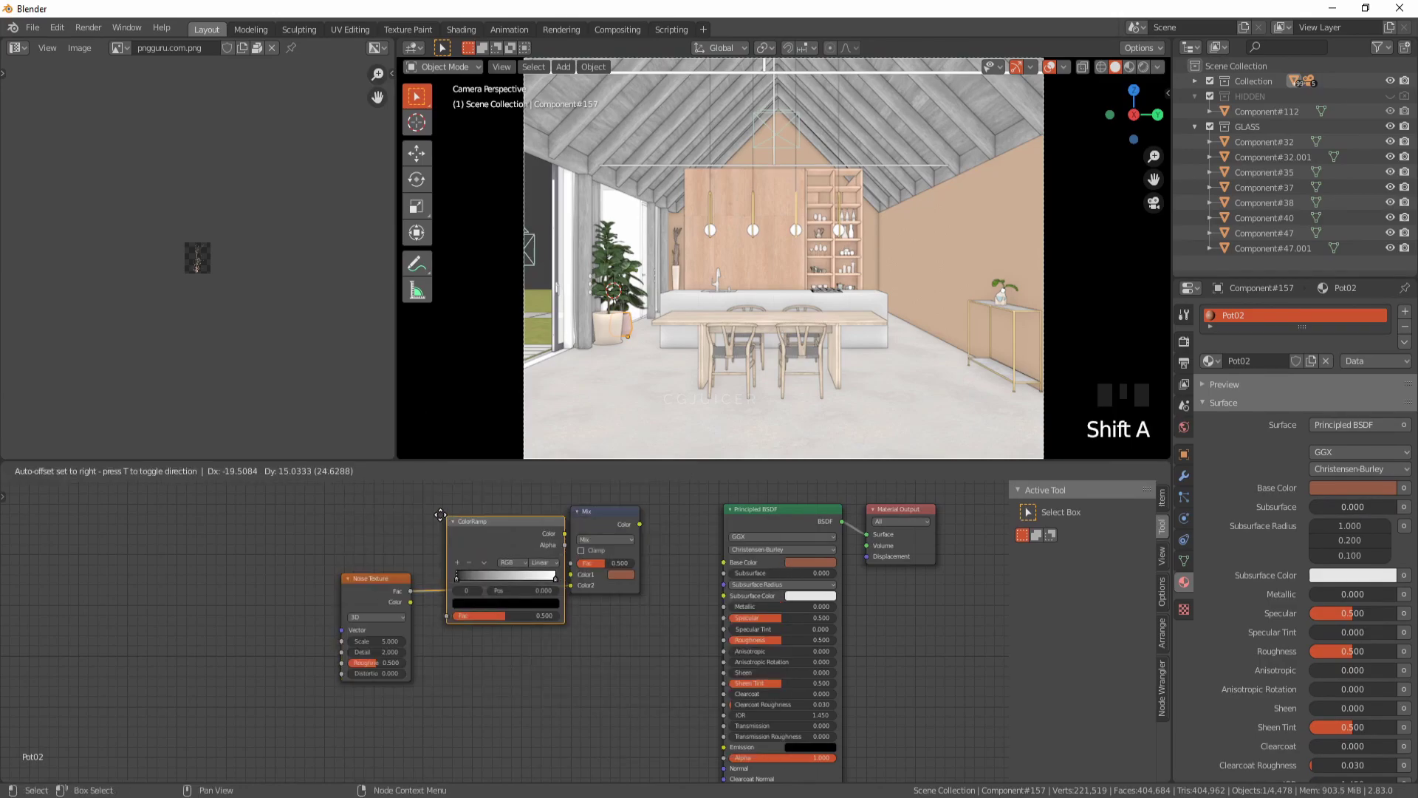
# Step: Enable compositor nodes and wire Render Layers toward a new Denoise node
pyautogui.scroll(3)
pyautogui.moveTo(579, 373); pyautogui.dragTo(579, 306)
pyautogui.press('ctrl+b')
pyautogui.press('z')
pyautogui.moveTo(636, 609); pyautogui.dragTo(616, 578)
pyautogui.click(616, 578)
# Step: Copy and paste the node setup, linking the Denoise output into the Composite node
pyautogui.moveTo(658, 609); pyautogui.dragTo(612, 498)
pyautogui.press('ctrl+c')
pyautogui.click(614, 376)
pyautogui.middleClick(490, 589)
pyautogui.press('ctrl+v')
pyautogui.moveTo(771, 600); pyautogui.dragTo(668, 581)
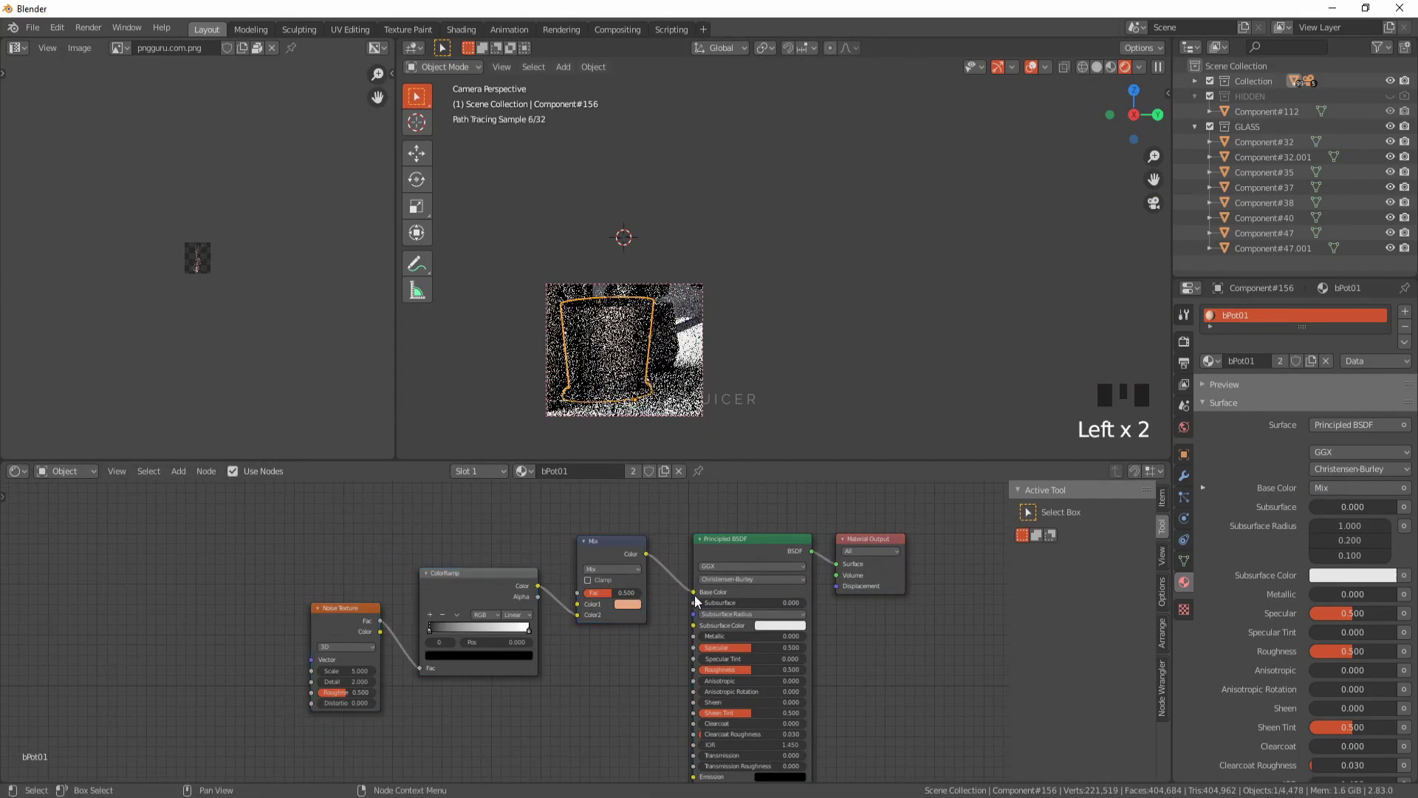
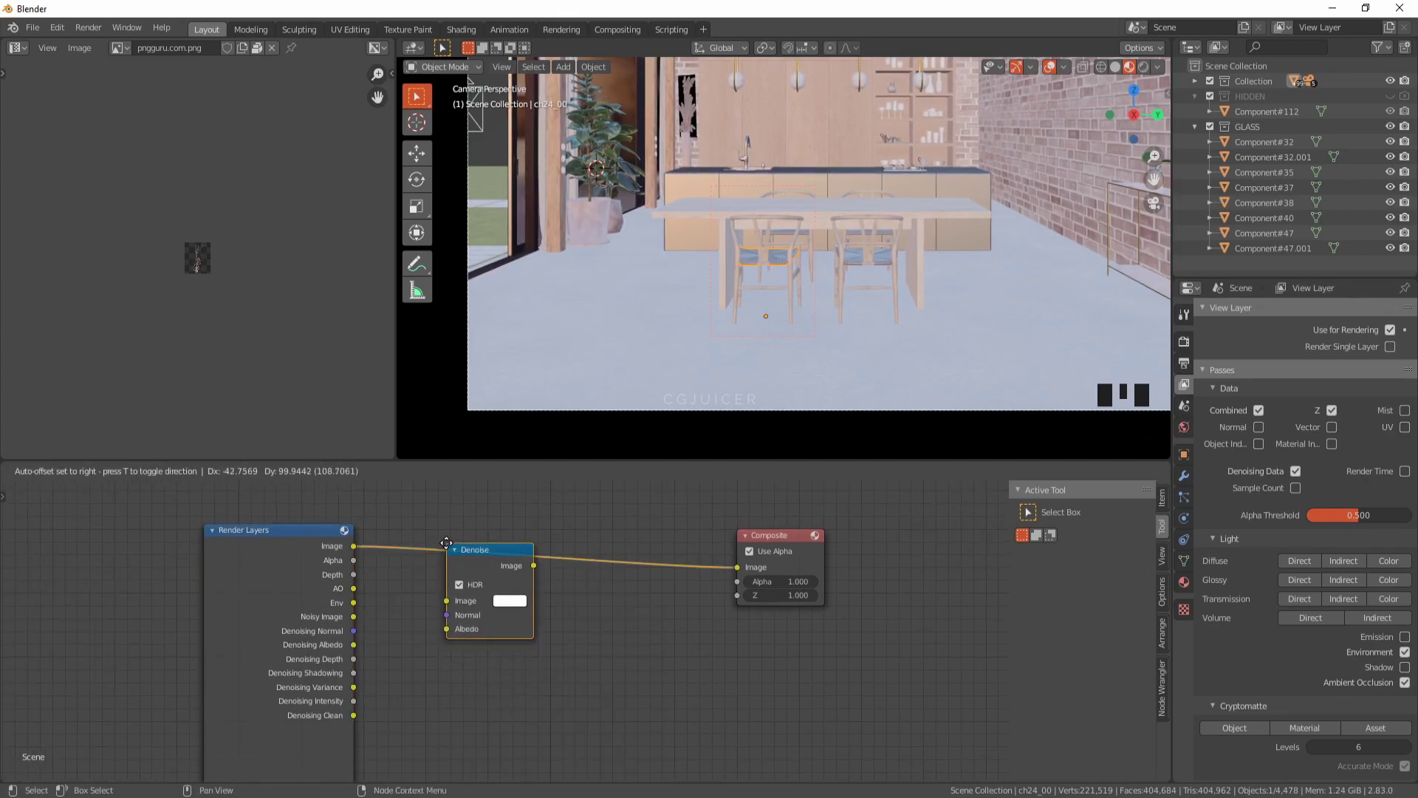
# Step: Feed denoising normal and albedo into Denoise, then add a Mix node taking a render pass
pyautogui.moveTo(361, 624); pyautogui.dragTo(689, 611)
pyautogui.press('shift+a')
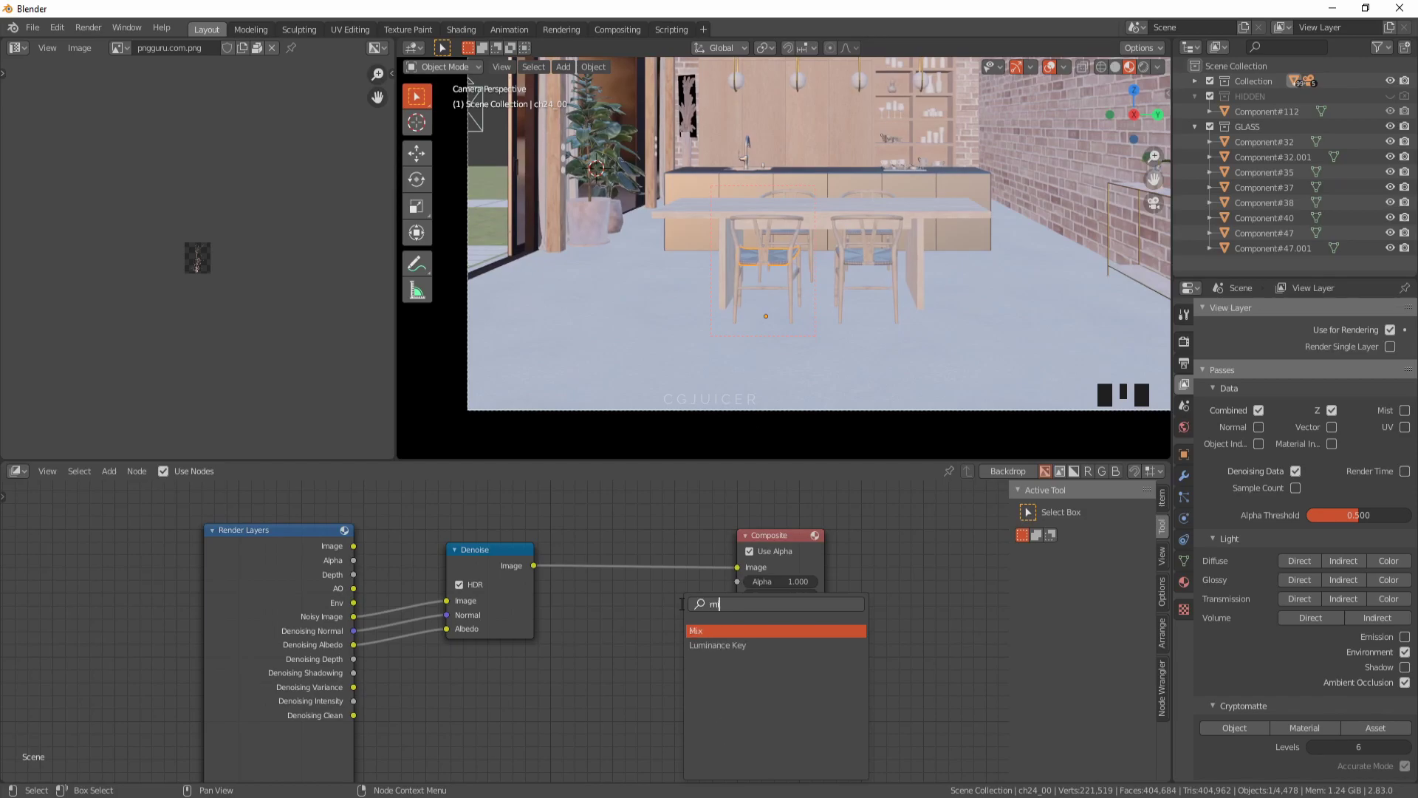
pyautogui.moveTo(381, 611); pyautogui.dragTo(418, 609)
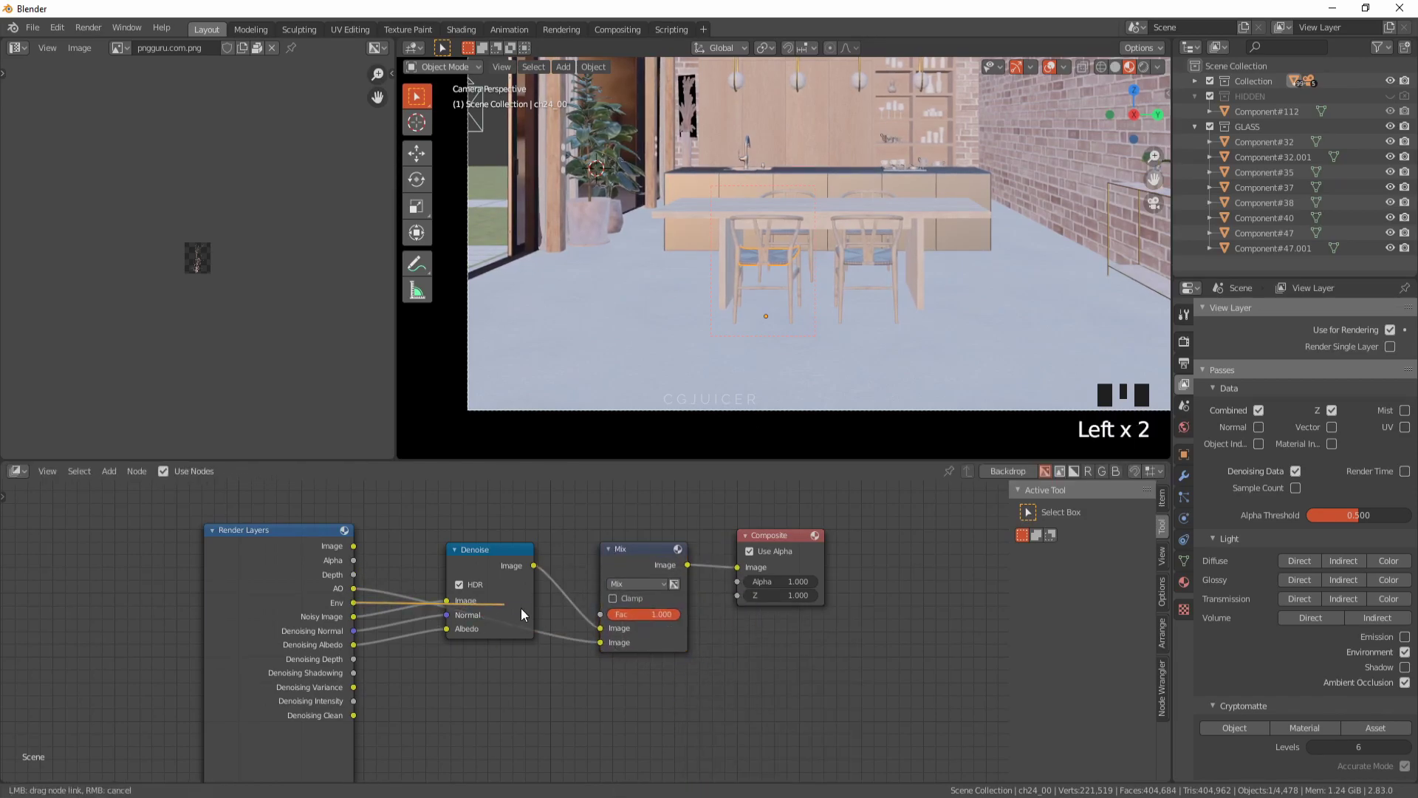
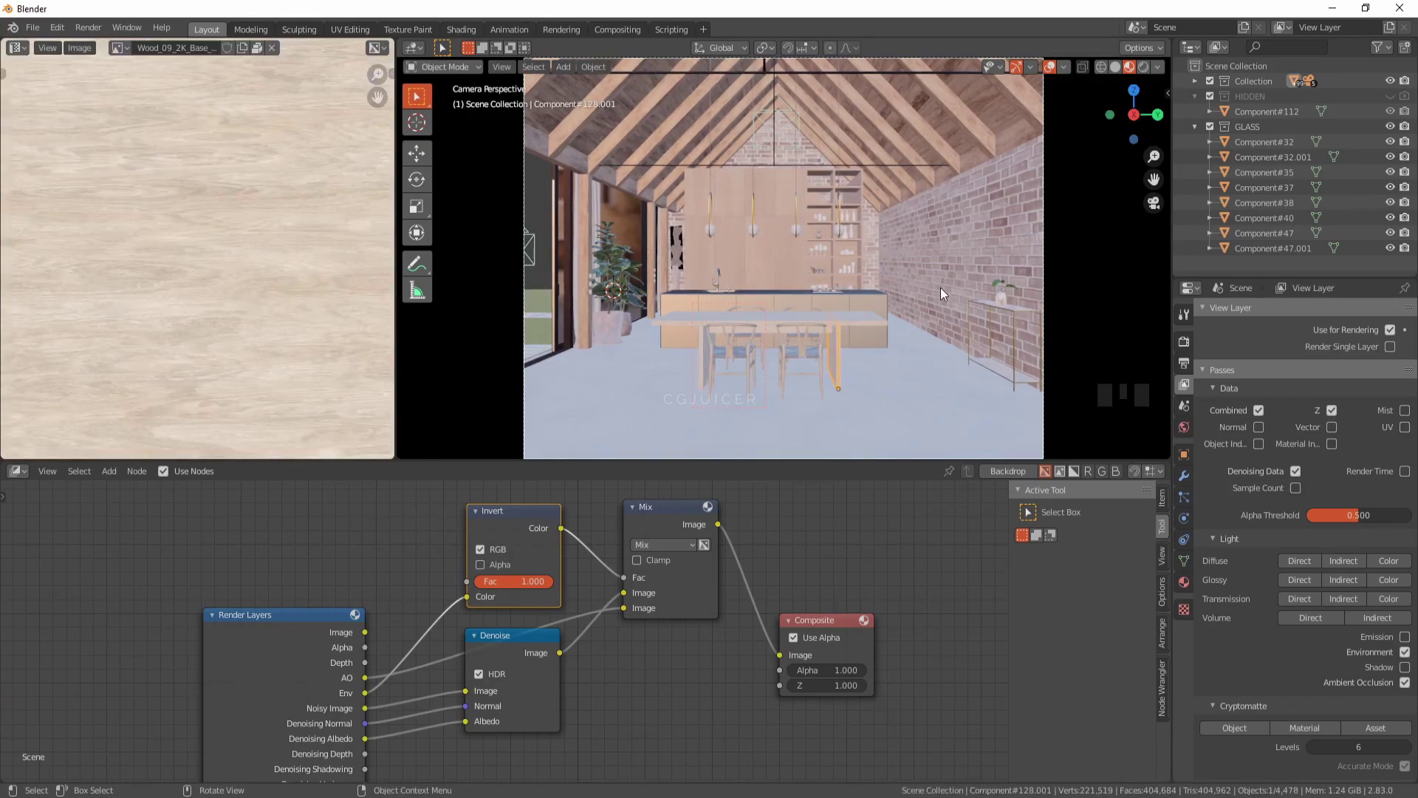
# Step: Select the roof beams and all objects sharing their mesh data via Select Linked > Object Data
pyautogui.press('ctrl+alt+b')
pyautogui.press('a')
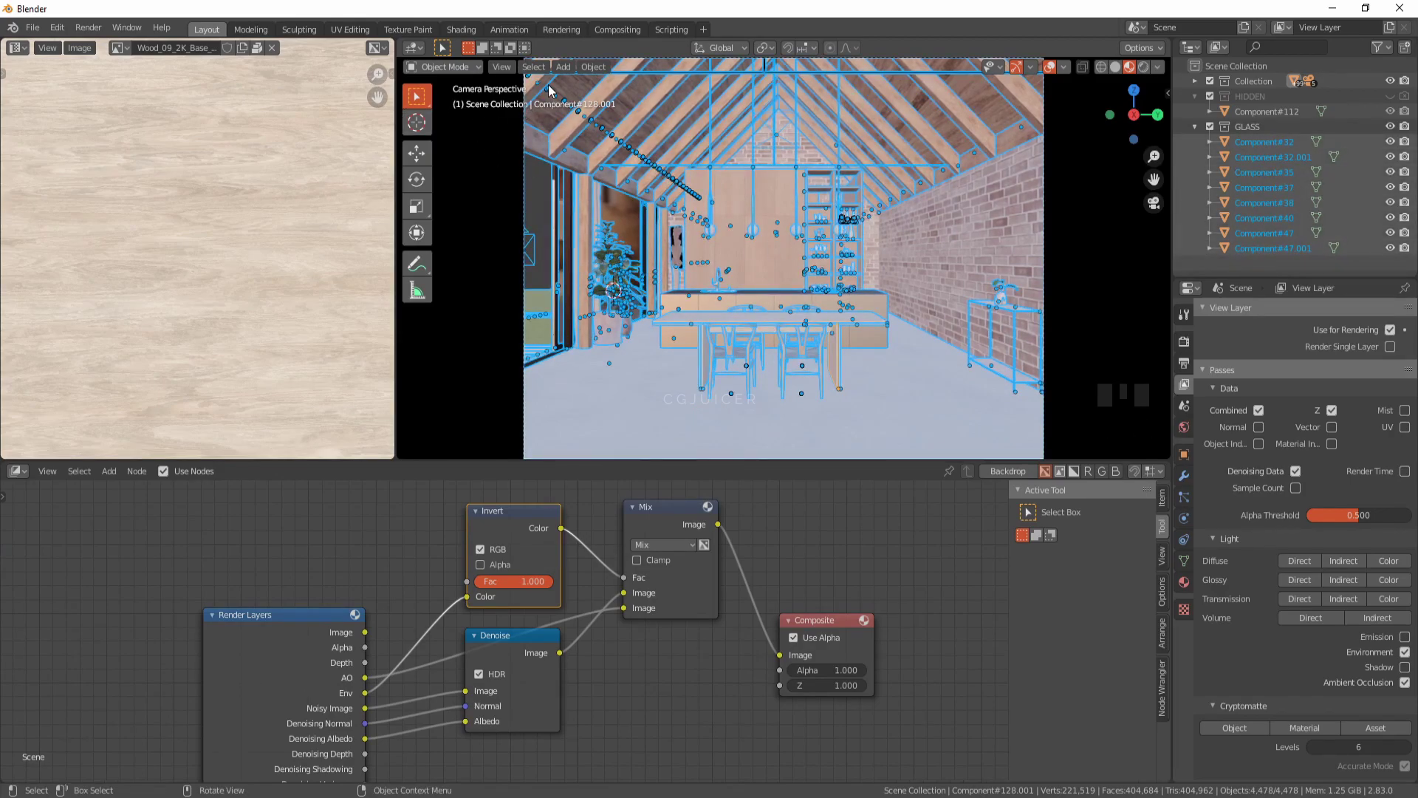
pyautogui.moveTo(590, 71); pyautogui.dragTo(1231, 595)
pyautogui.moveTo(1232, 595); pyautogui.dragTo(1191, 690)
pyautogui.click(946, 103)
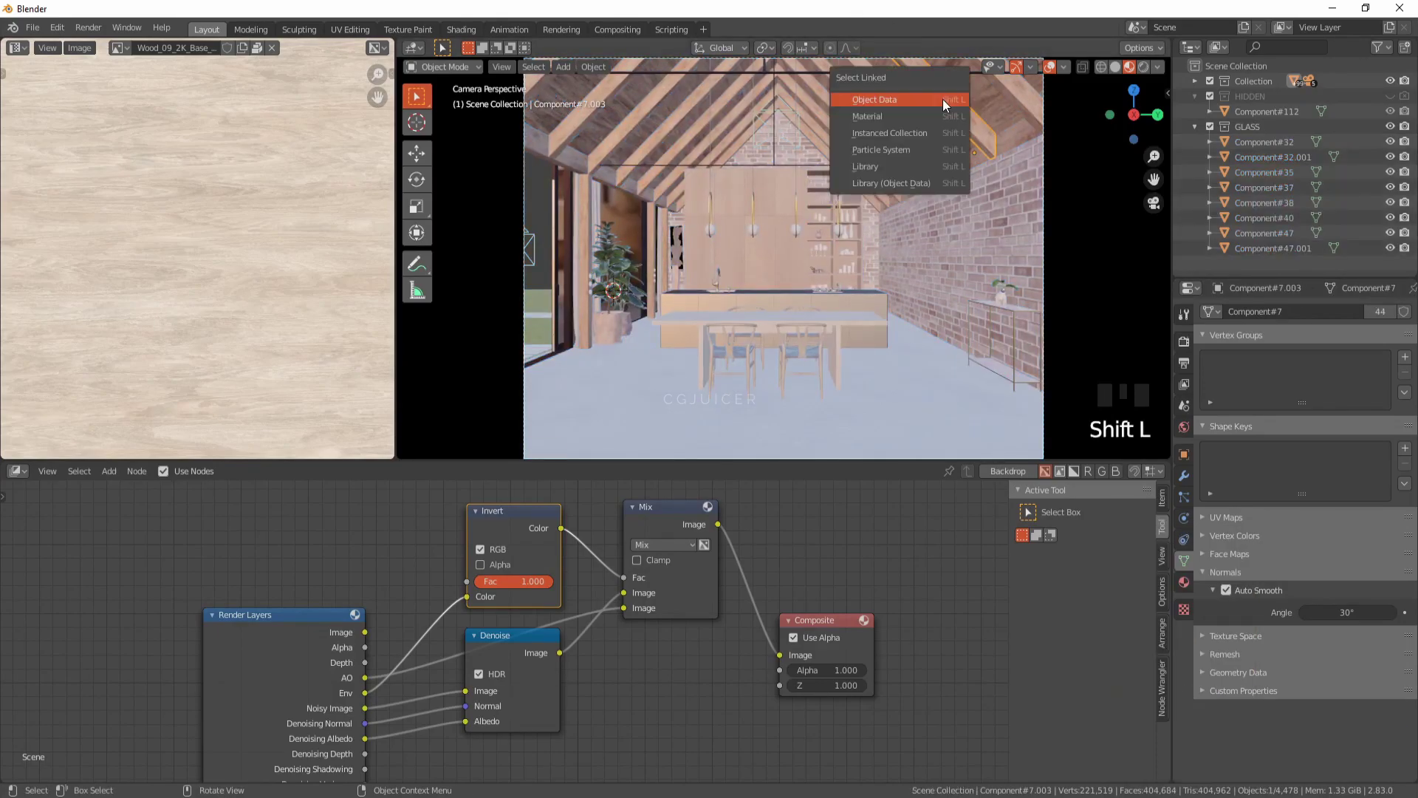
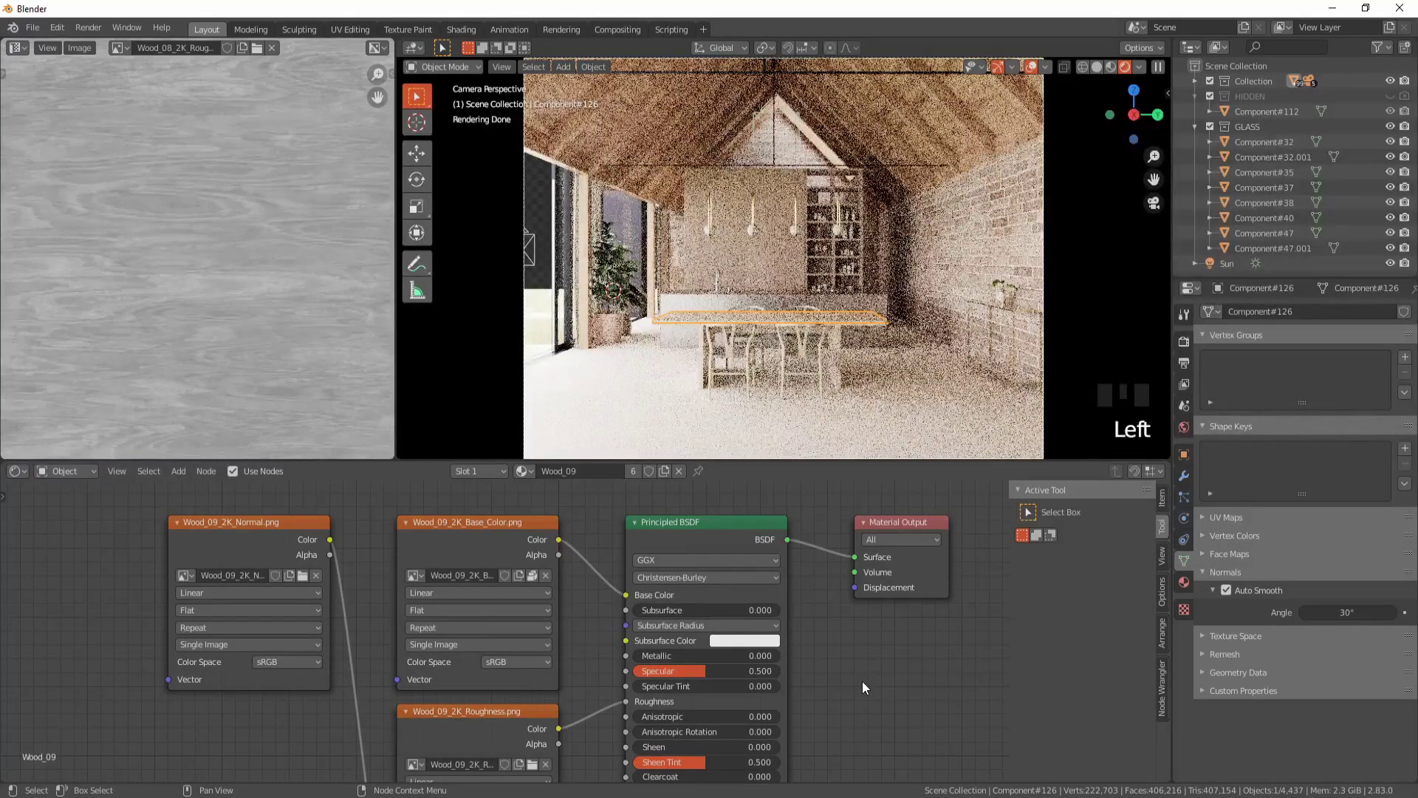
# Step: Select the brick wall's UVs and begin scaling the layout by 1.5
pyautogui.click(825, 396)
pyautogui.press('shift+a')
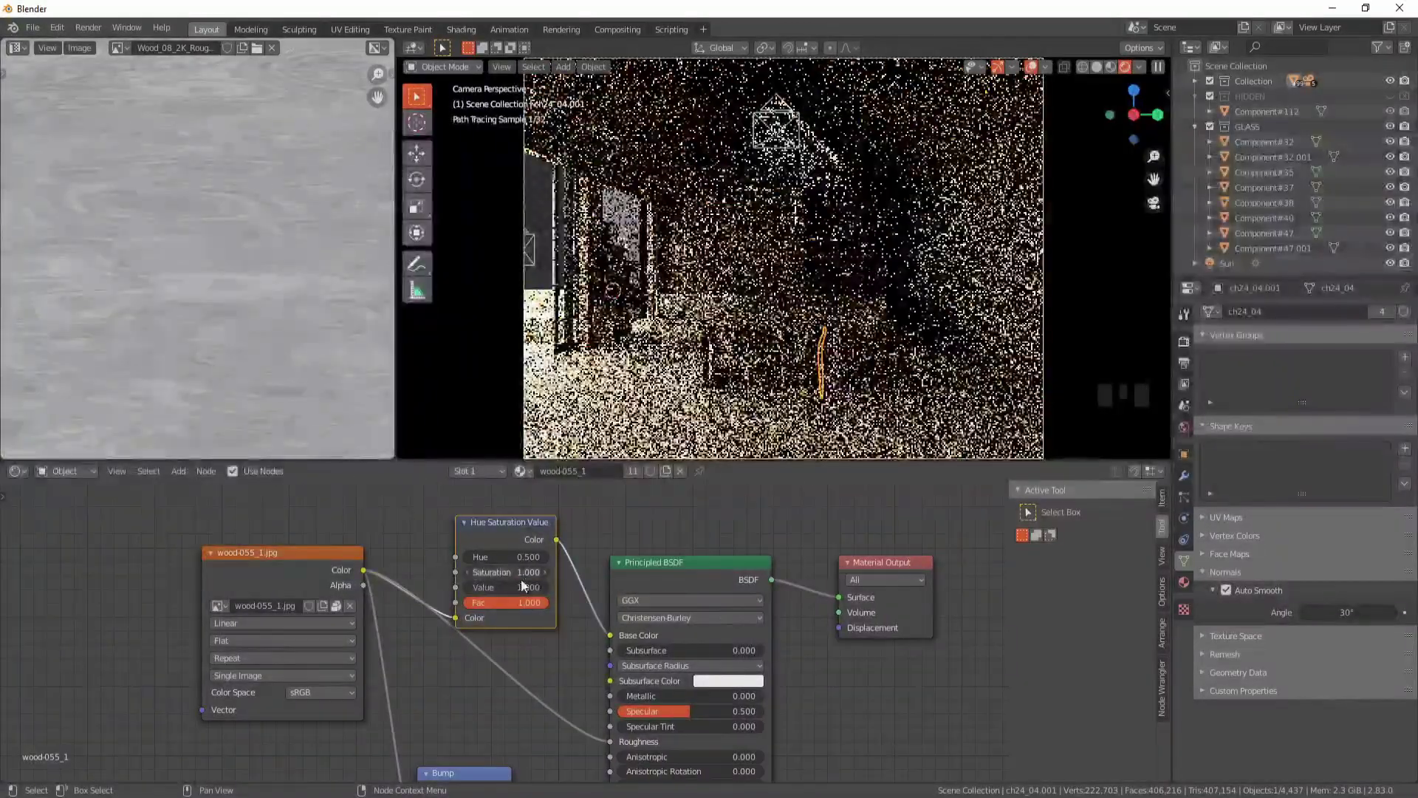
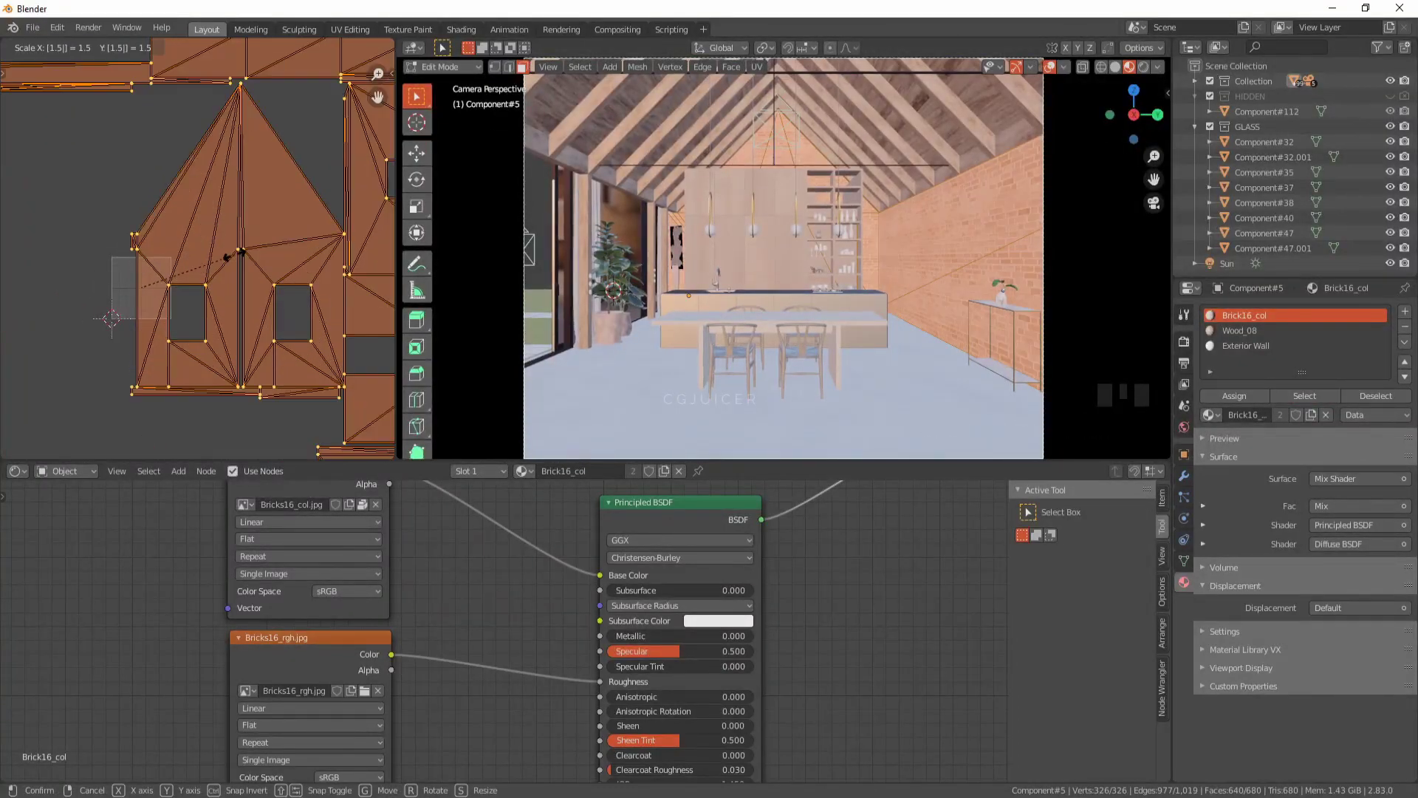
# Step: Render the camera view to check, enter Edit Mode and box-select the plaster surface
pyautogui.press('g')
pyautogui.press('Tab')
pyautogui.moveTo(97, 33); pyautogui.dragTo(1364, 192)
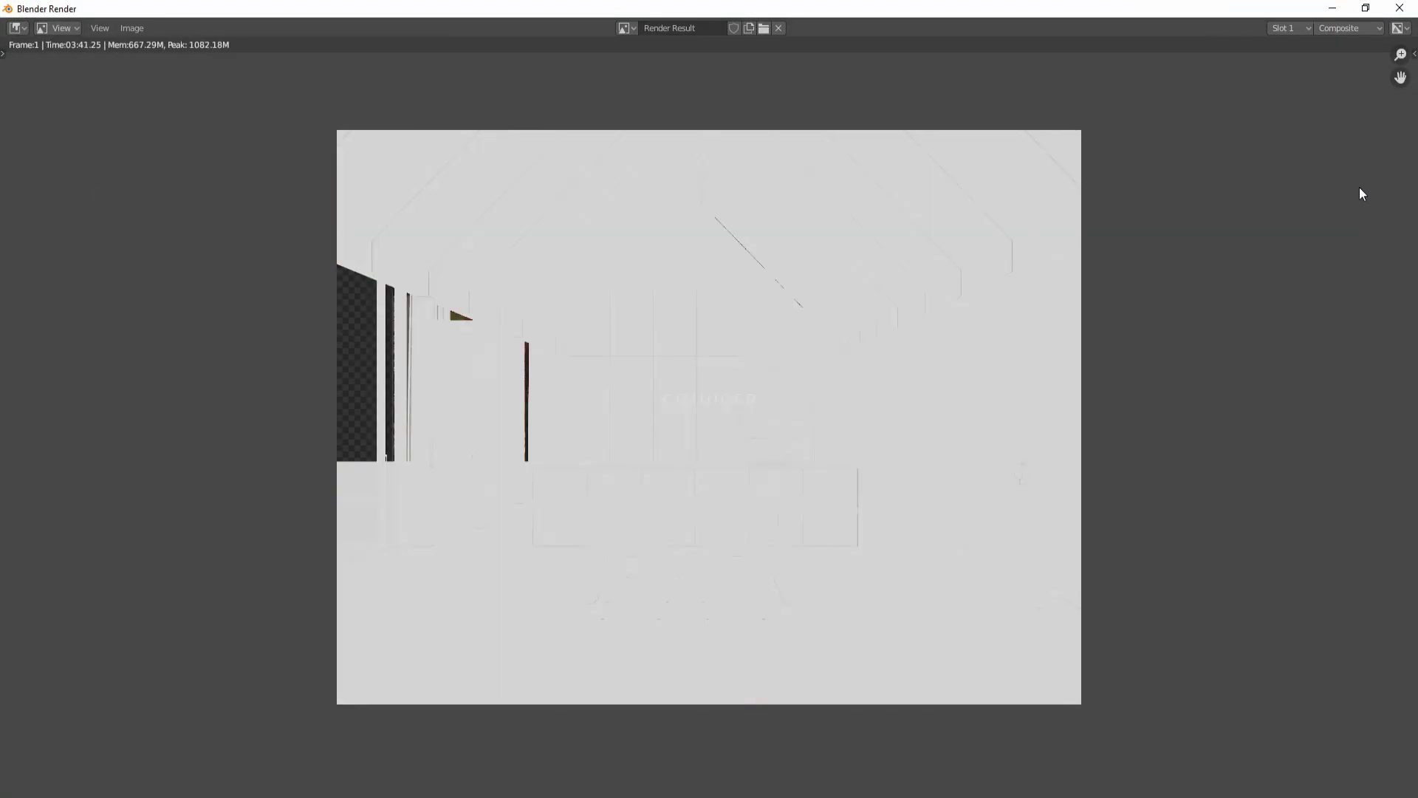
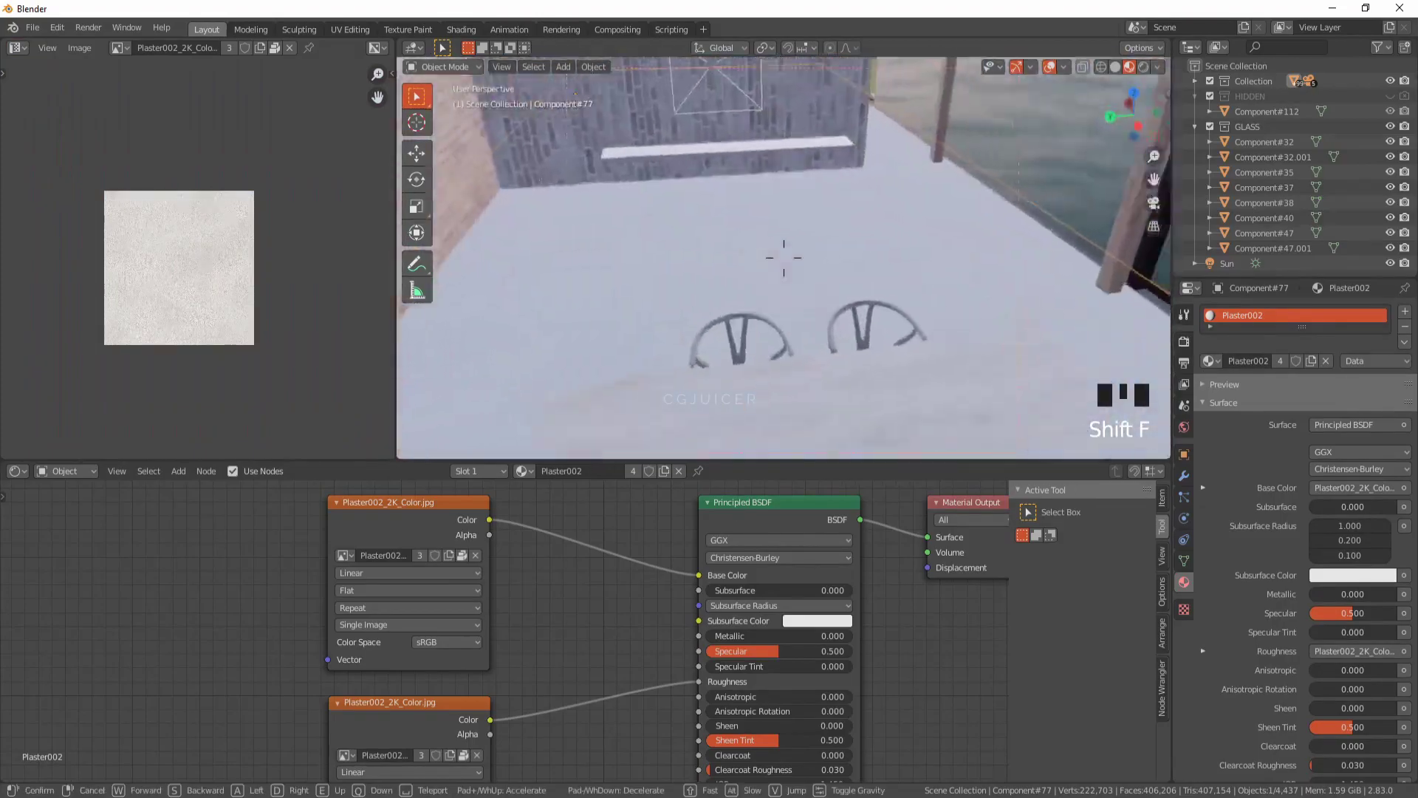
# Step: Confirm the fly-navigated camera position and change the viewport shading
pyautogui.press('ctrl+b')
pyautogui.press('z')
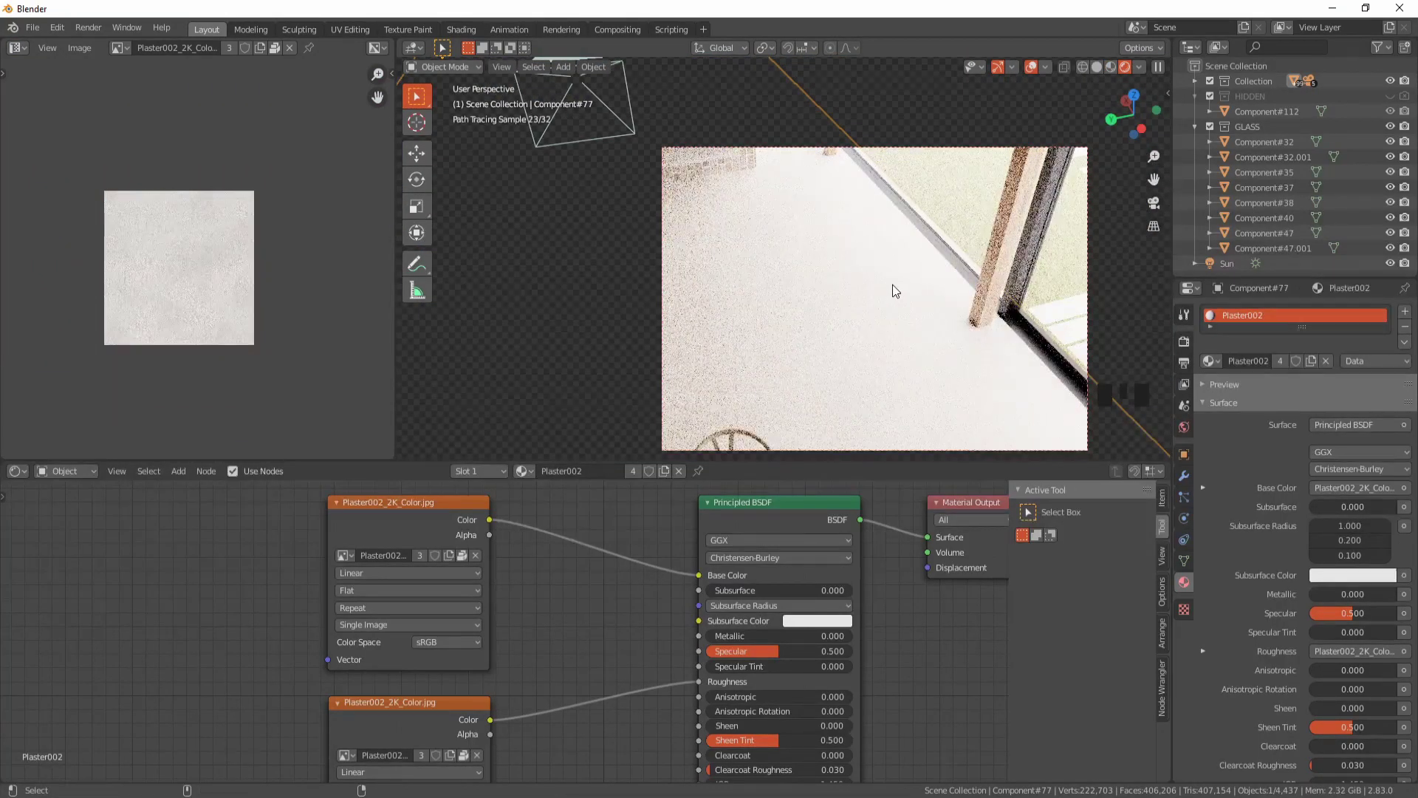
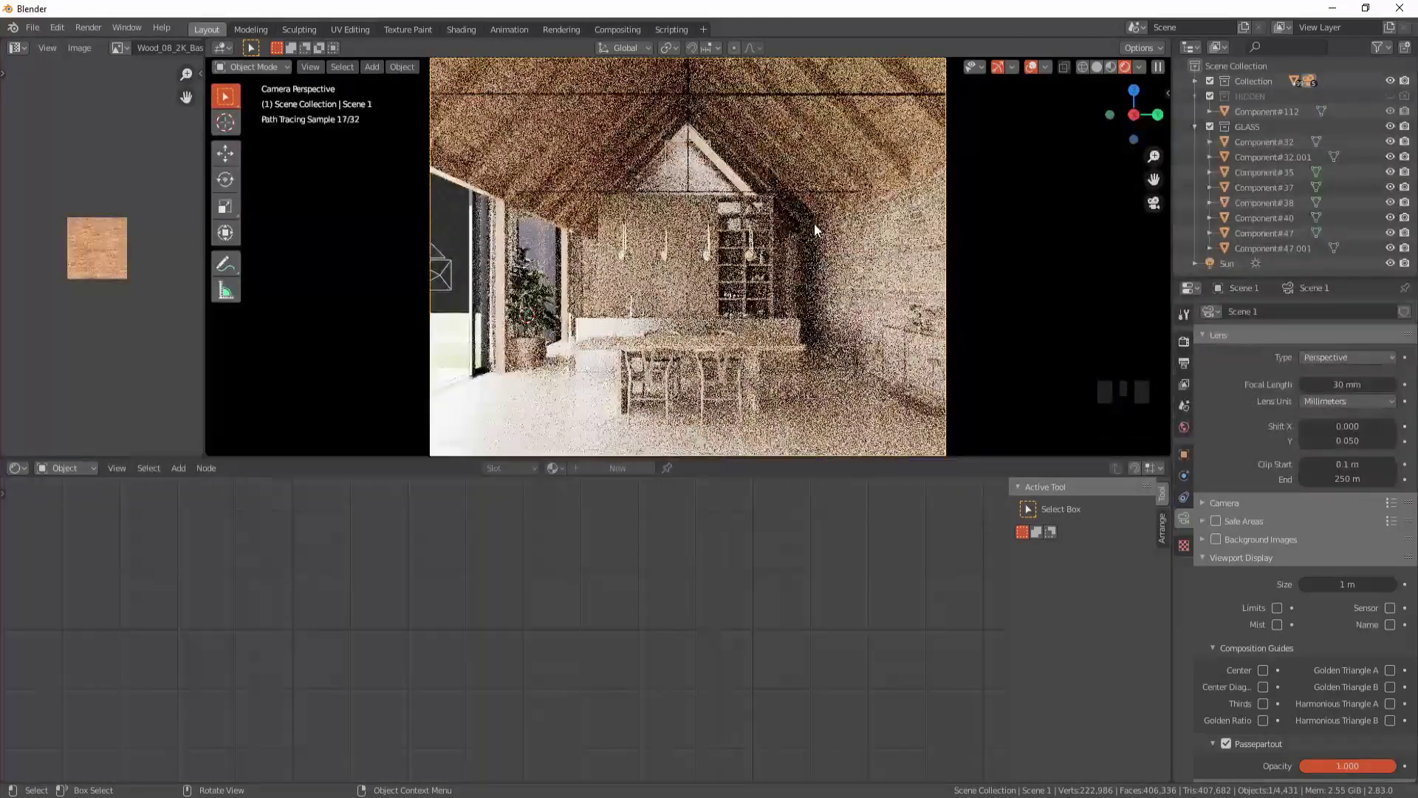
# Step: Switch to Rendered shading and lower the camera's Shift Y from 0.050 to 0.025
pyautogui.press('z')
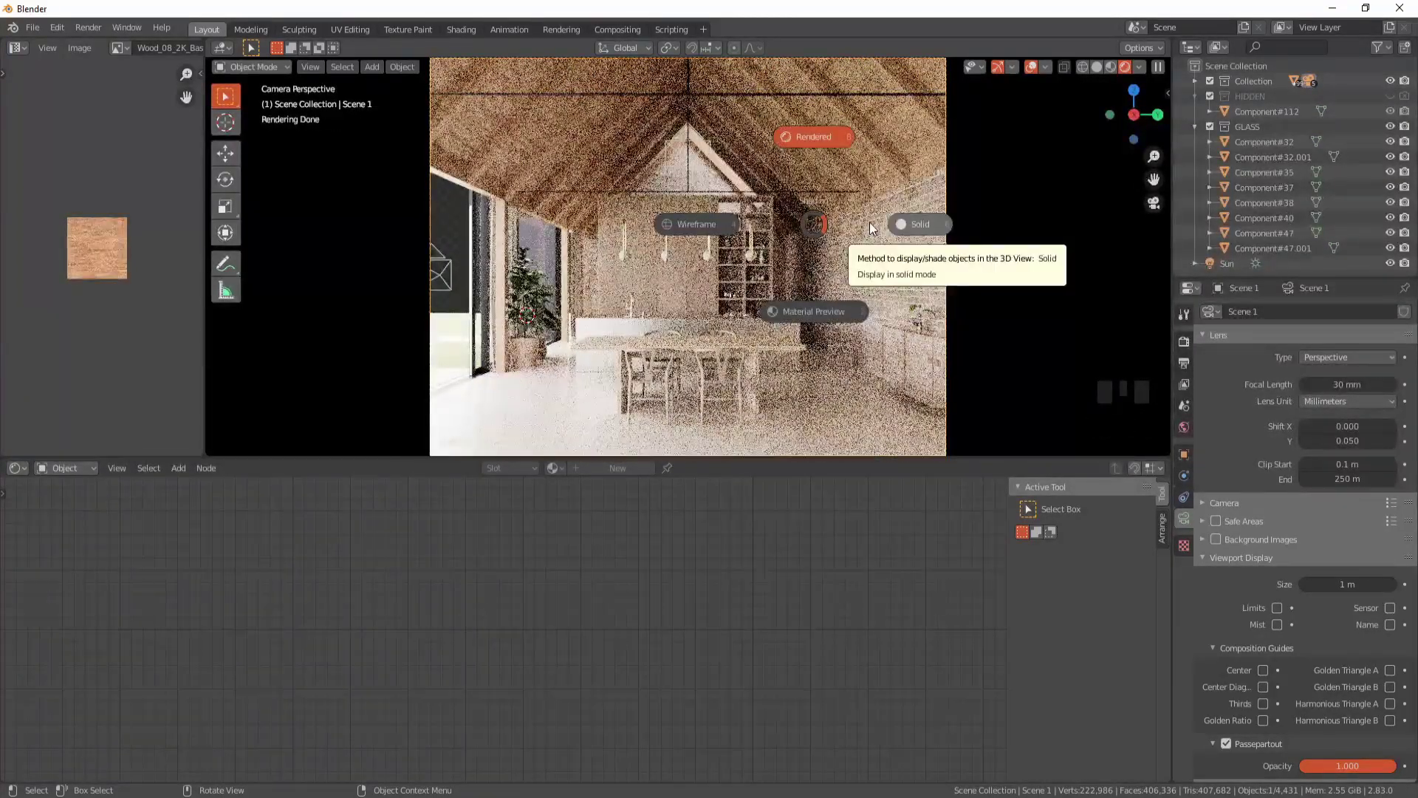
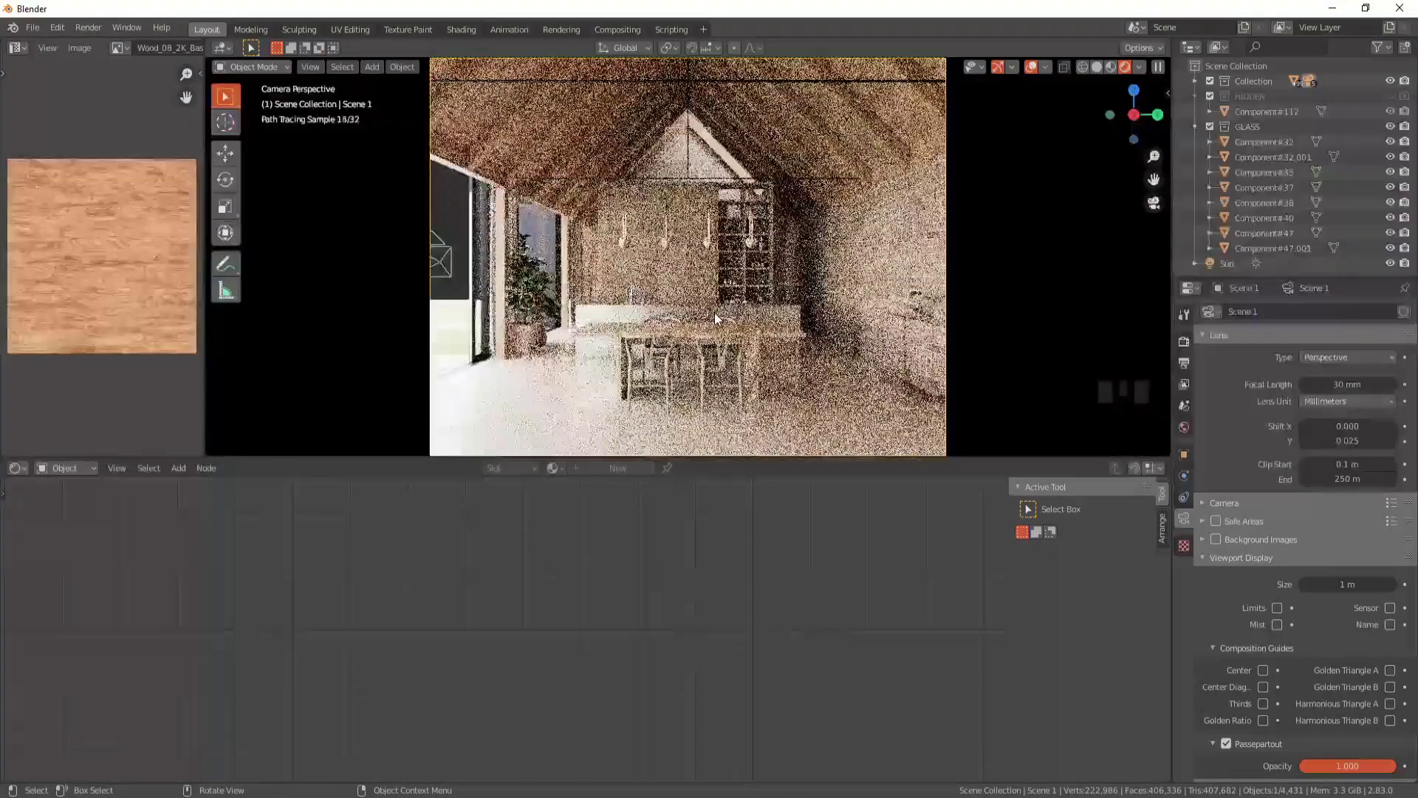
pyautogui.press('z')
pyautogui.click(724, 425)
pyautogui.scroll(-3)
# Step: Adjust the ceramic material with an added shader node and render the kitchen close-up with F12
pyautogui.middleClick(695, 575)
pyautogui.click(550, 546)
pyautogui.press('shift+a')
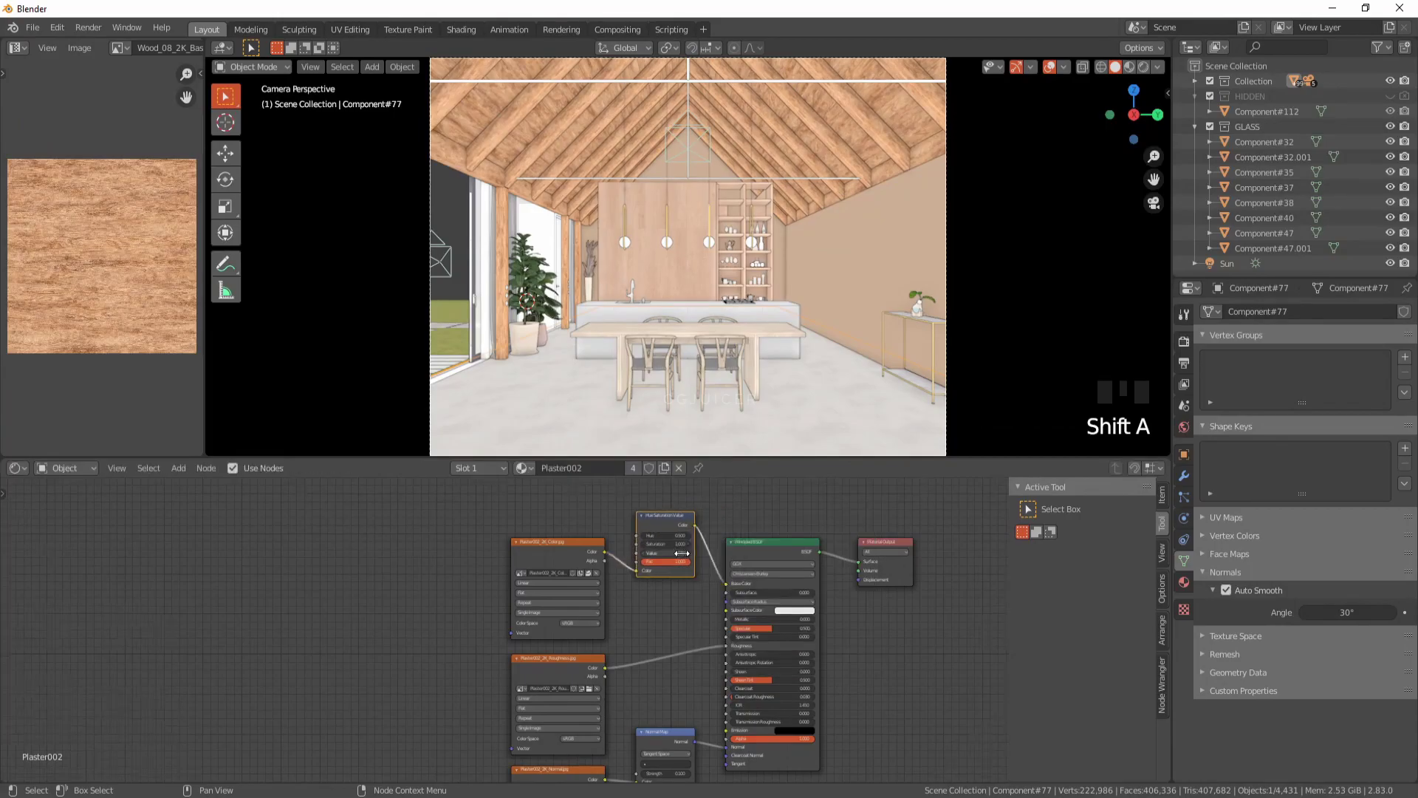
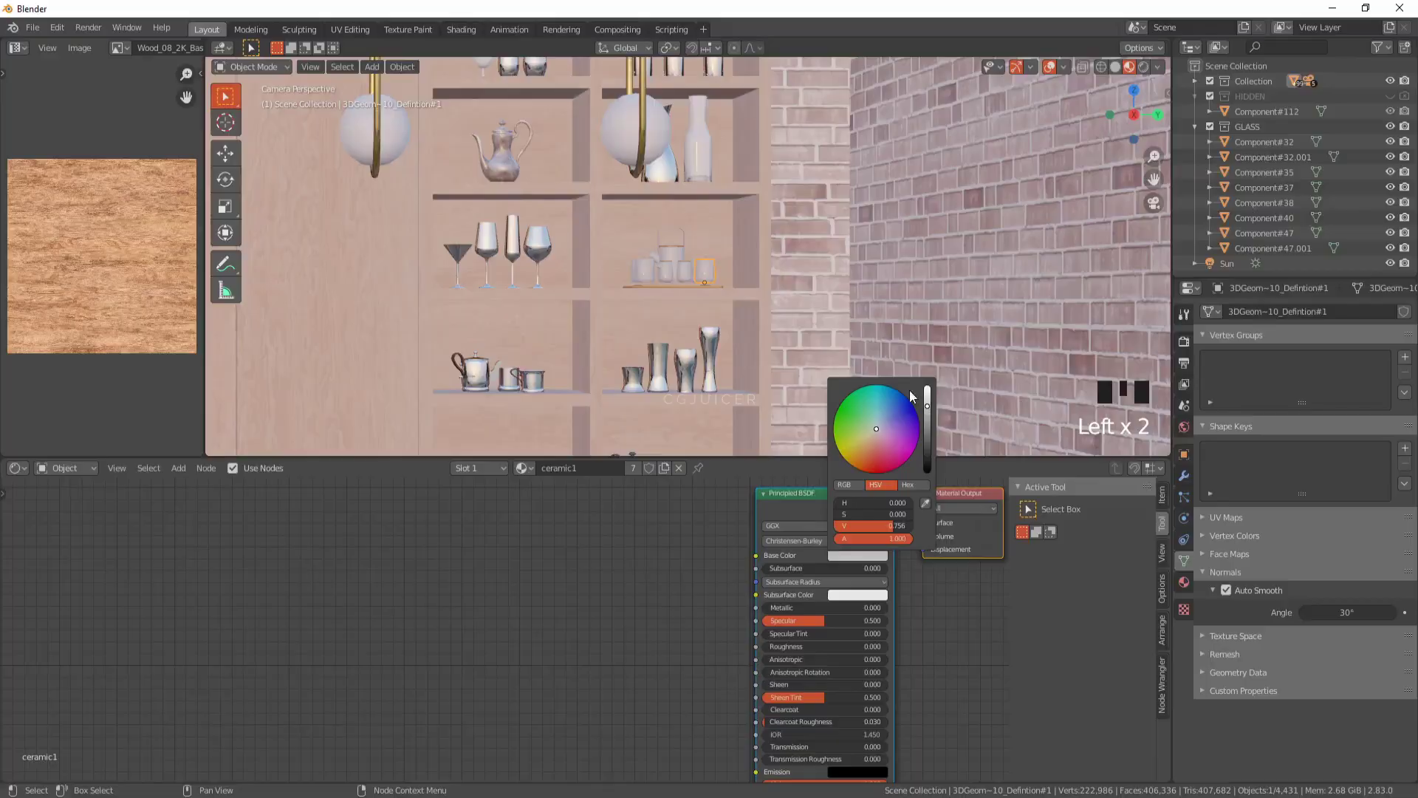
pyautogui.middleClick(729, 300)
pyautogui.middleClick(604, 211)
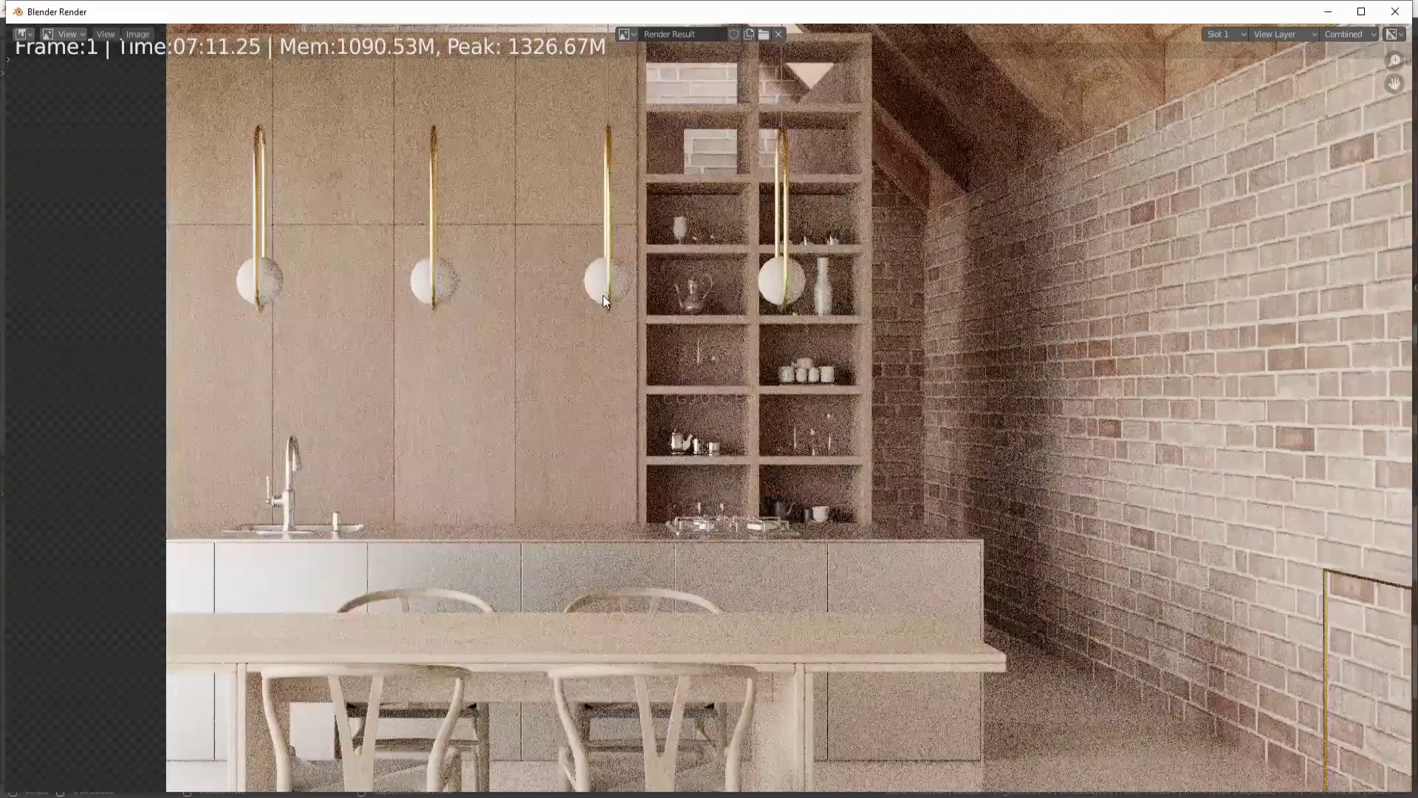
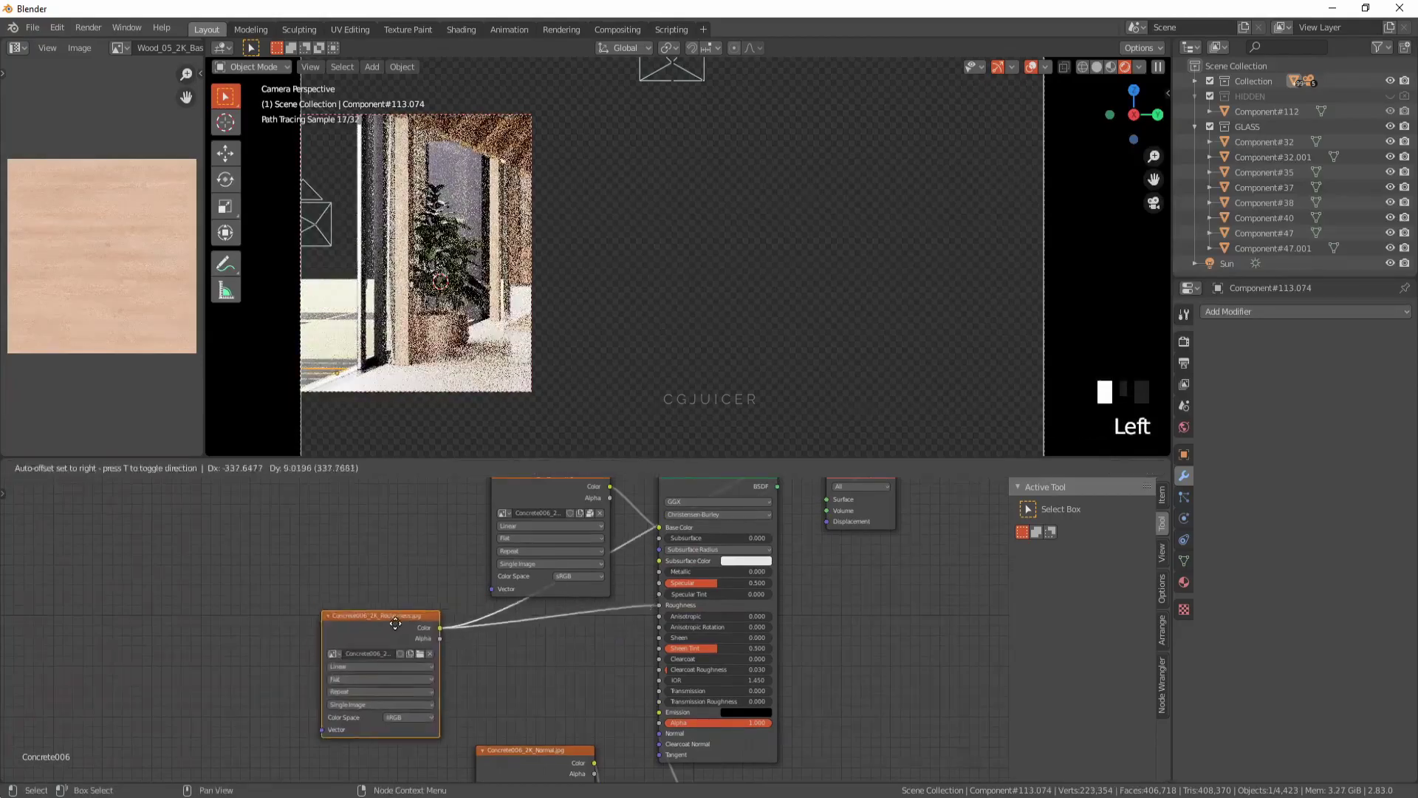
# Step: Insert a colour node on the concrete floor's roughness link, set its colour, and use material preview shading
pyautogui.press('shift+a')
pyautogui.press('BackSpace')
pyautogui.click(524, 678)
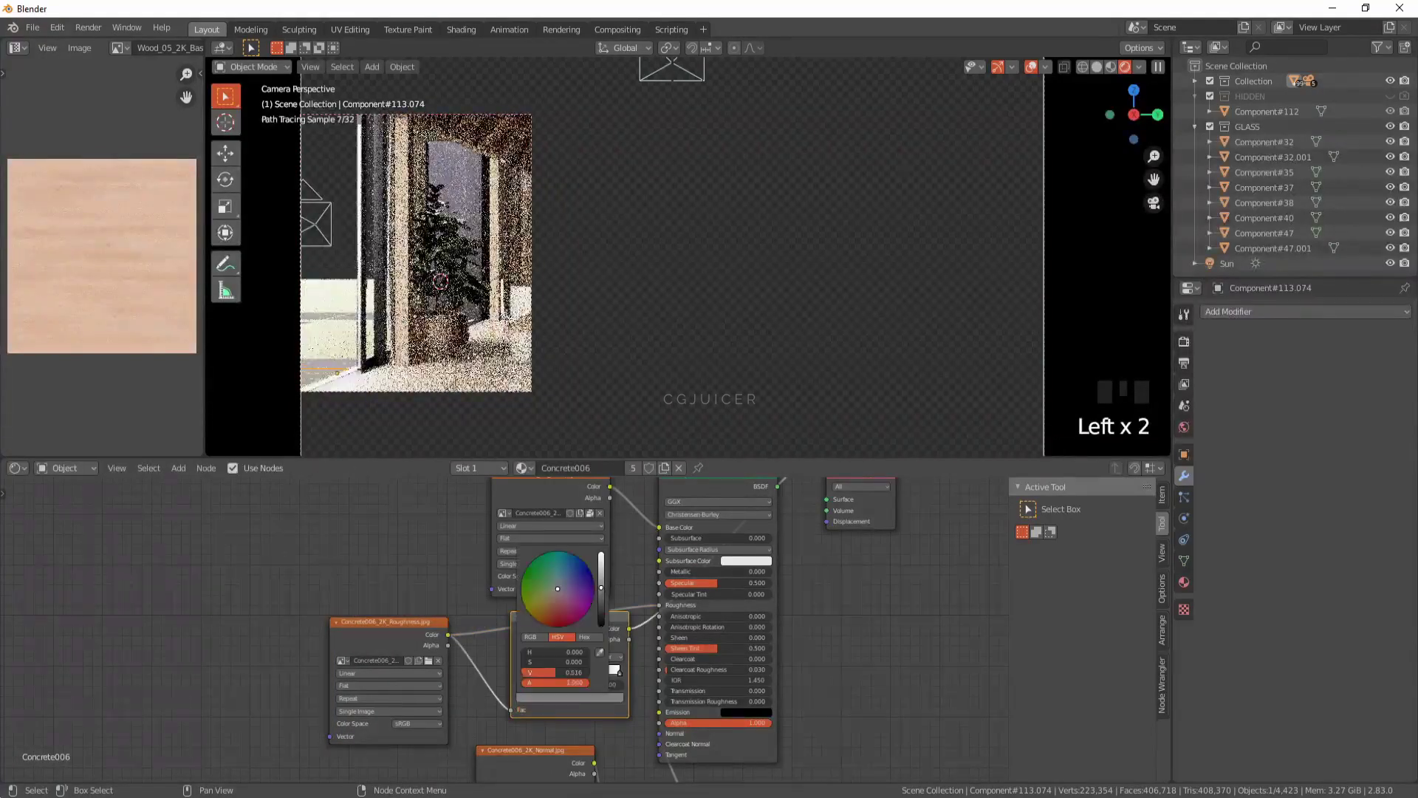
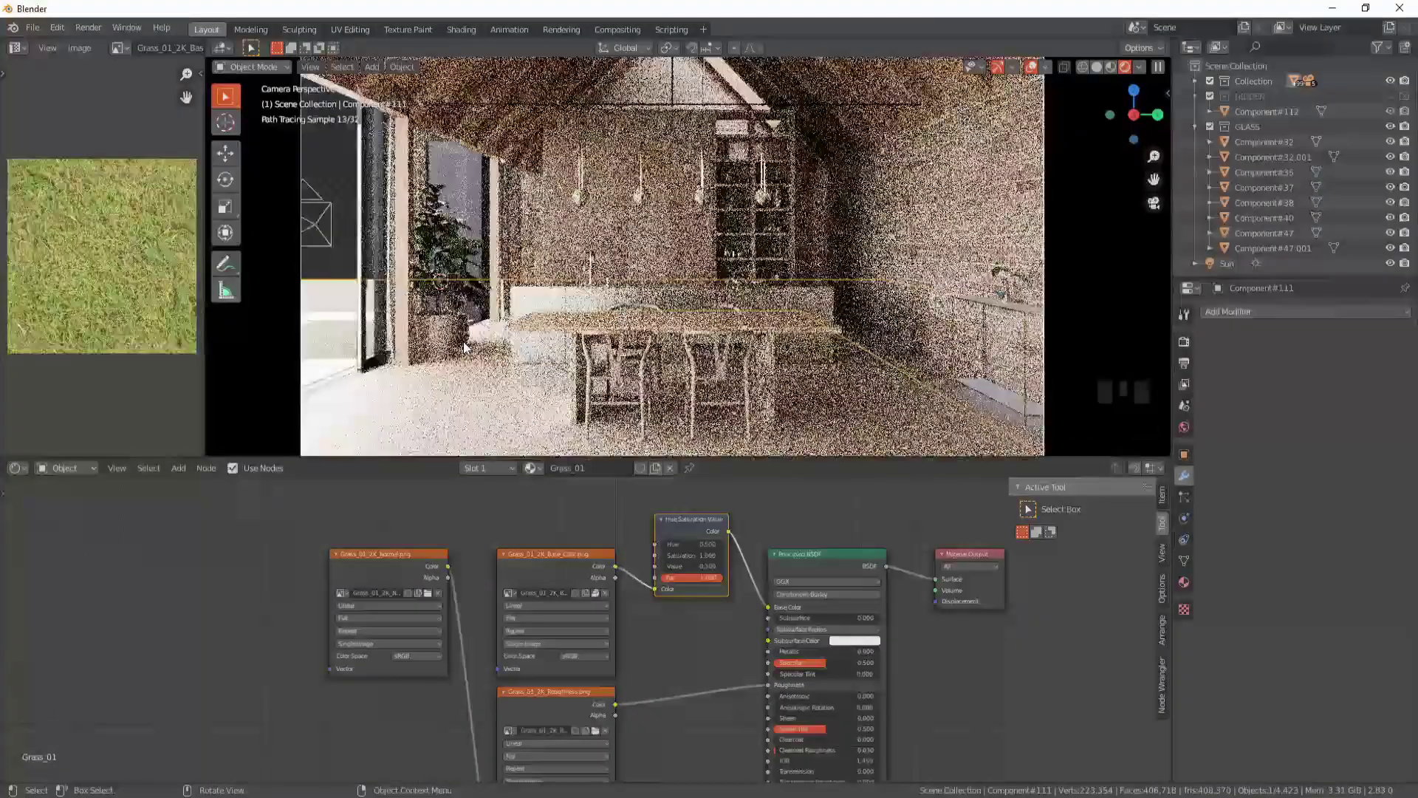
pyautogui.press('z')
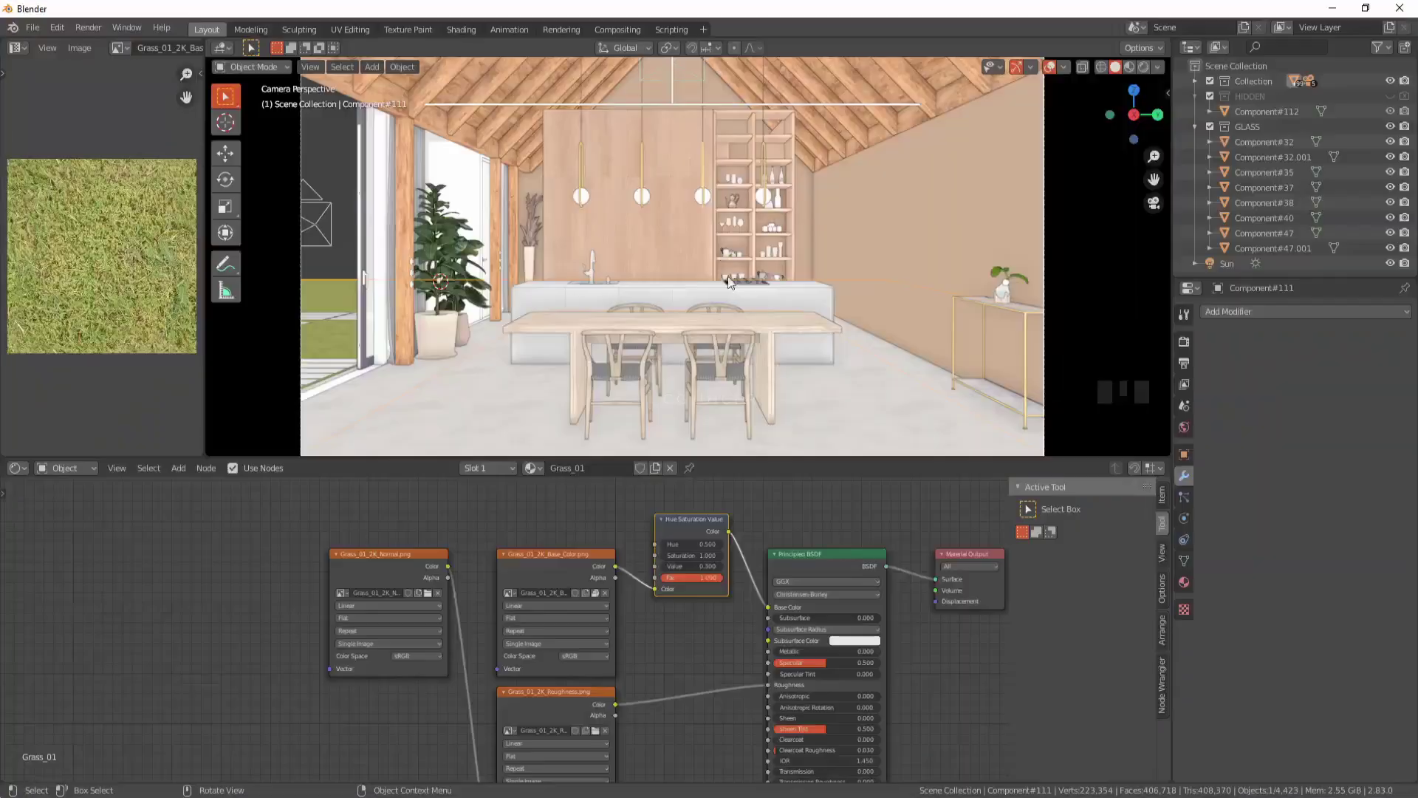
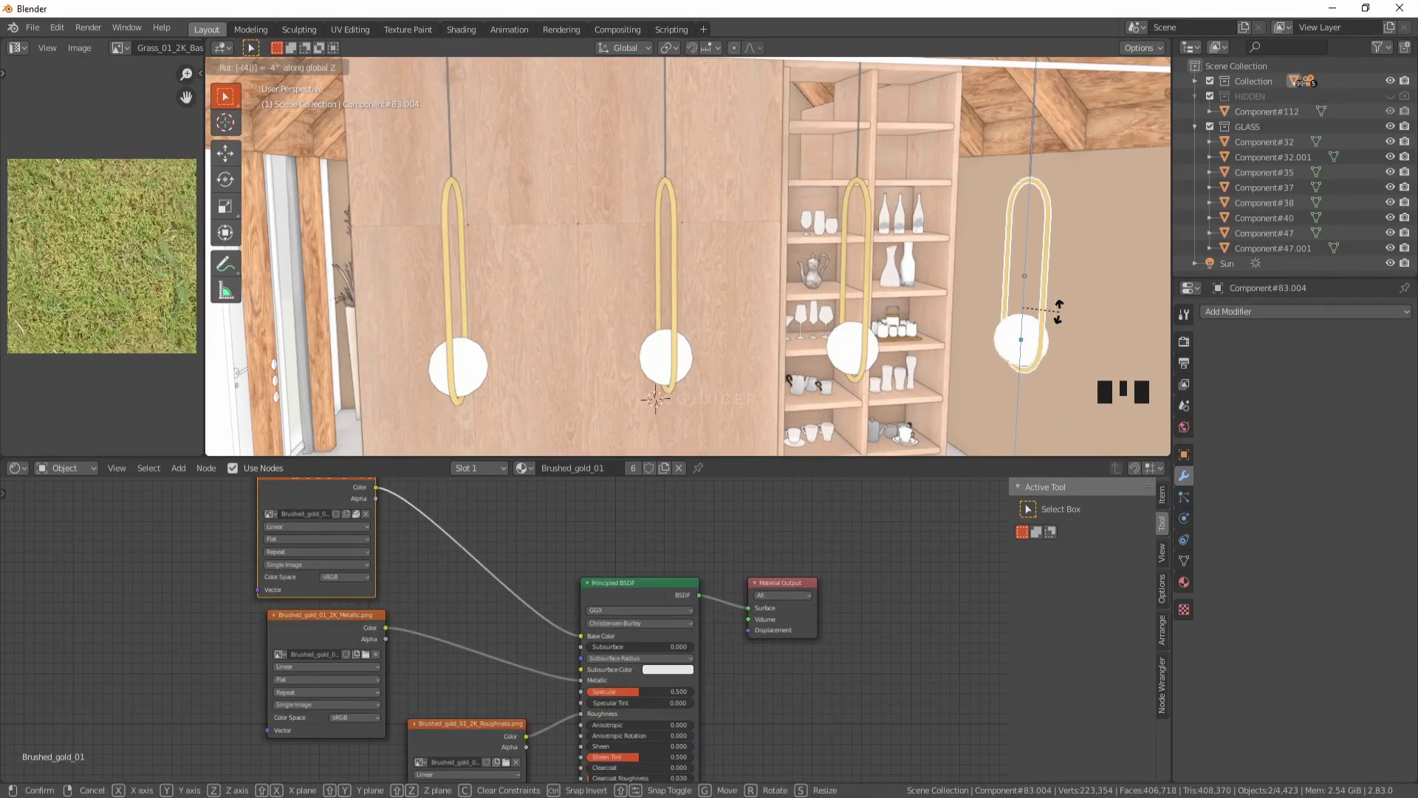
# Step: Confirm the pendant lamps' rotation through the camera view and frame the brick wall corner with the gold shelf
pyautogui.press('KP_0')
pyautogui.scroll(-3)
pyautogui.press('r')
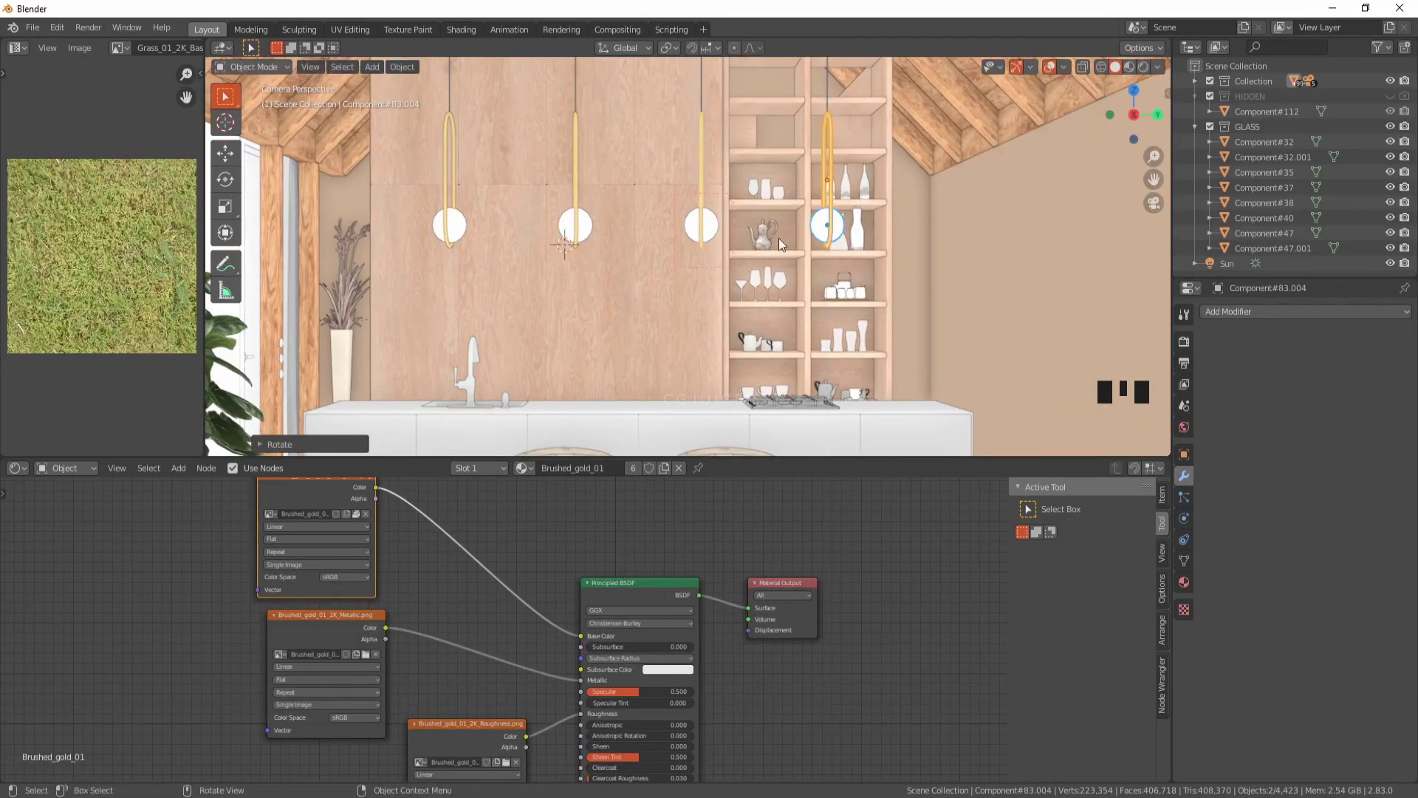
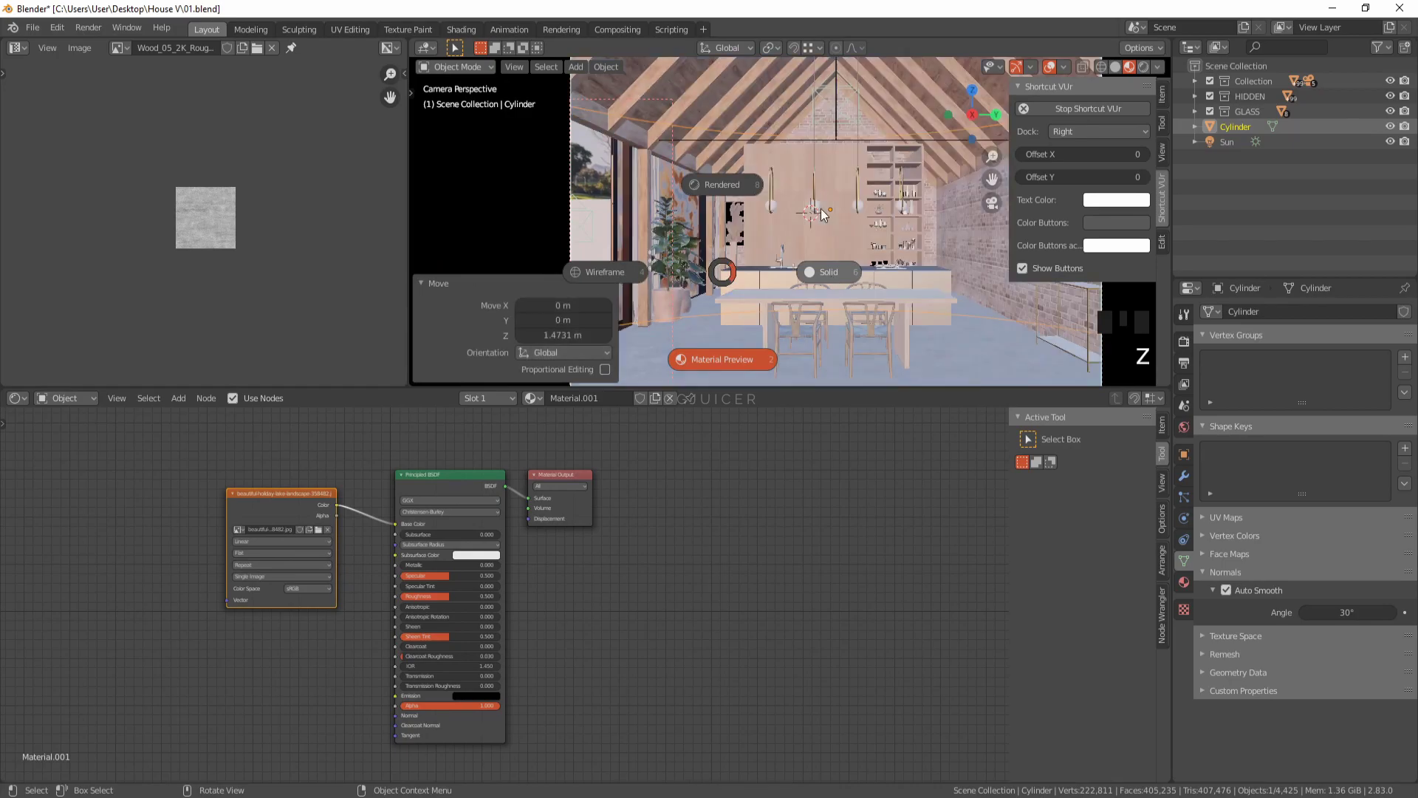
# Step: Rotate the landscape backdrop cylinder slightly about the vertical axis and shift its UV strips upward in Edit Mode
pyautogui.press('r')
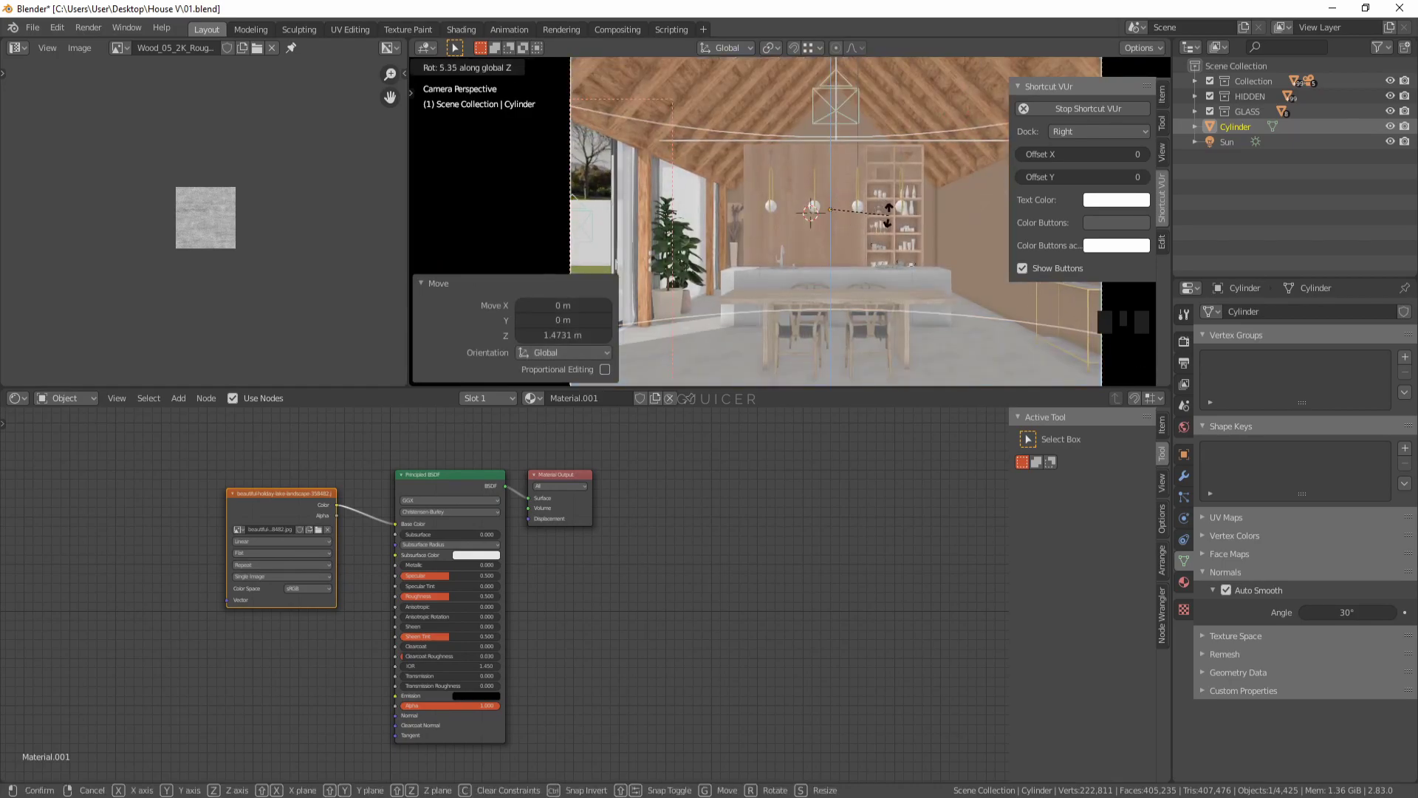
pyautogui.press('g')
pyautogui.press('Tab')
pyautogui.press('g')
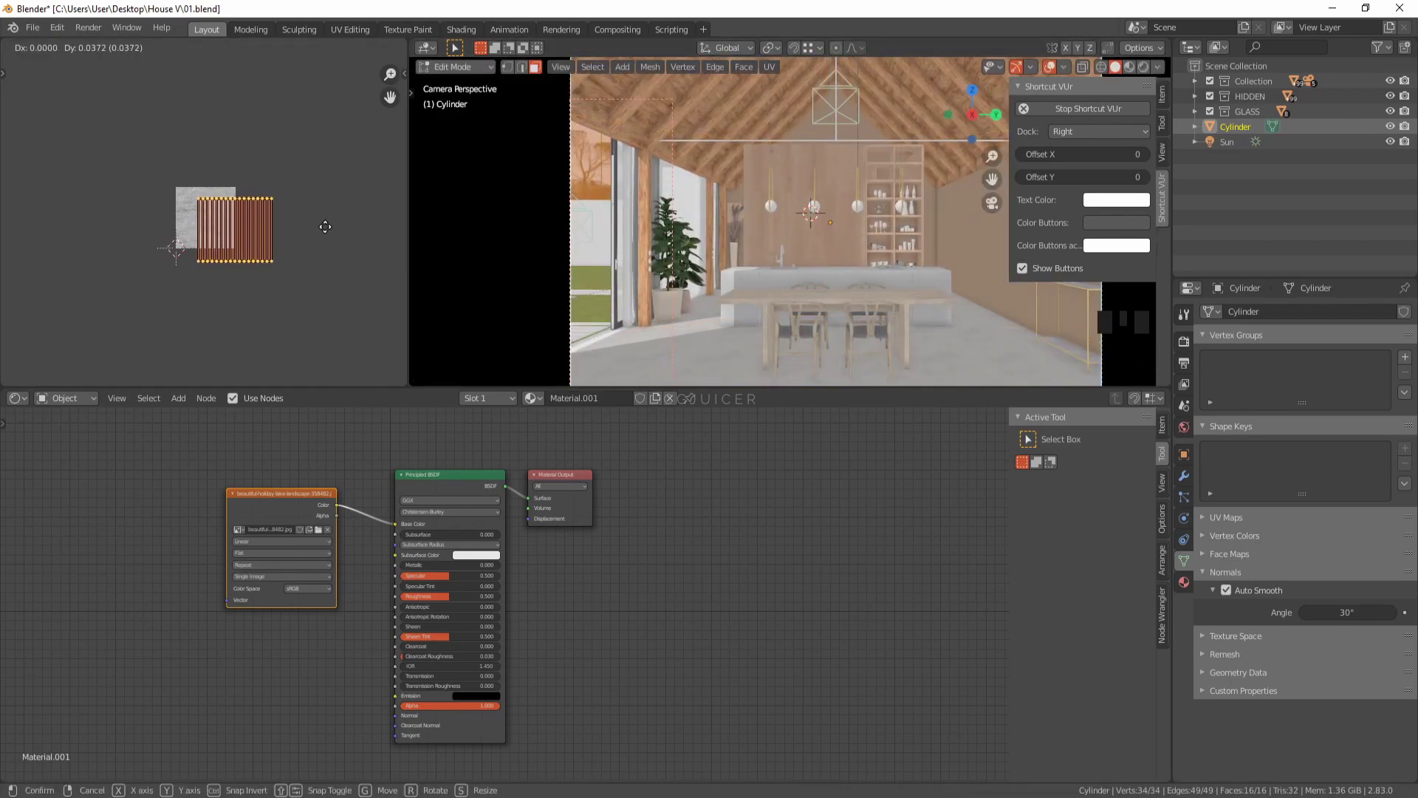
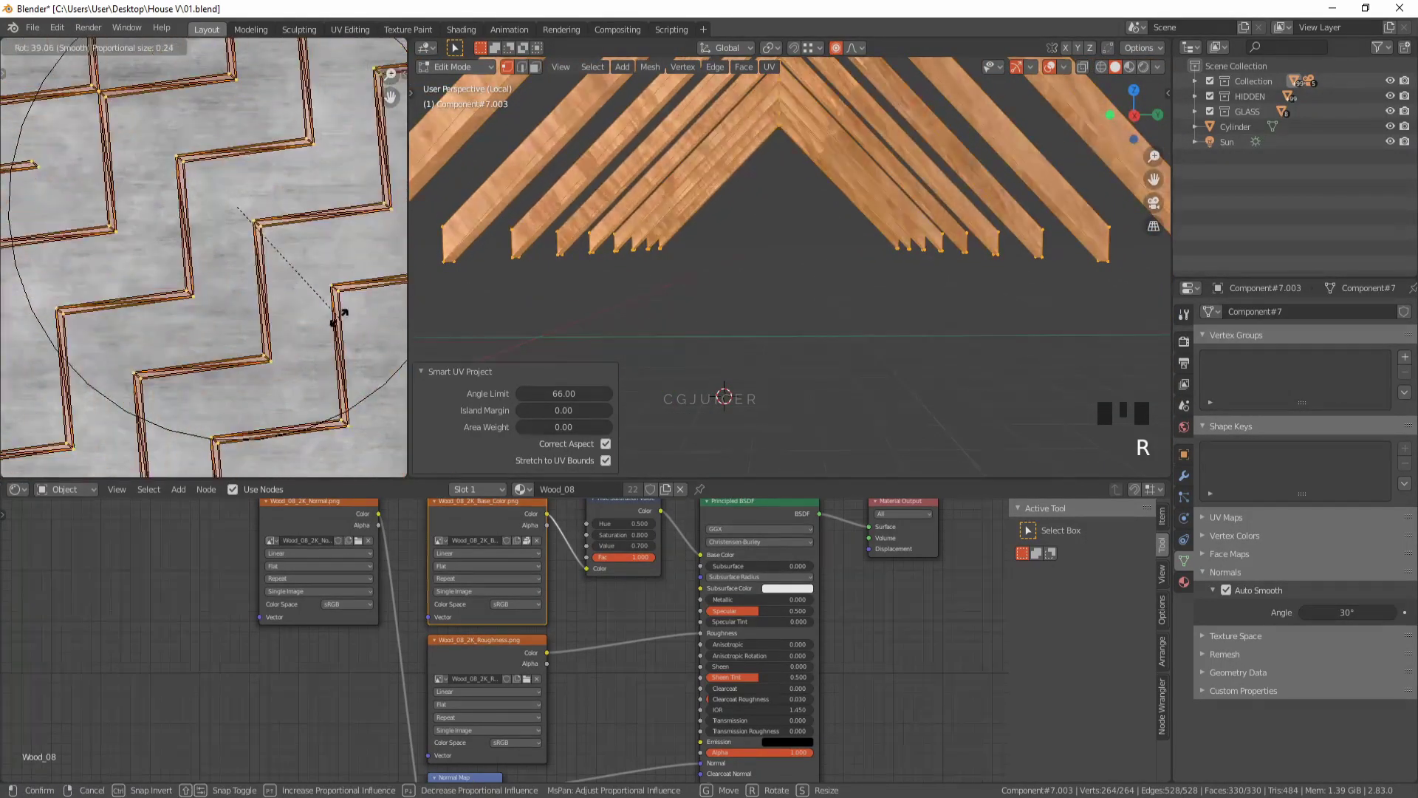
# Step: Rotate the roof beams' UV islands 90 degrees so the wood grain runs along each beam
pyautogui.press('r')
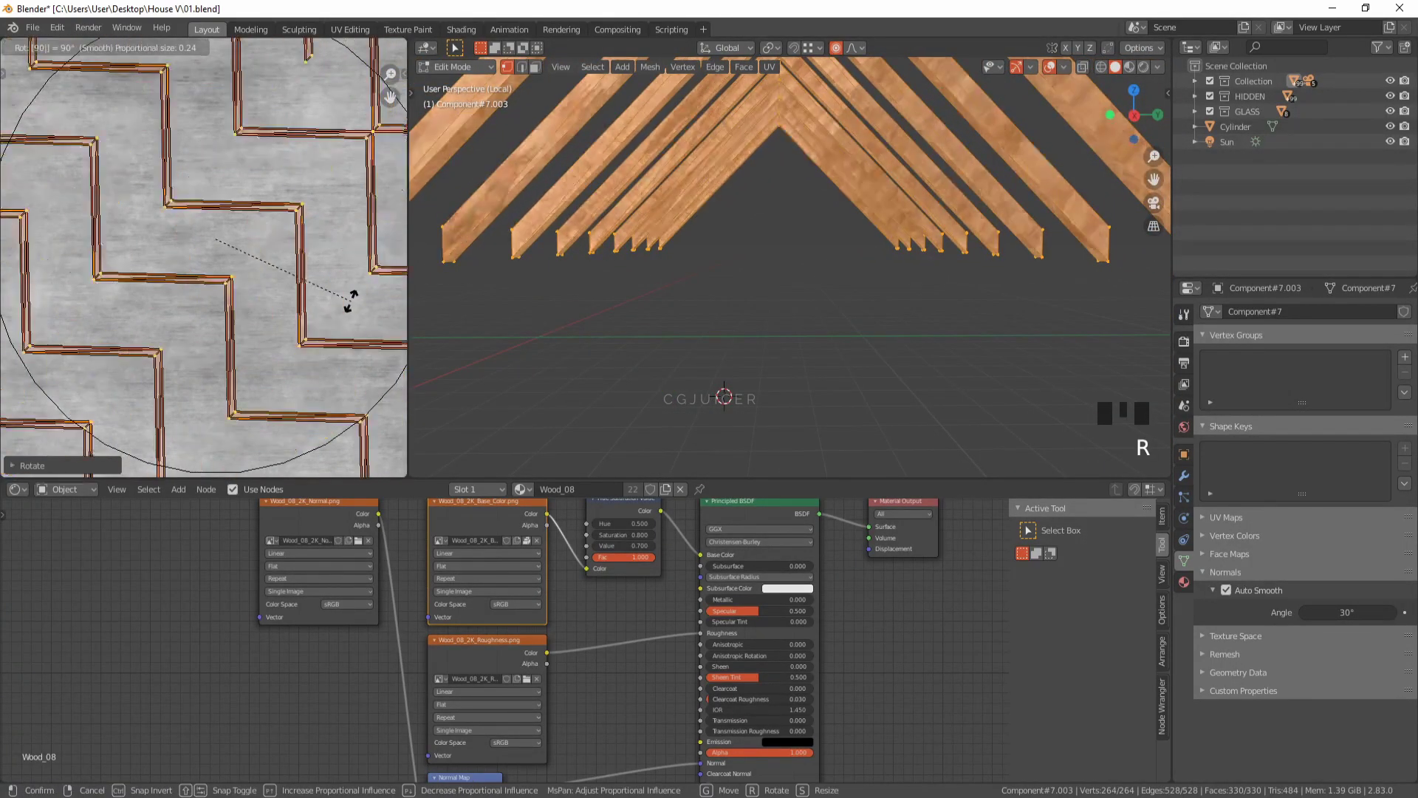